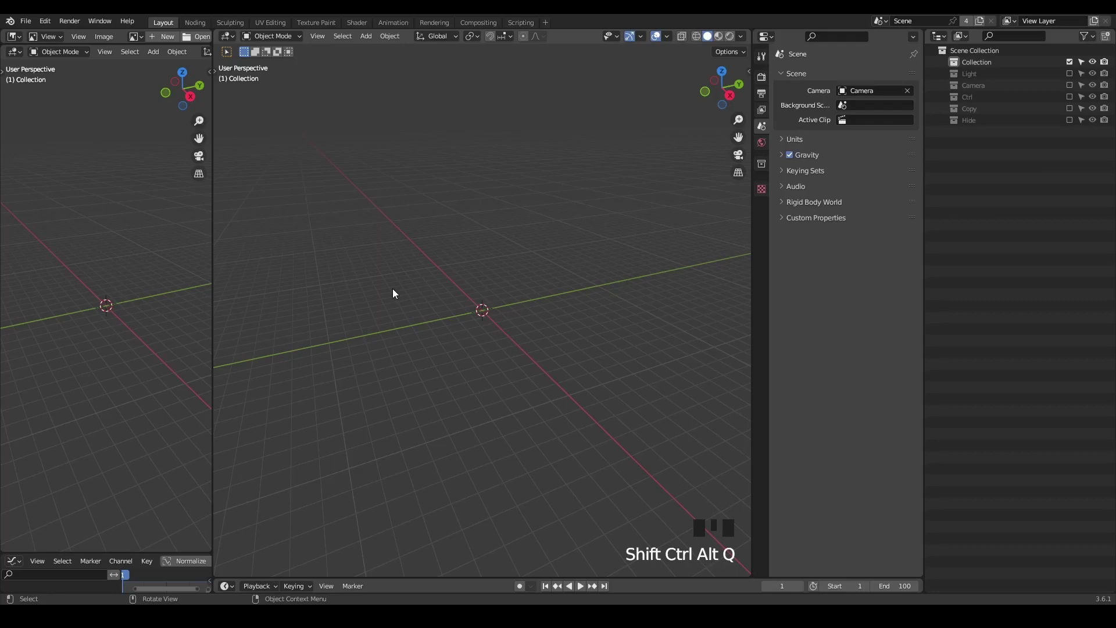
In the Noding workspace, add a mesh plane via Shift+A.
left_click(196, 27)
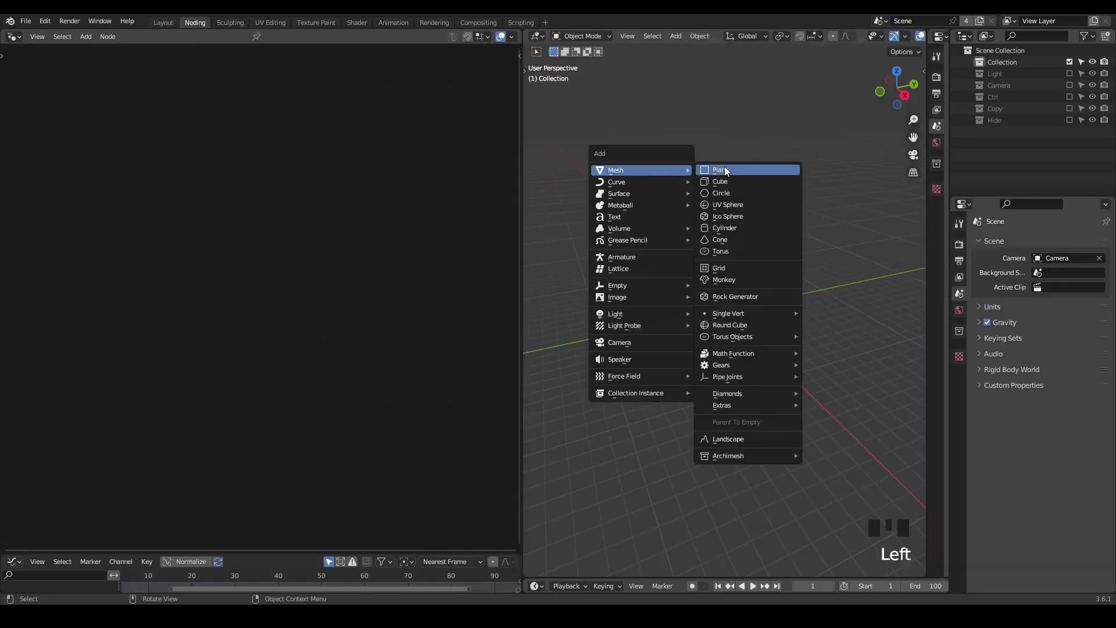
key("shift+a")
left_click(247, 39)
scroll("up", 3)
scroll("up", 3)
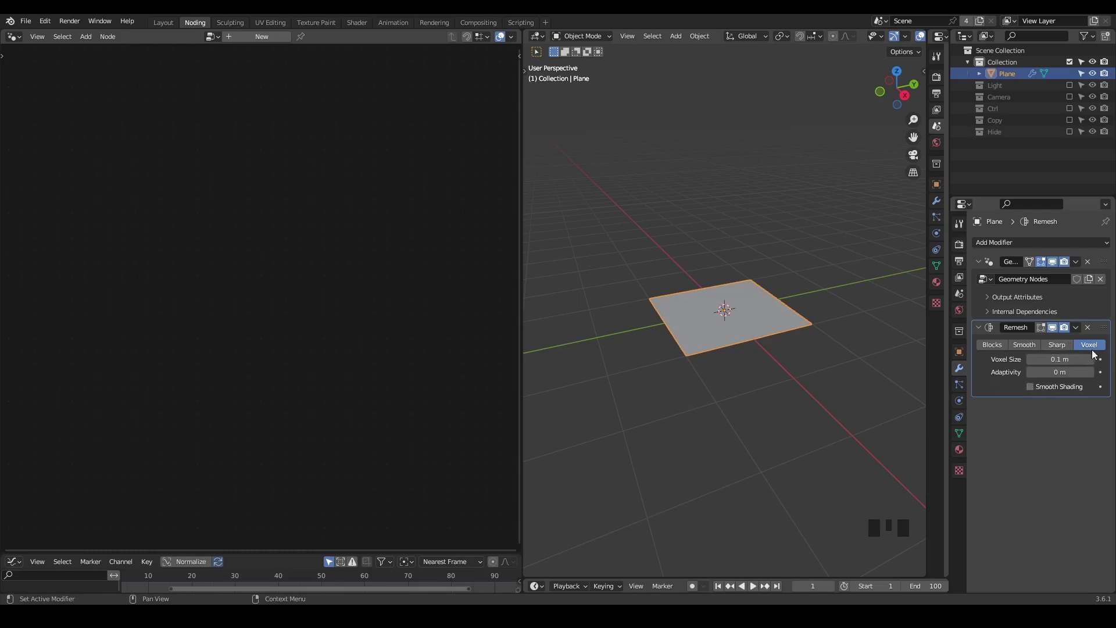
Give the plane a Geometry Nodes modifier and clear out its Group Input node.
left_click_drag(1091, 332, 713, 286)
left_click_drag(713, 286, 278, 172)
Create a new node tree and wire a G_Curve Linear group into the Group Output.
left_click(278, 172)
key("ctrl+x")
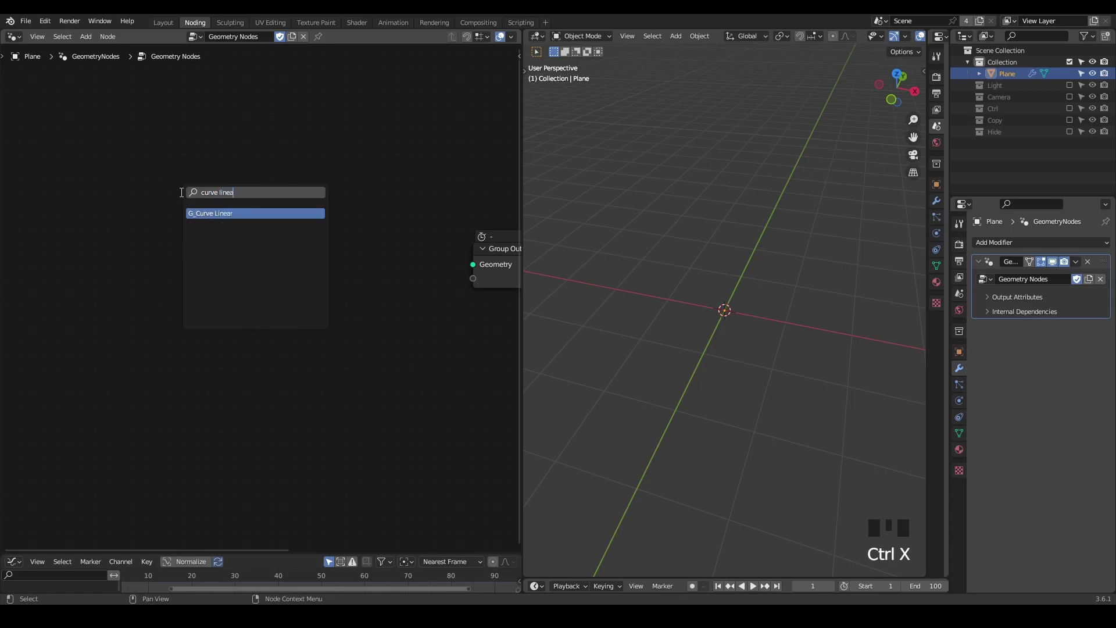
key("ctrl+a")
left_click_drag(181, 246, 245, 194)
Add Curve Line and Resample Curve nodes alongside the linear curves.
key("ctrl+a")
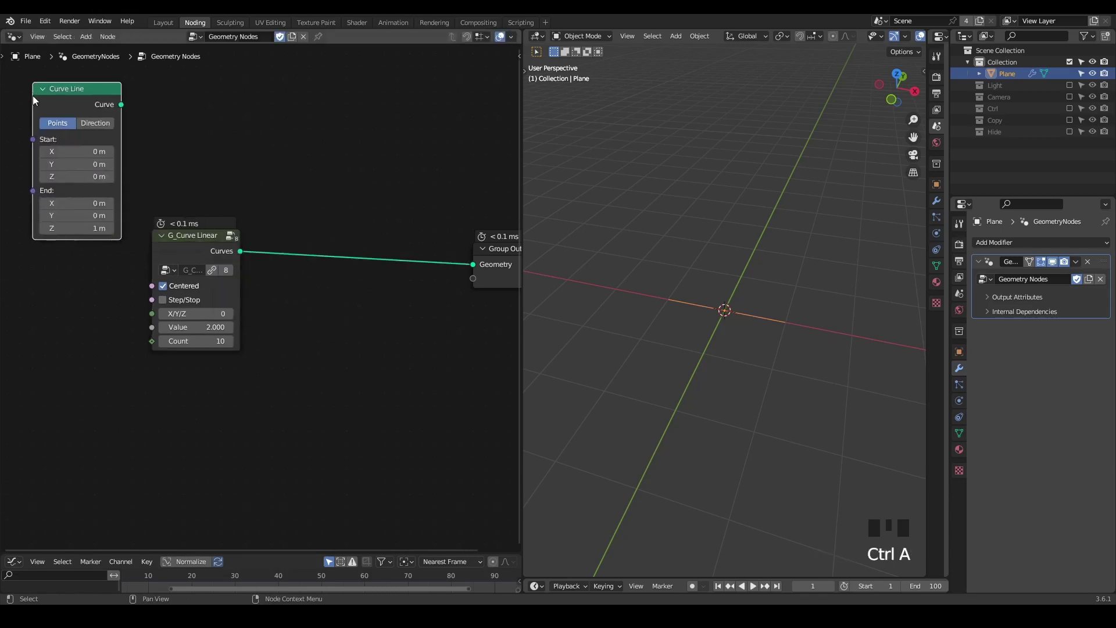
left_click(236, 124)
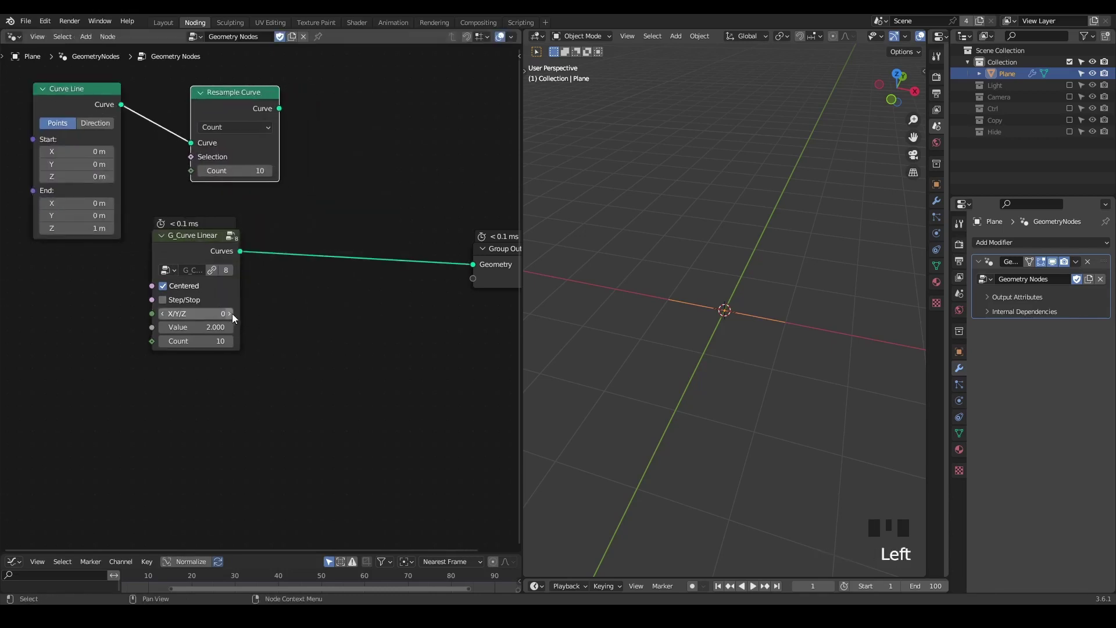
left_click(345, 98)
left_click_drag(412, 149, 411, 142)
Insert a G_Helical Connector group between the linear curves and the output.
key("ctrl+a")
left_click(270, 102)
left_click_drag(151, 471, 194, 416)
Wire a Curve Circle into Instance on Points and pull out a link for another node.
key("ctrl+a")
left_click_drag(206, 402, 306, 429)
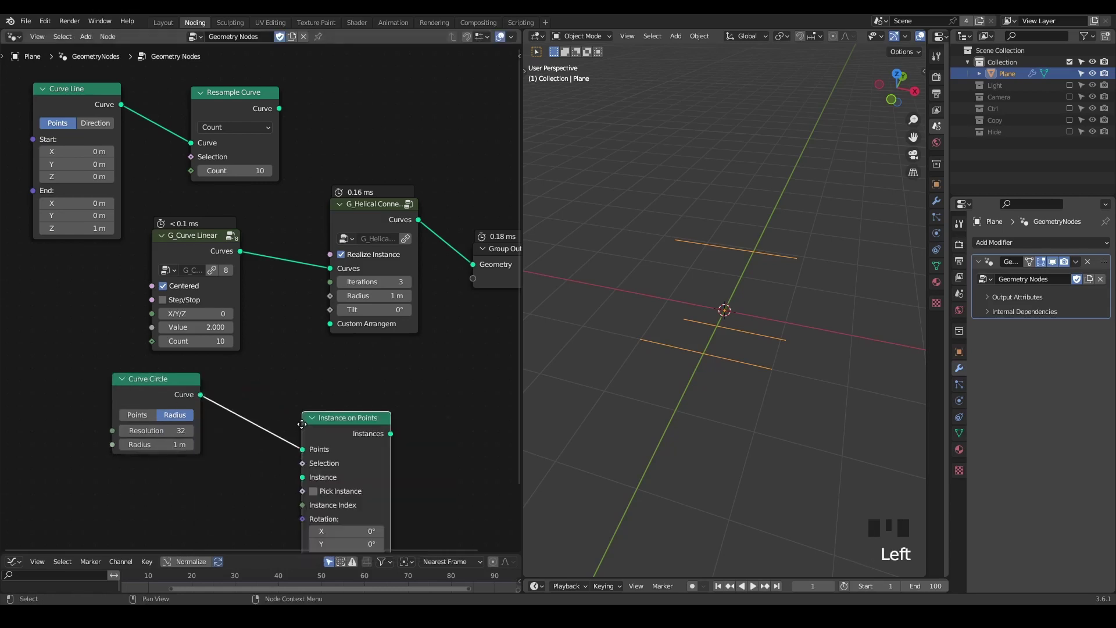
left_click_drag(123, 111, 211, 446)
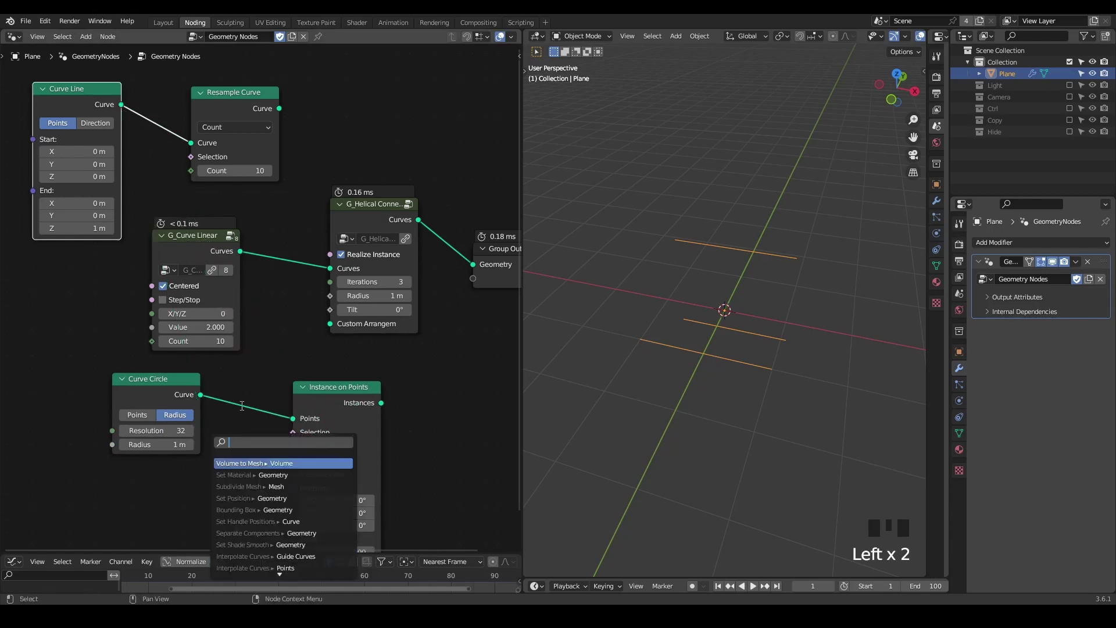
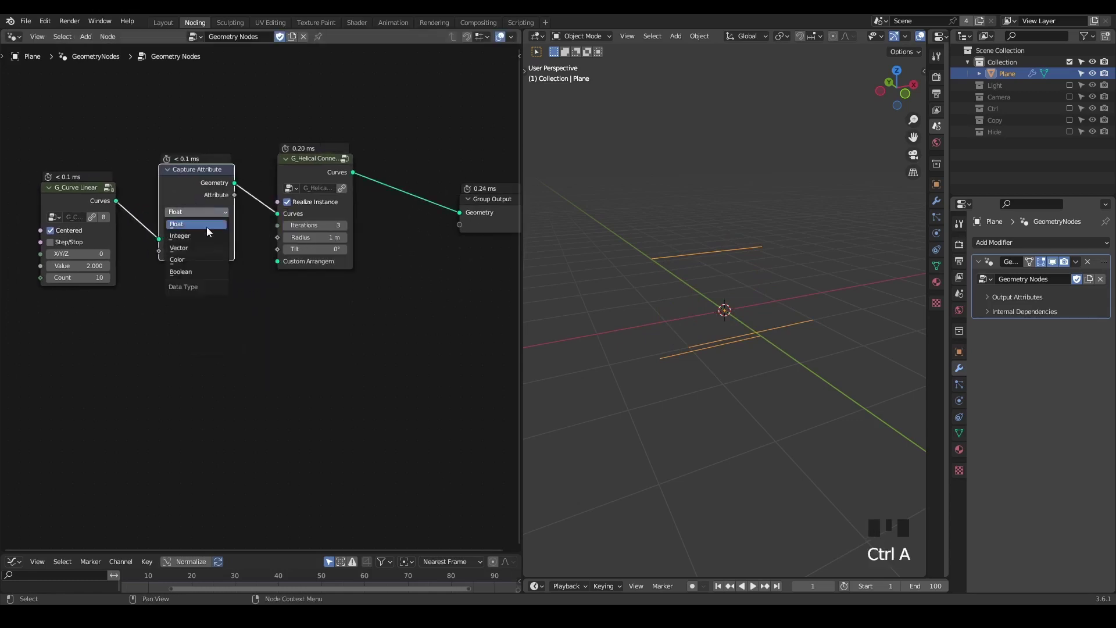
Capture the original Position as a vector attribute and add Set Position after the connector.
left_click_drag(197, 257, 104, 338)
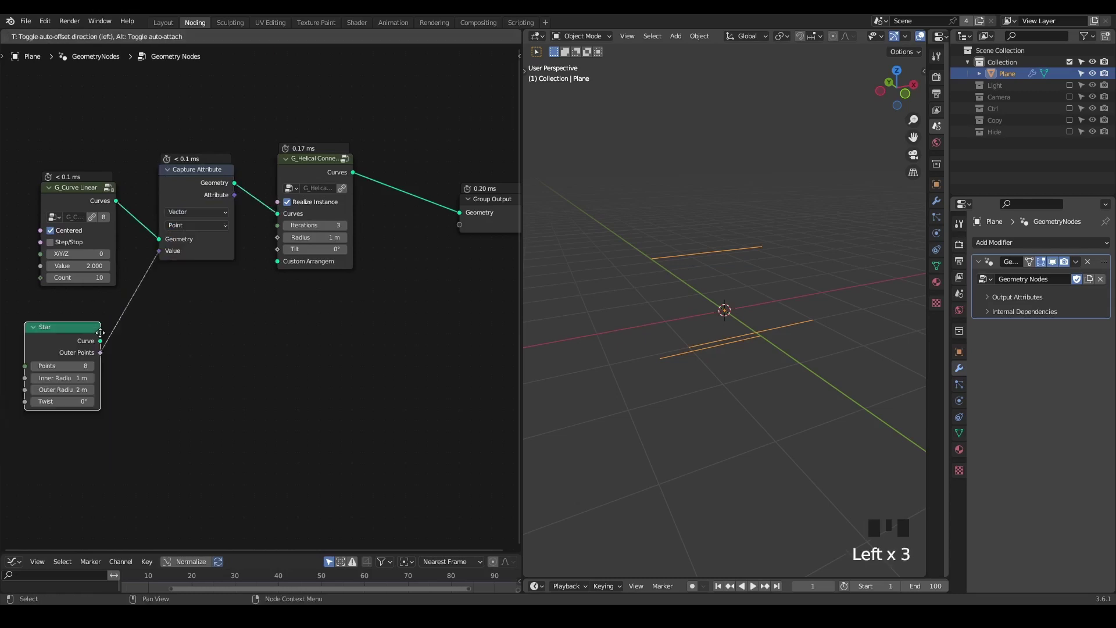
key("x")
left_click_drag(162, 257, 121, 330)
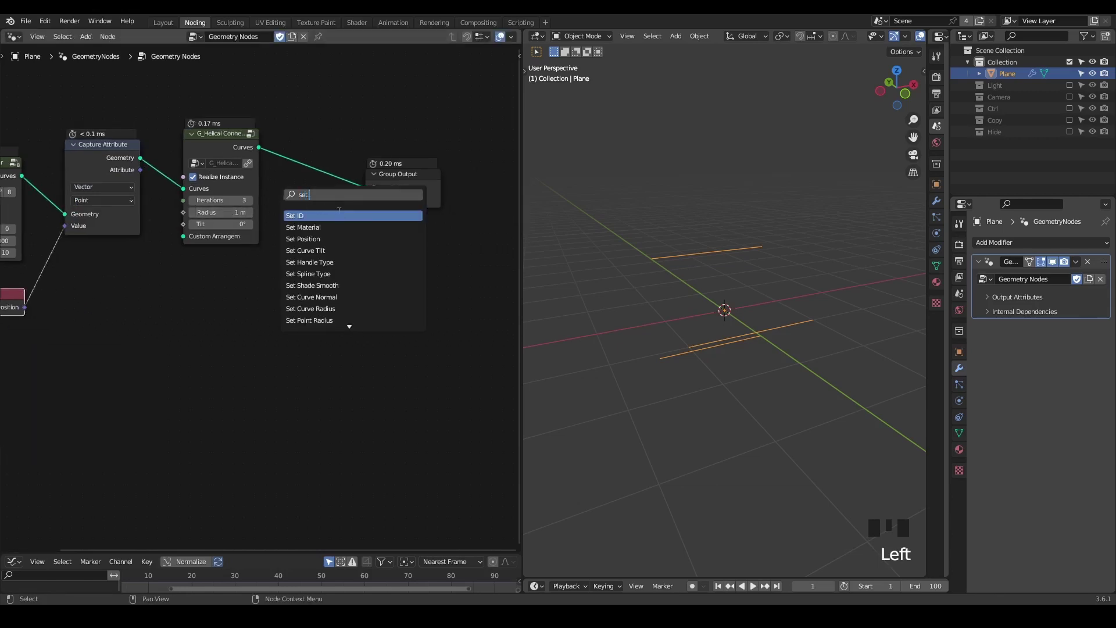
key("ctrl+a")
Mix the captured and current positions and feed the result into Set Position.
left_click(194, 161)
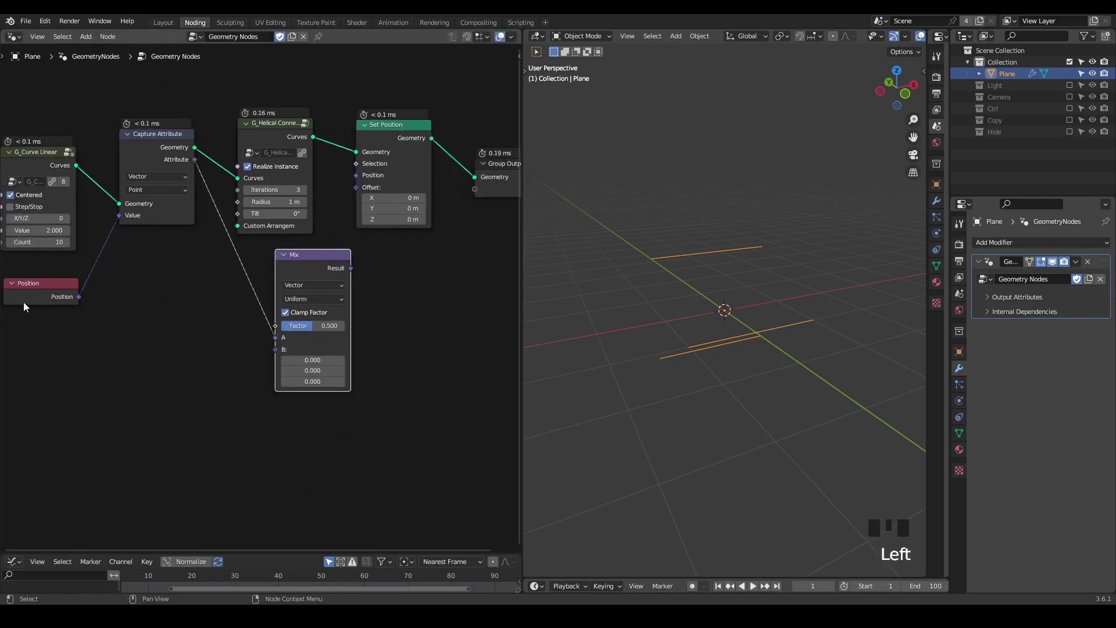
left_click_drag(84, 304, 279, 342)
left_click_drag(302, 275, 356, 184)
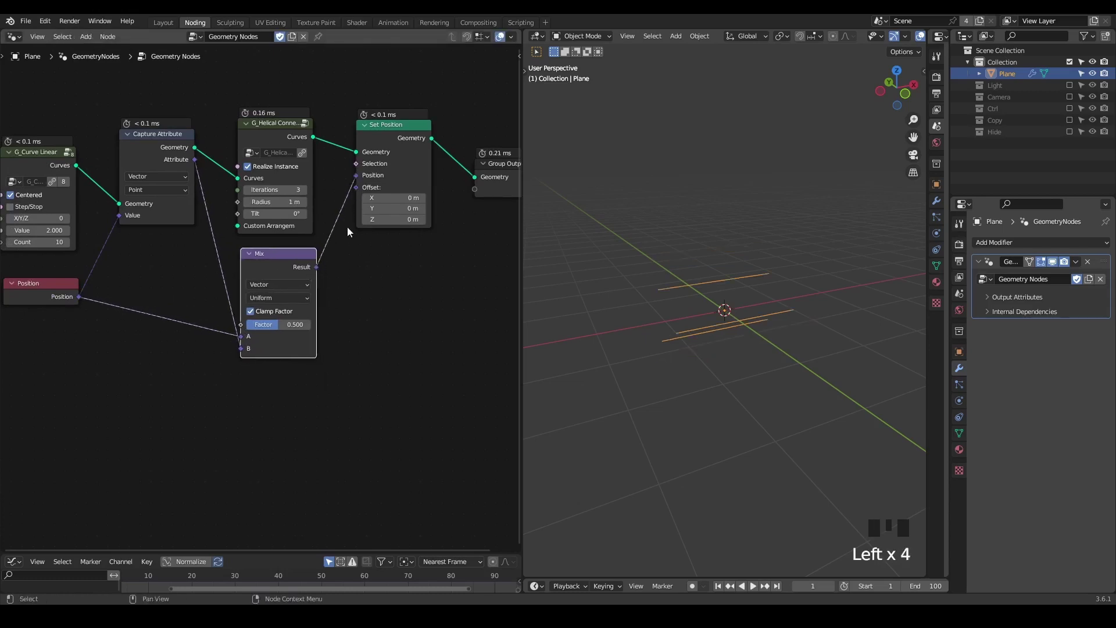
left_click_drag(399, 77, 92, 200)
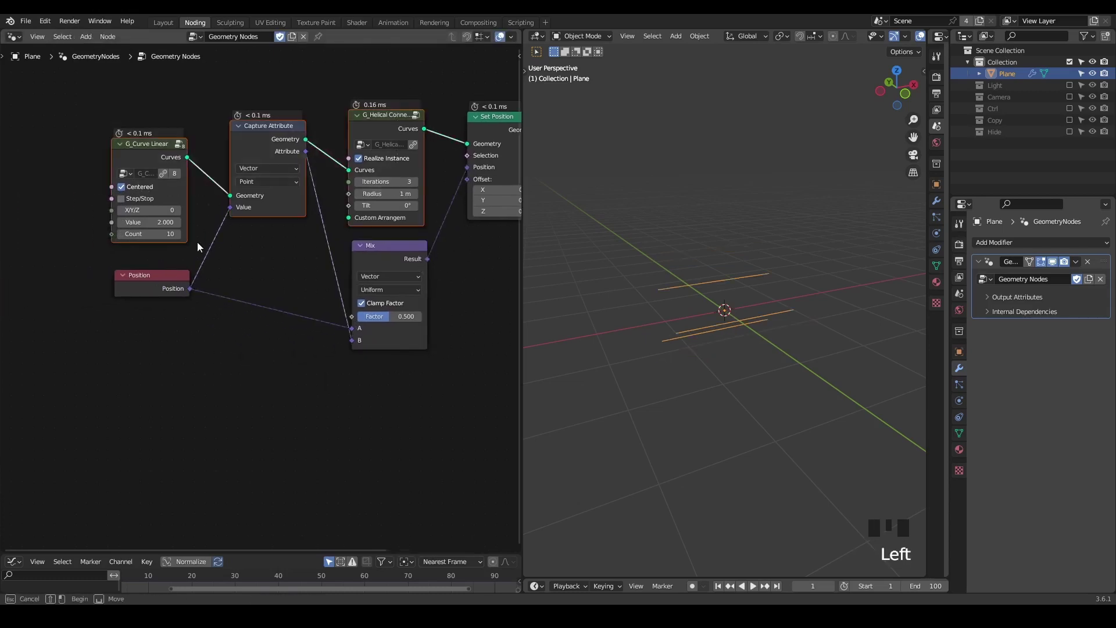
left_click_drag(227, 326, 225, 321)
Drive the mix factor from Spline Parameter through Float Curve, G_Remap 0-1 and Map Range.
key("a")
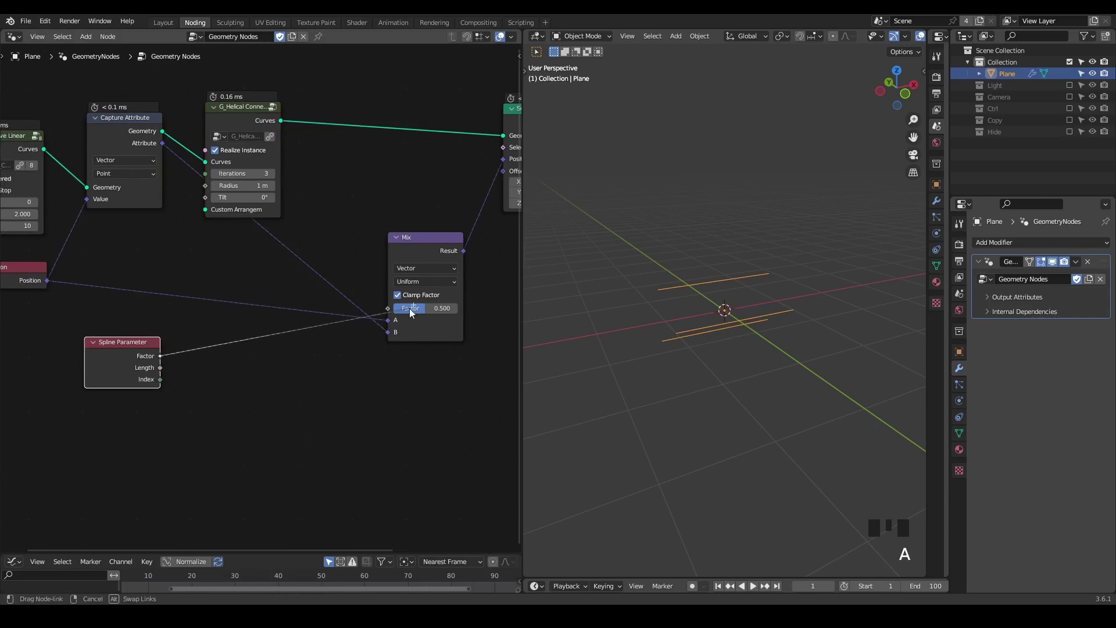
left_click(394, 310)
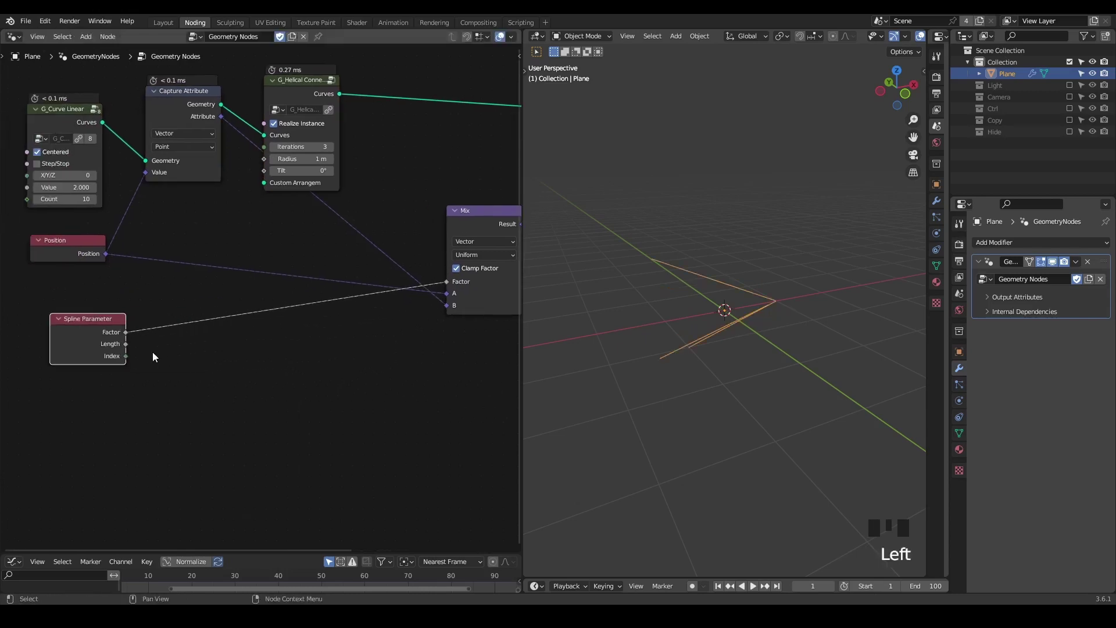
left_click(208, 375)
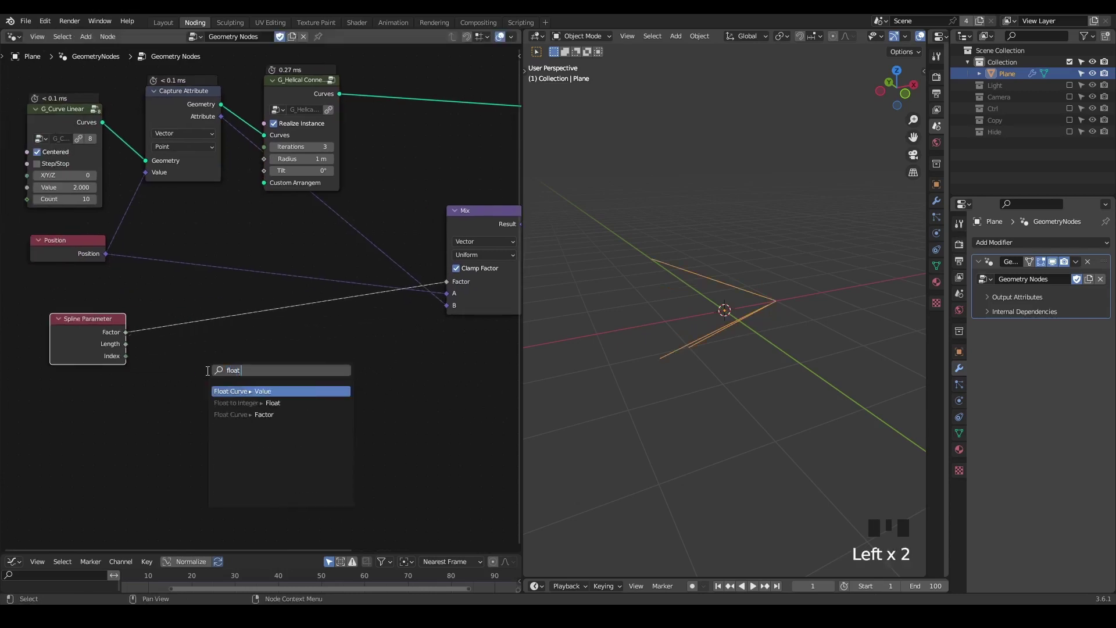
left_click(255, 383)
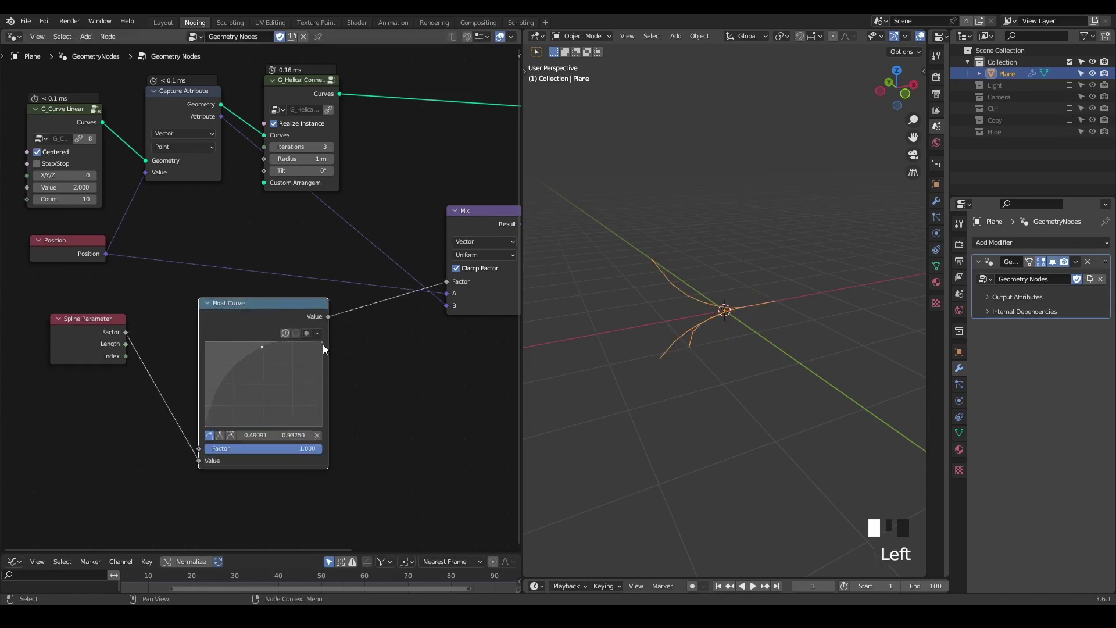
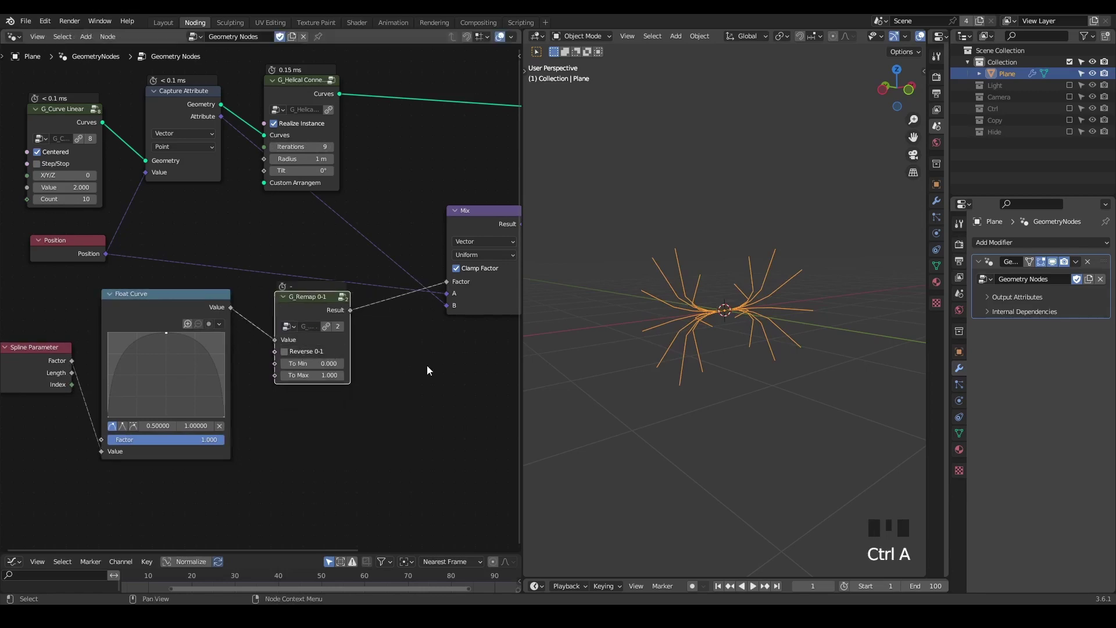
key("ctrl+a")
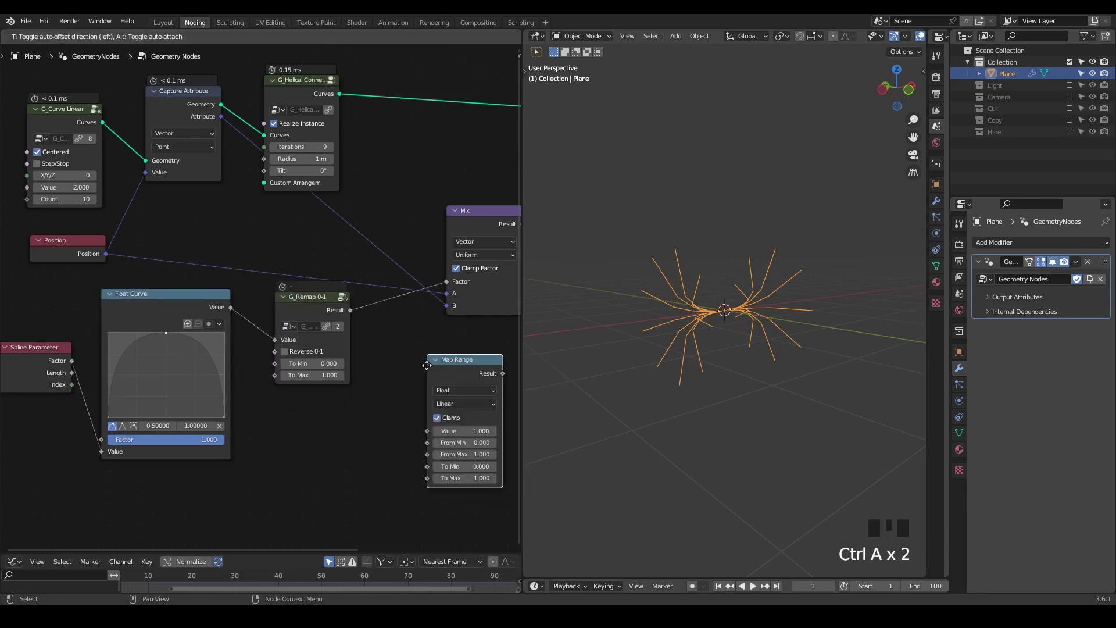
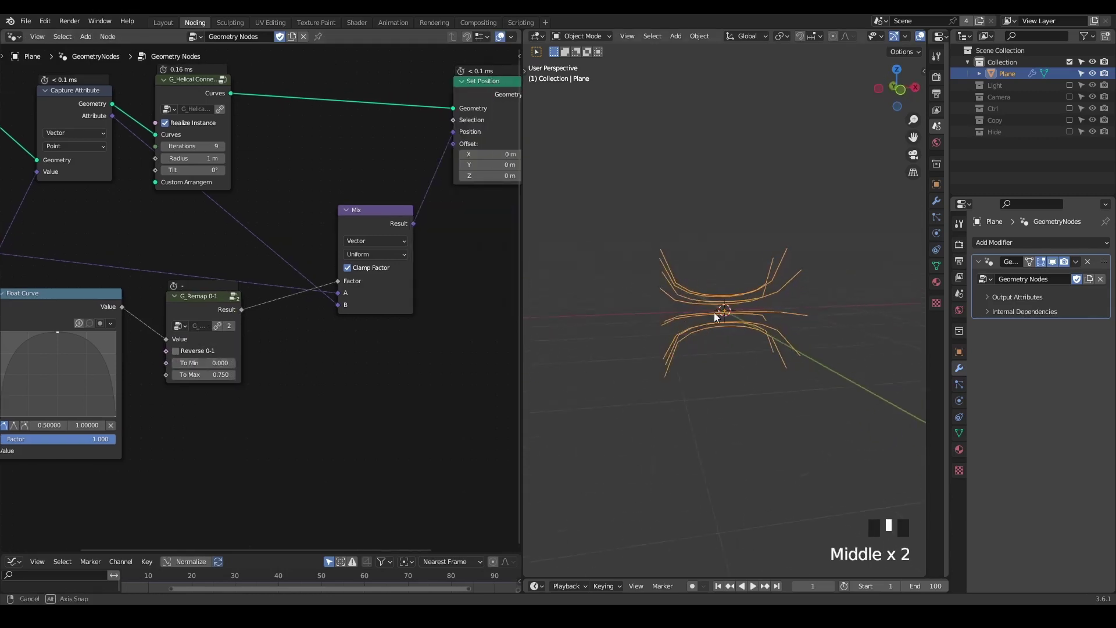
Resample the curves at 0.03 m and convert them with Points to Volume at 256 voxels.
left_click_drag(257, 261, 295, 259)
key("ctrl+a")
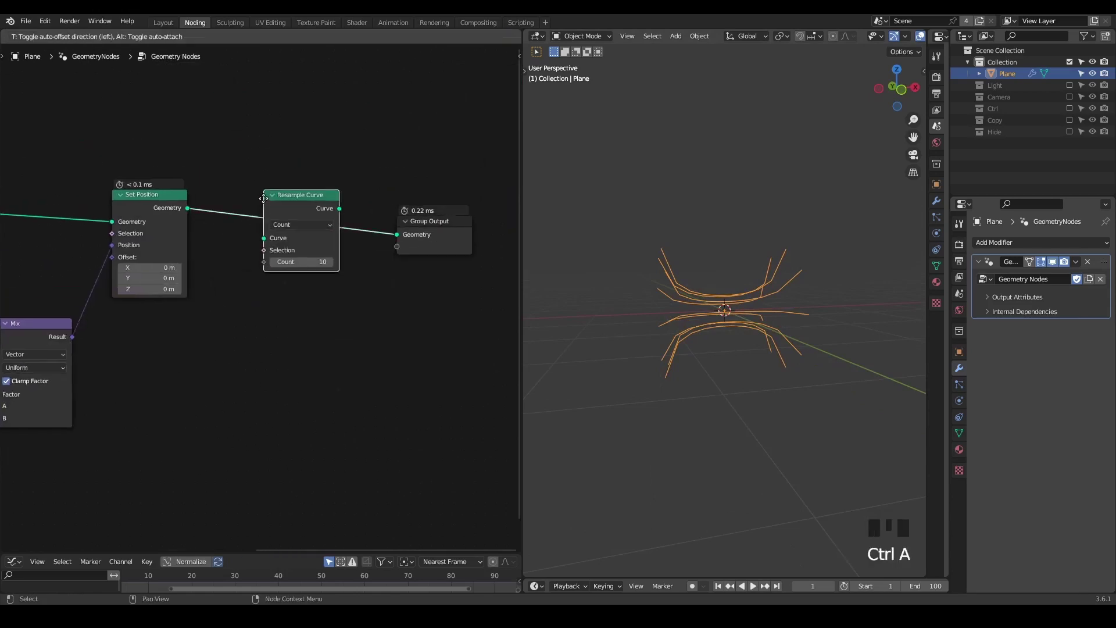
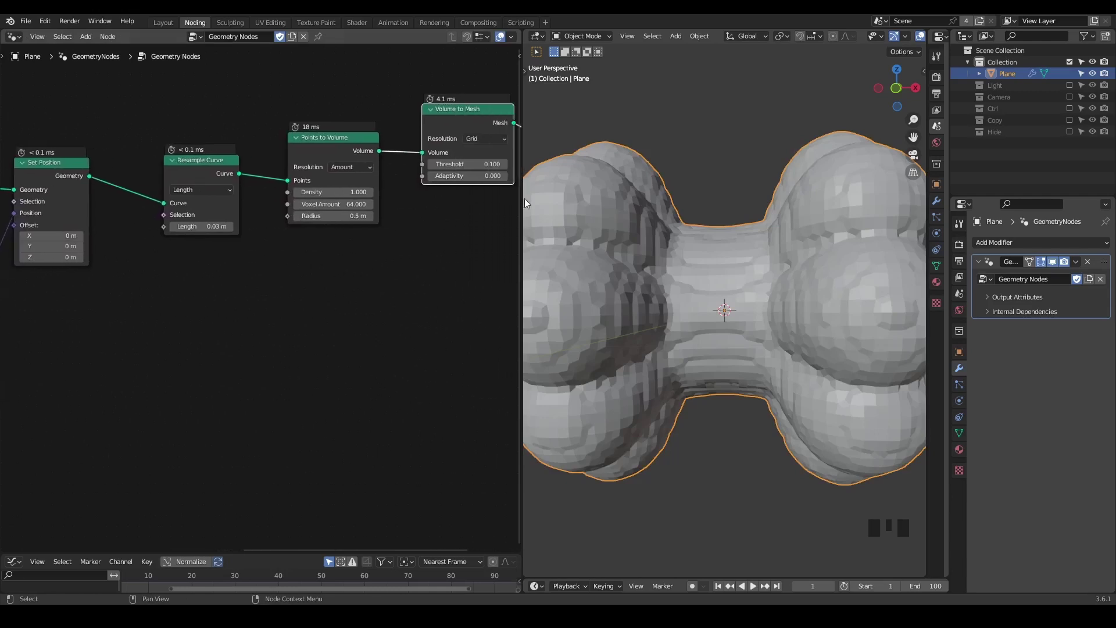
left_click_drag(764, 318, 140, 245)
left_click_drag(140, 244, 172, 304)
left_click(142, 213)
Duplicate the remap group to taper the point radius and mesh the volume with Volume to Mesh.
key("ctrl+shift+d")
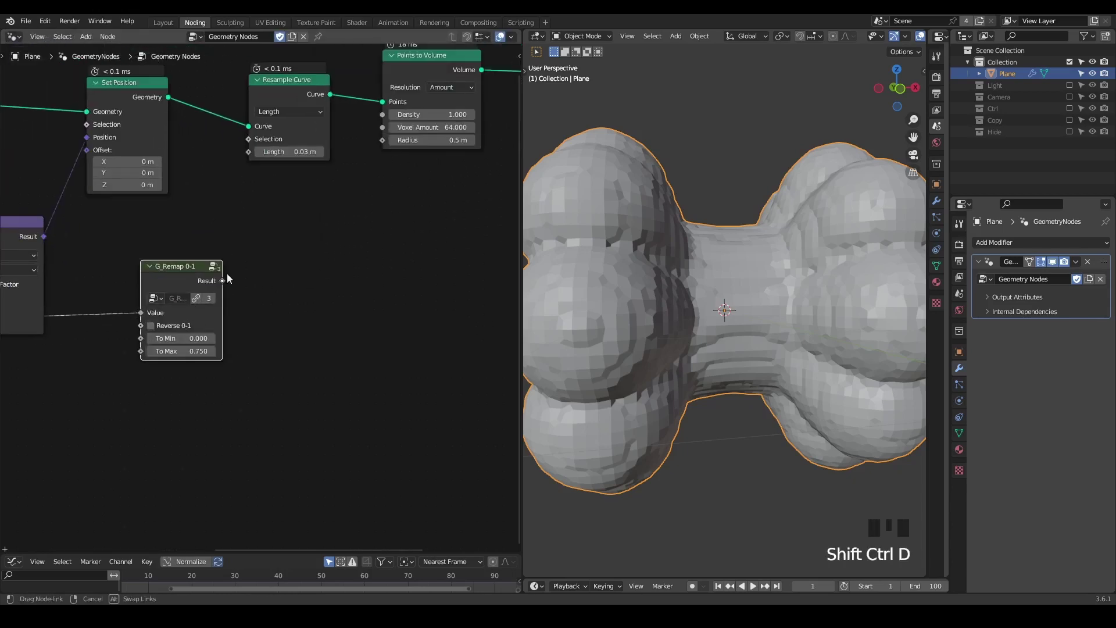
left_click(300, 233)
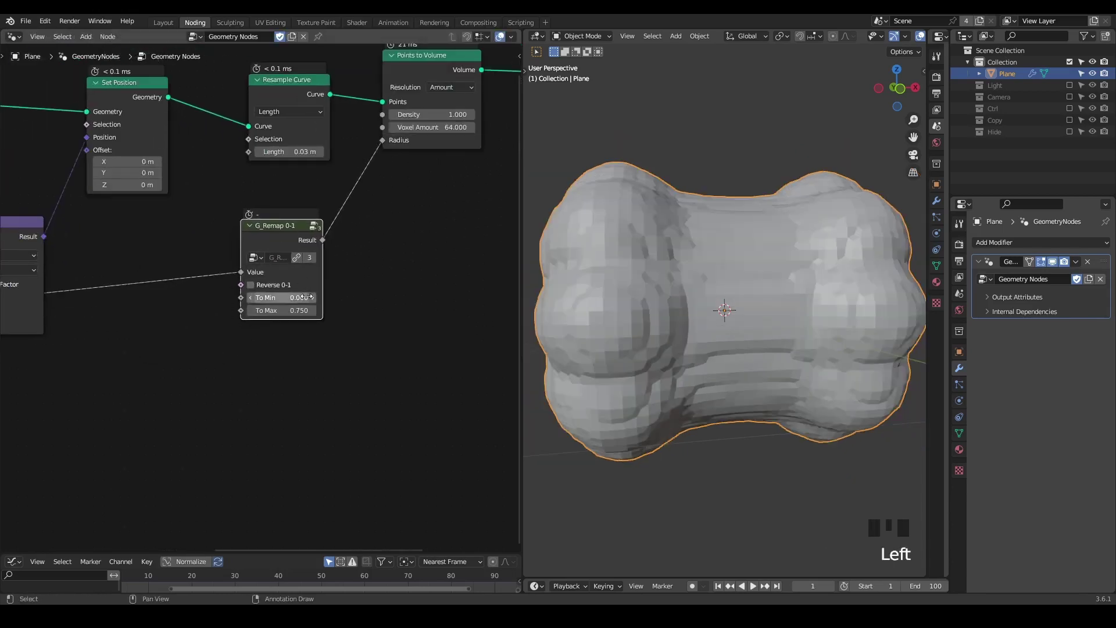
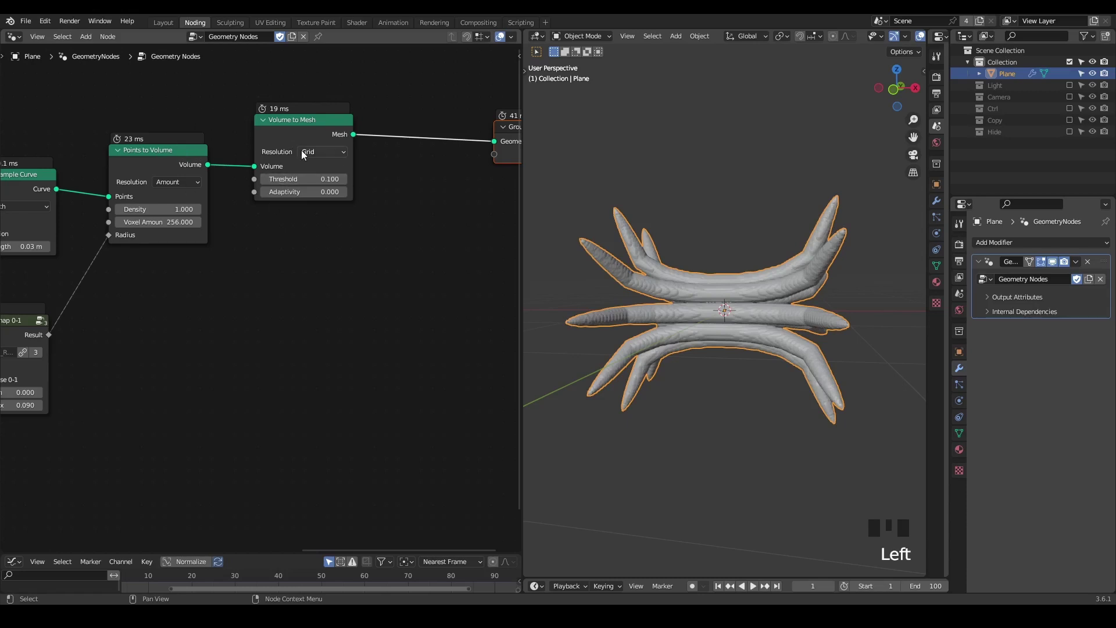
left_click_drag(175, 170, 684, 306)
left_click_drag(685, 306, 718, 319)
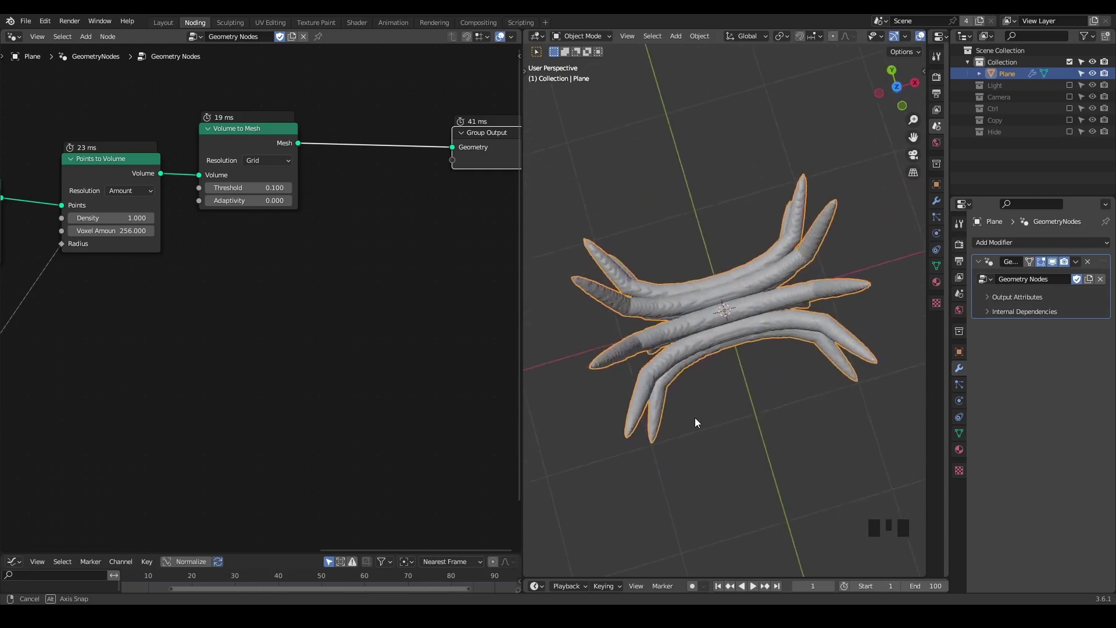
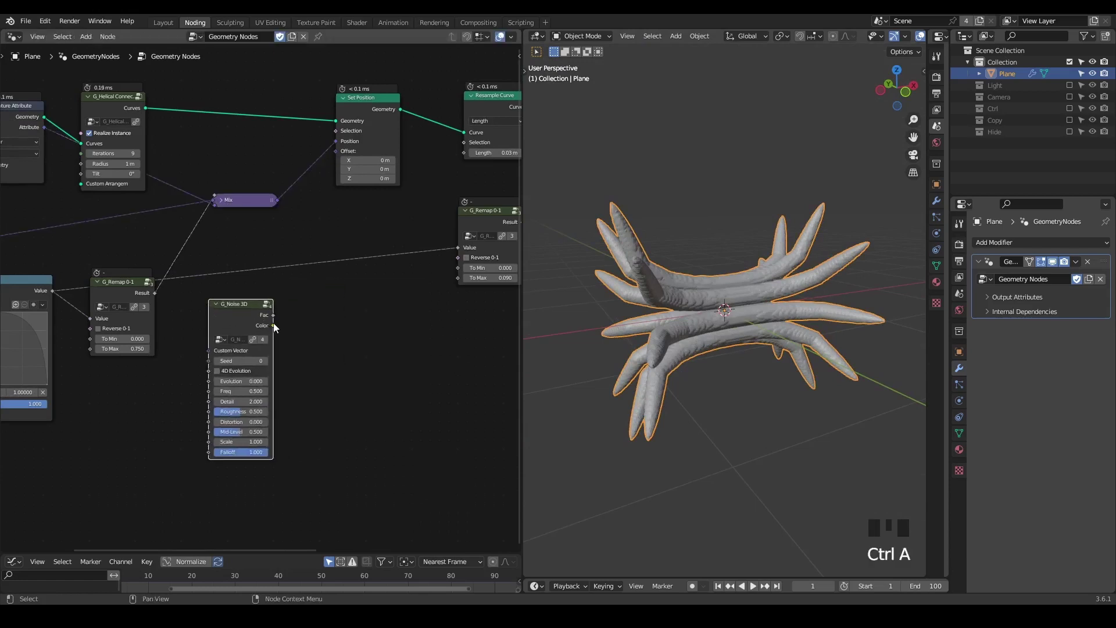
Offset positions with G_Noise 3D seeded by the G_Spline Info spline index at Freq 0.72.
left_click(340, 158)
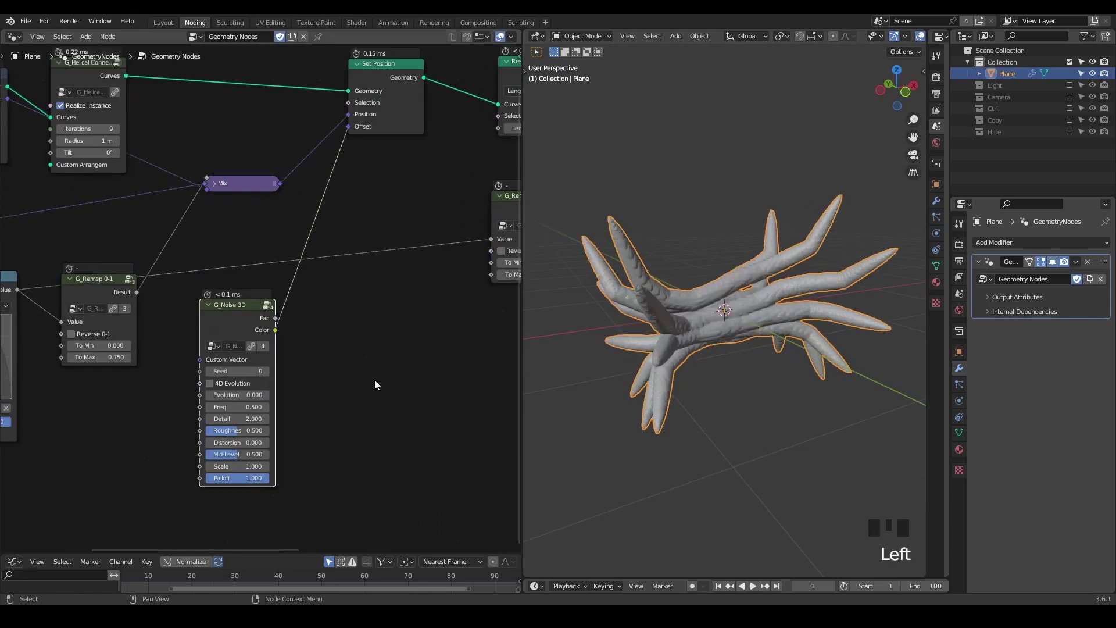
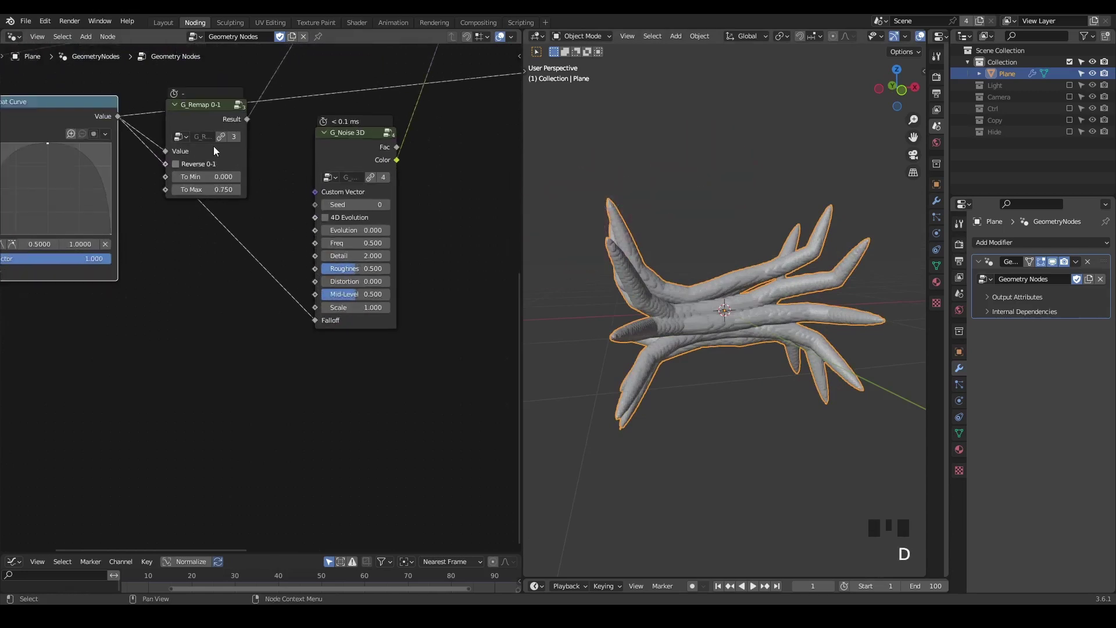
left_click_drag(178, 111, 241, 381)
key("ctrl+a")
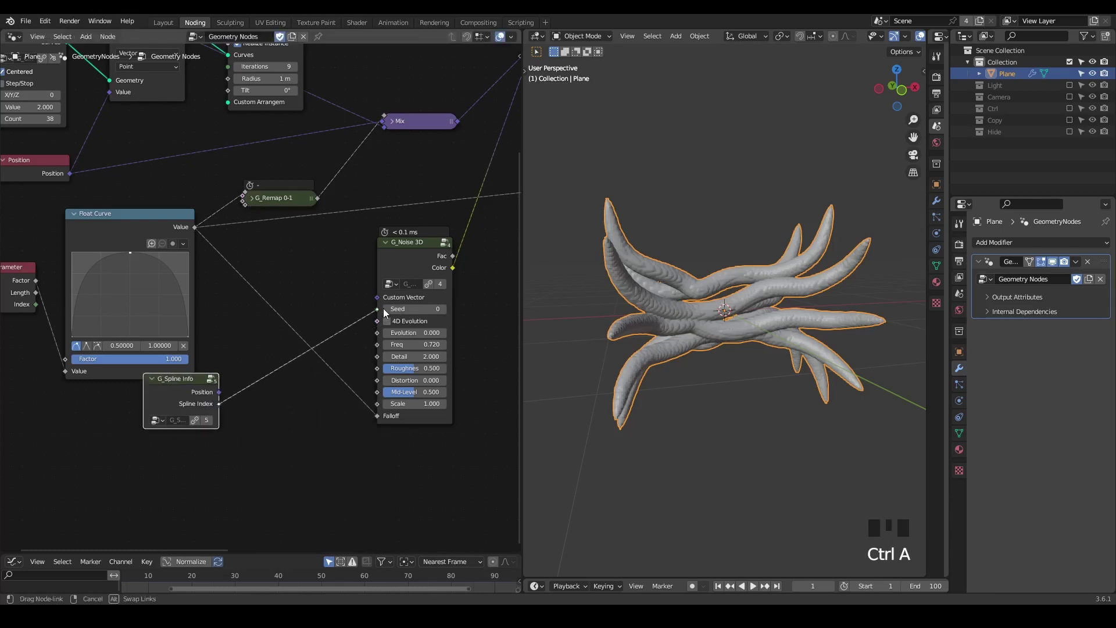
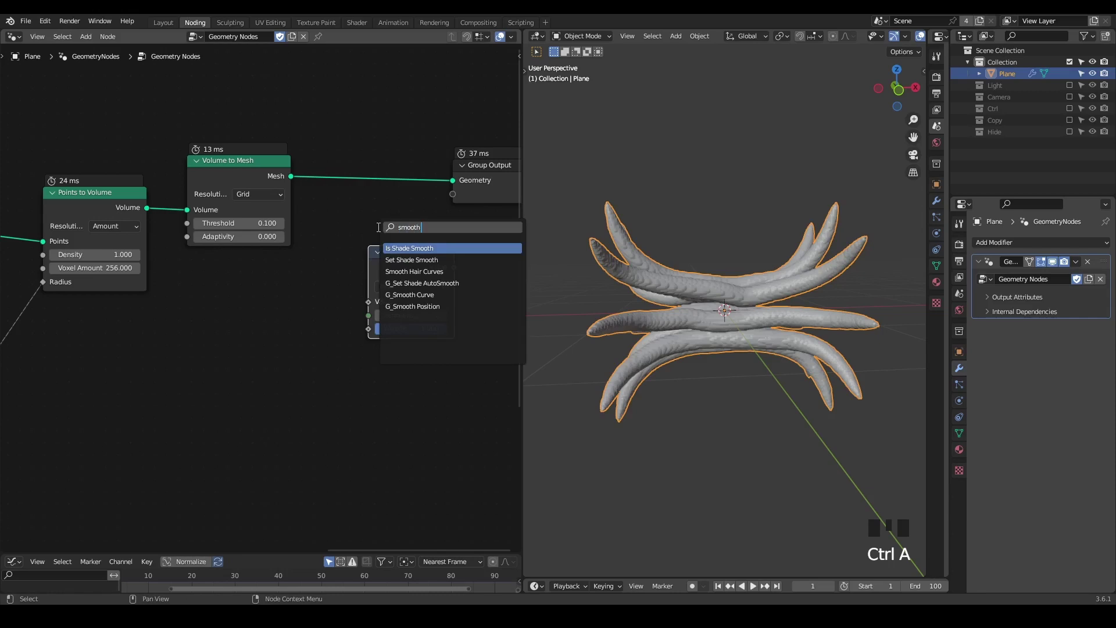
Smooth the mesh with G_Smooth Position at 45 iterations, remap max 0.84 and noise scale 0.45.
key("o")
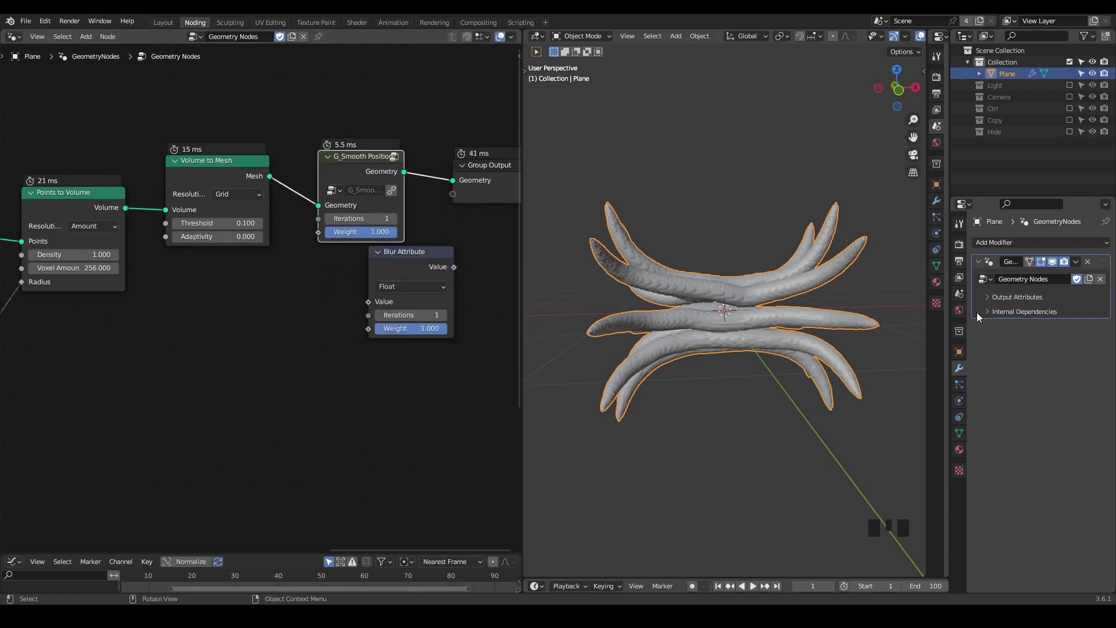
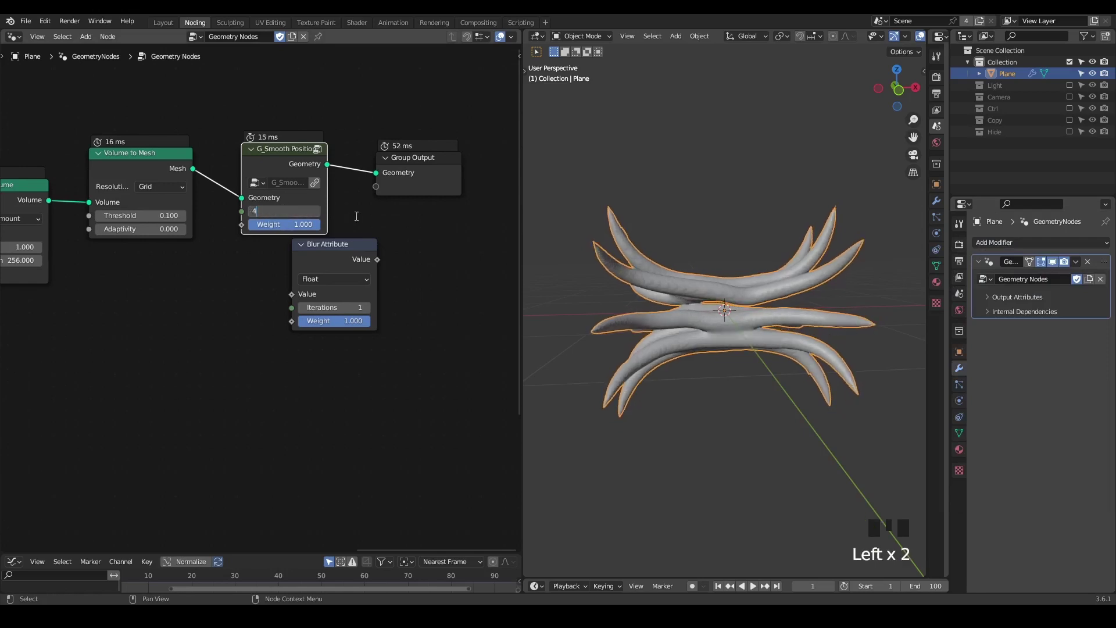
left_click(365, 222)
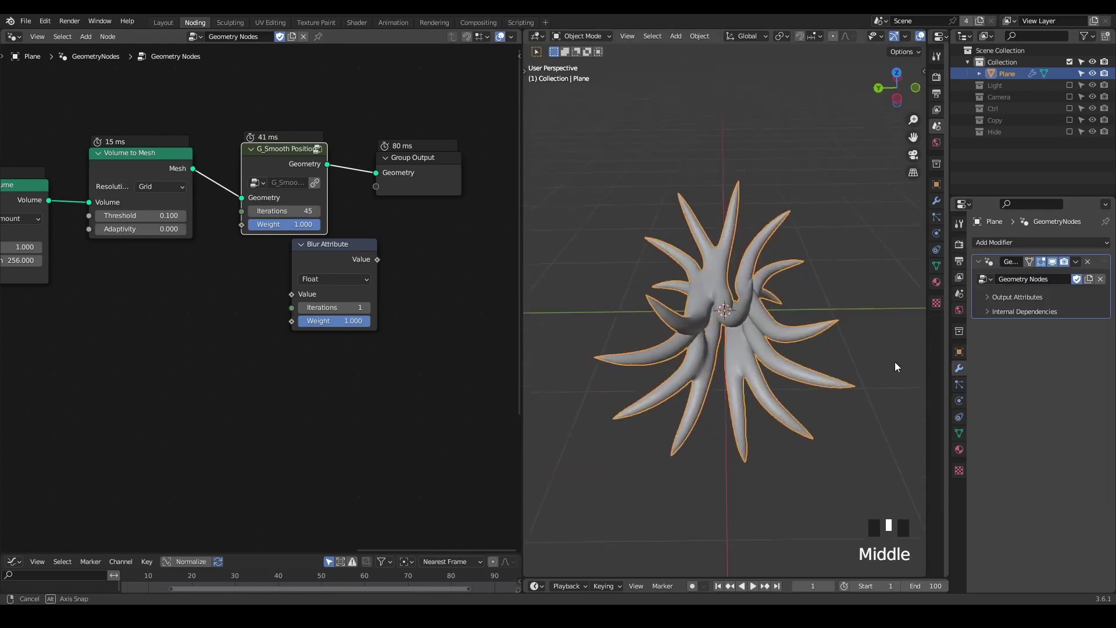
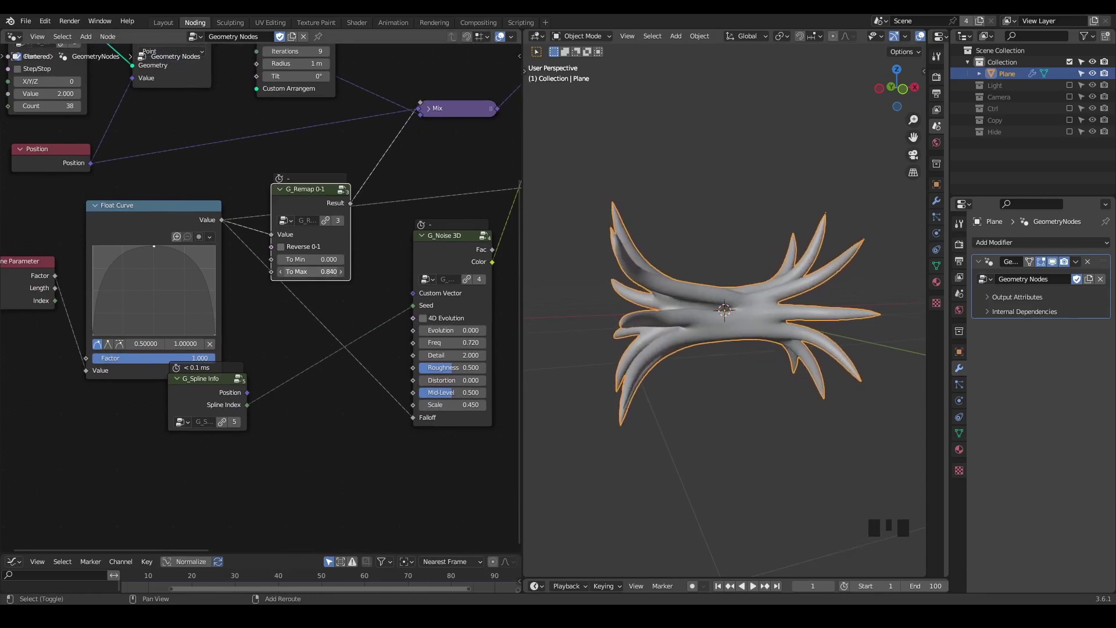
left_click_drag(807, 310, 868, 388)
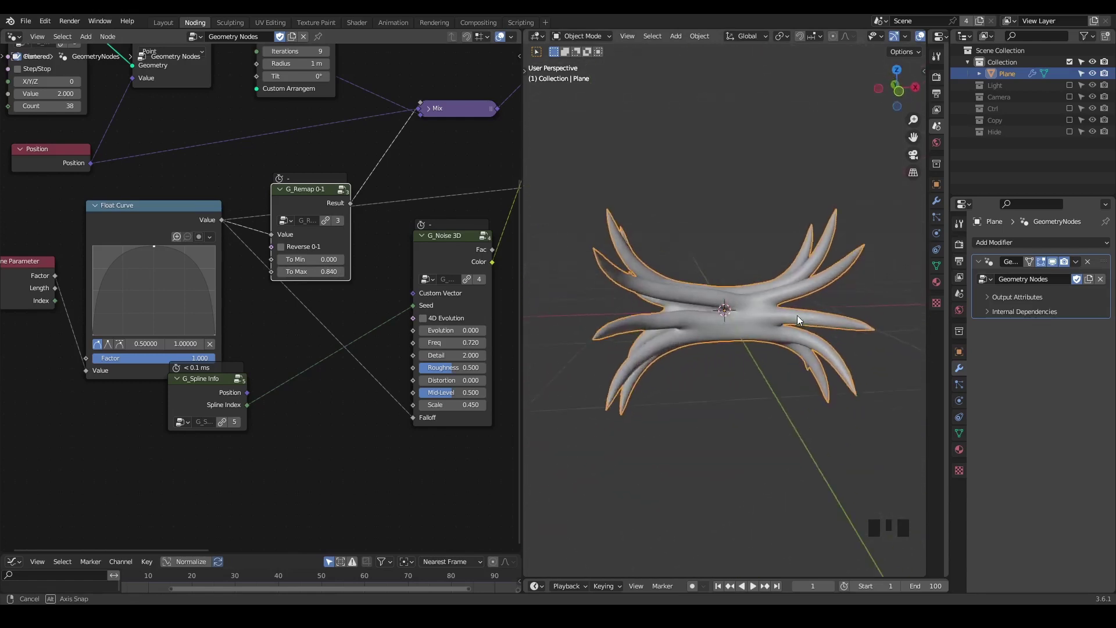
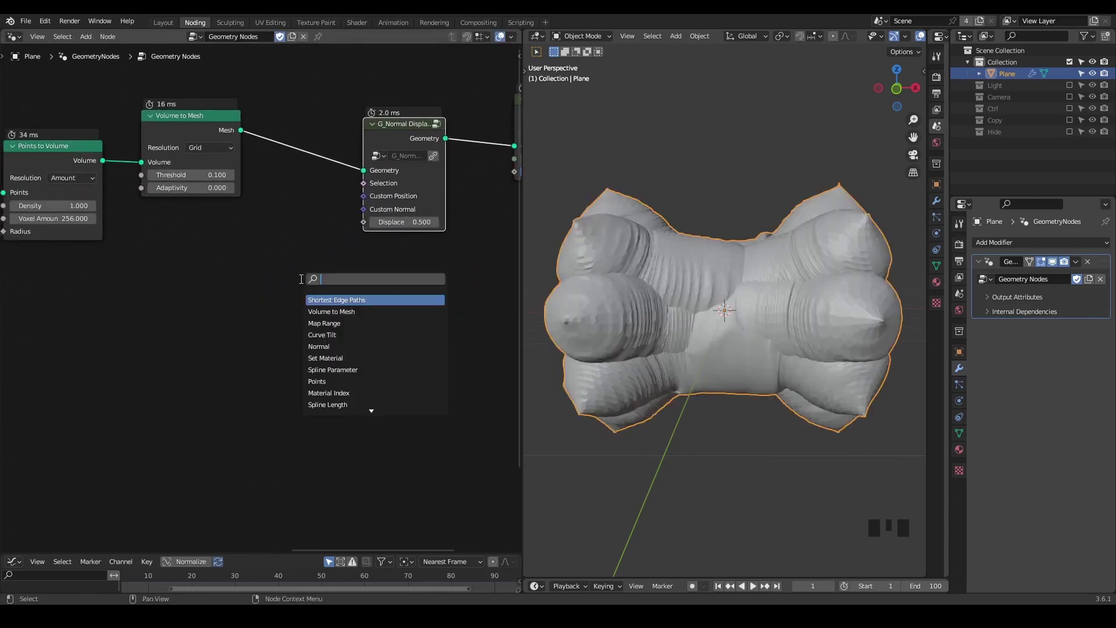
Drive G_Normal Displacement with a second G_Noise 3D at Freq 5.99 and Scale 0.23.
key("ctrl+a")
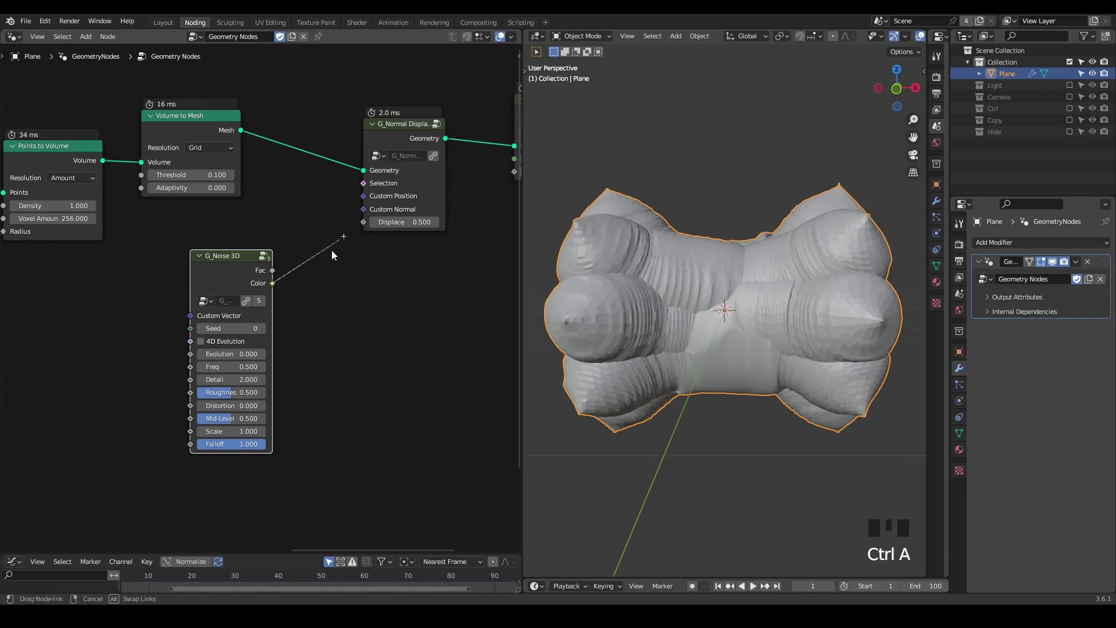
left_click(311, 293)
left_click(270, 279)
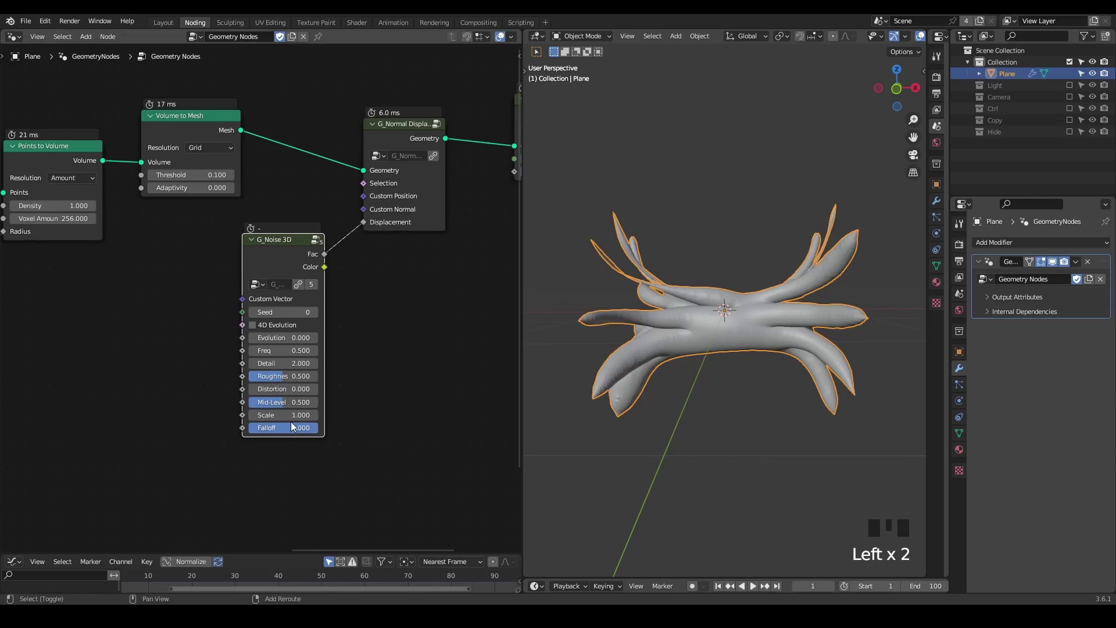
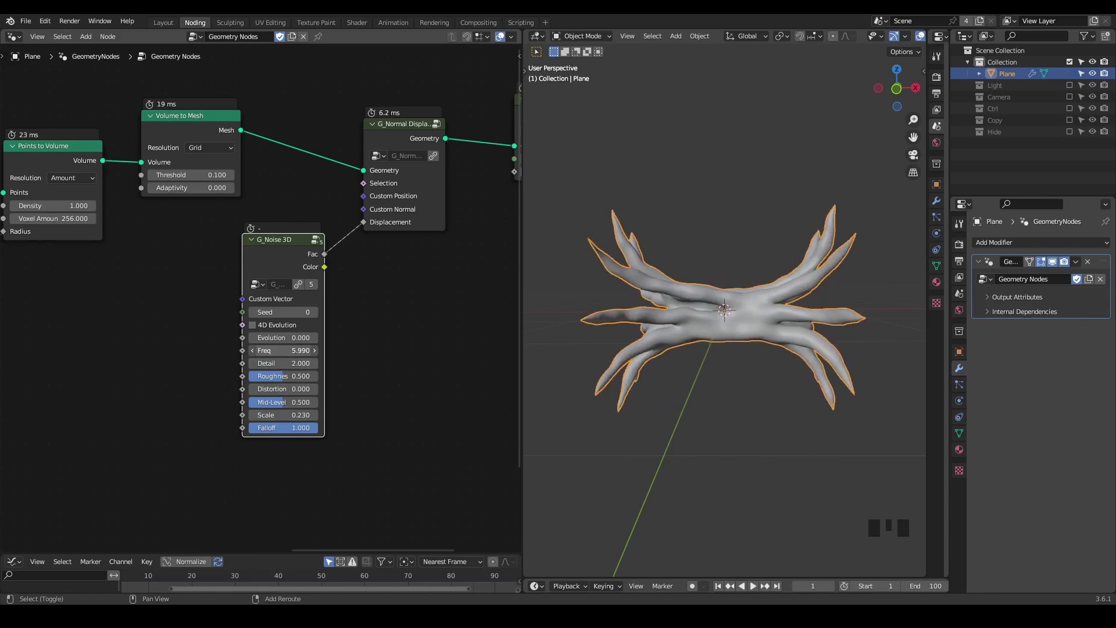
left_click_drag(654, 284, 466, 270)
key("ctrl+shift+alt+q")
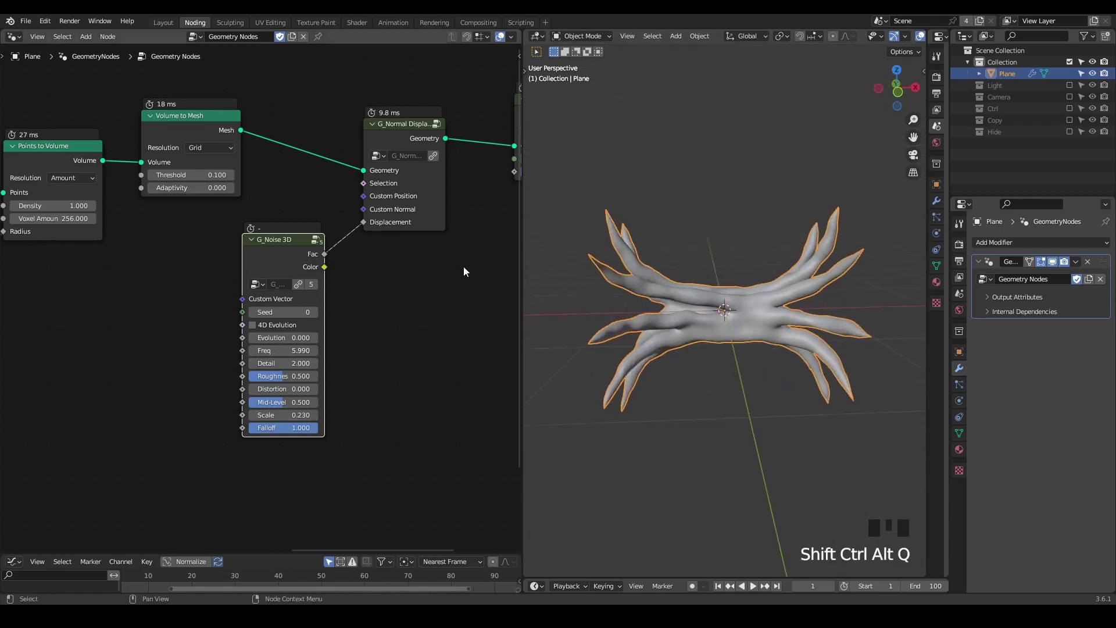
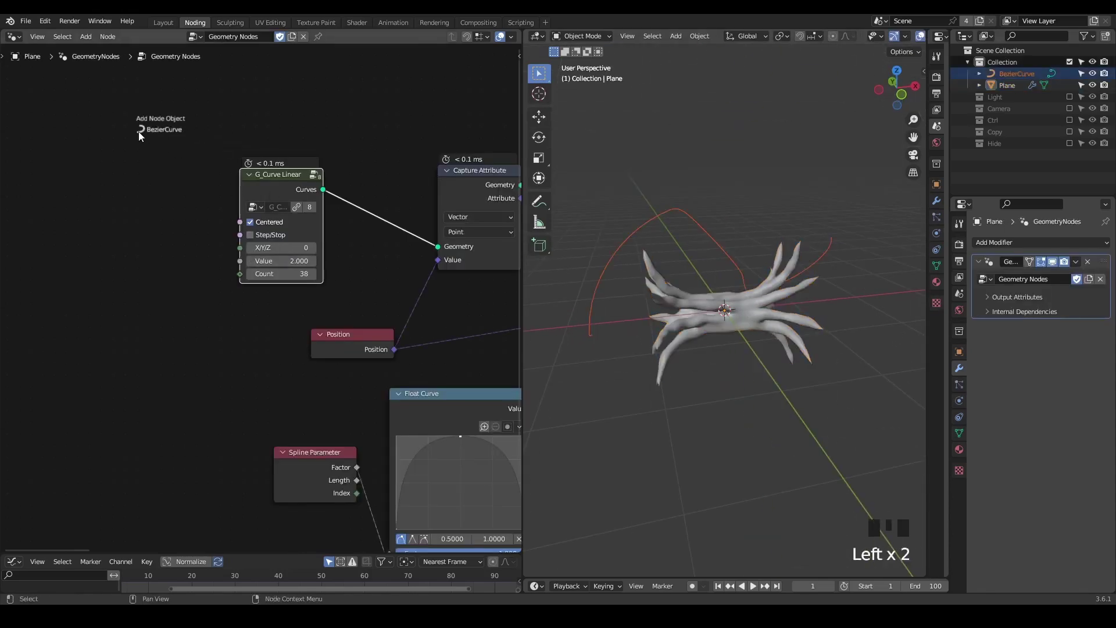
Drop BezierCurve in as an Object Info node and feed its geometry to Capture Attribute.
left_click_drag(203, 187, 210, 188)
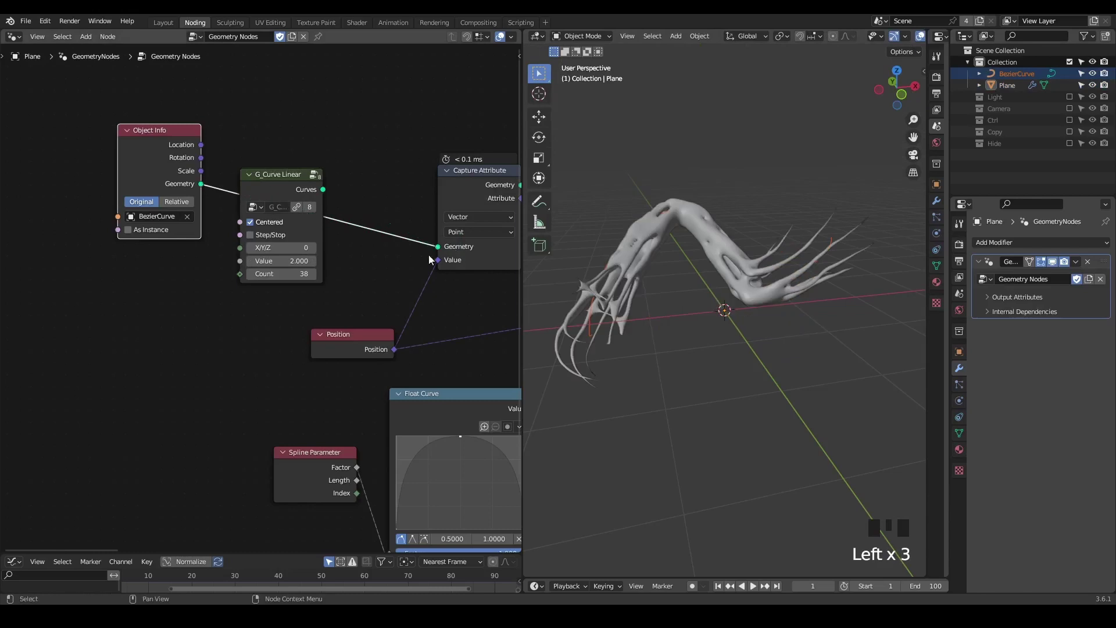
left_click(266, 187)
left_click_drag(666, 257, 691, 324)
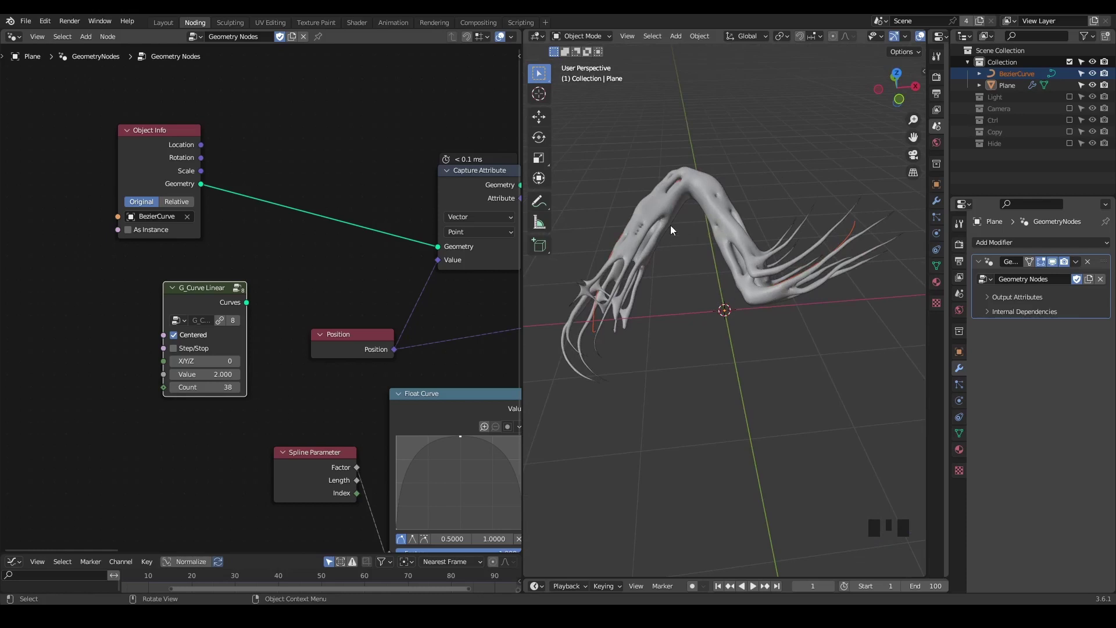
Relink G_Curve Linear into Capture Attribute to restore the straight radiating strands.
left_click(174, 181)
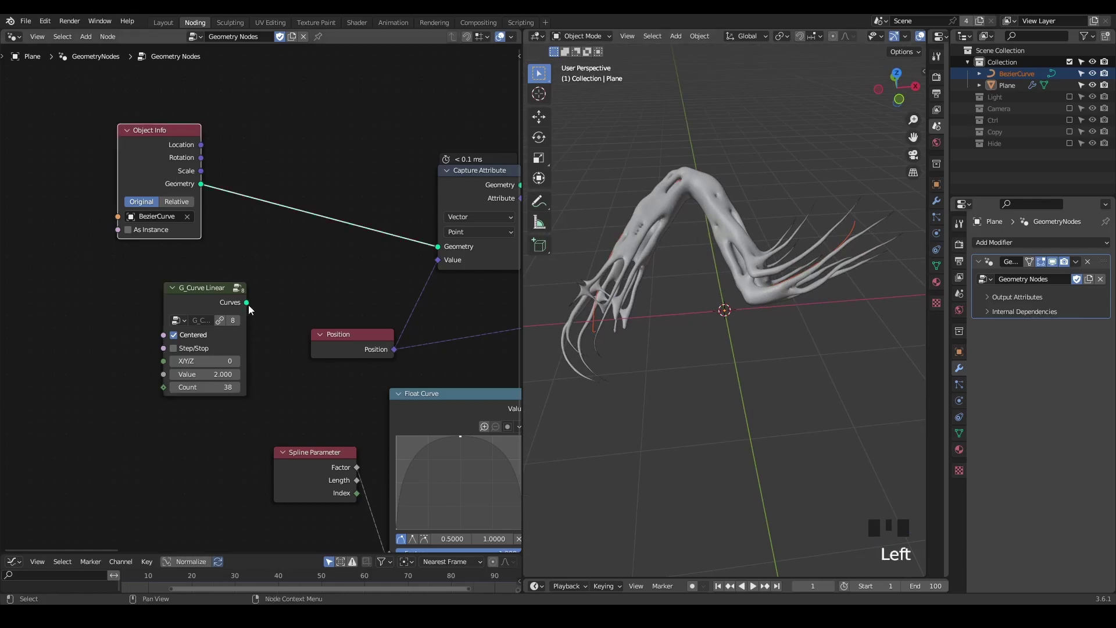
left_click(248, 309)
left_click(206, 299)
left_click(136, 161)
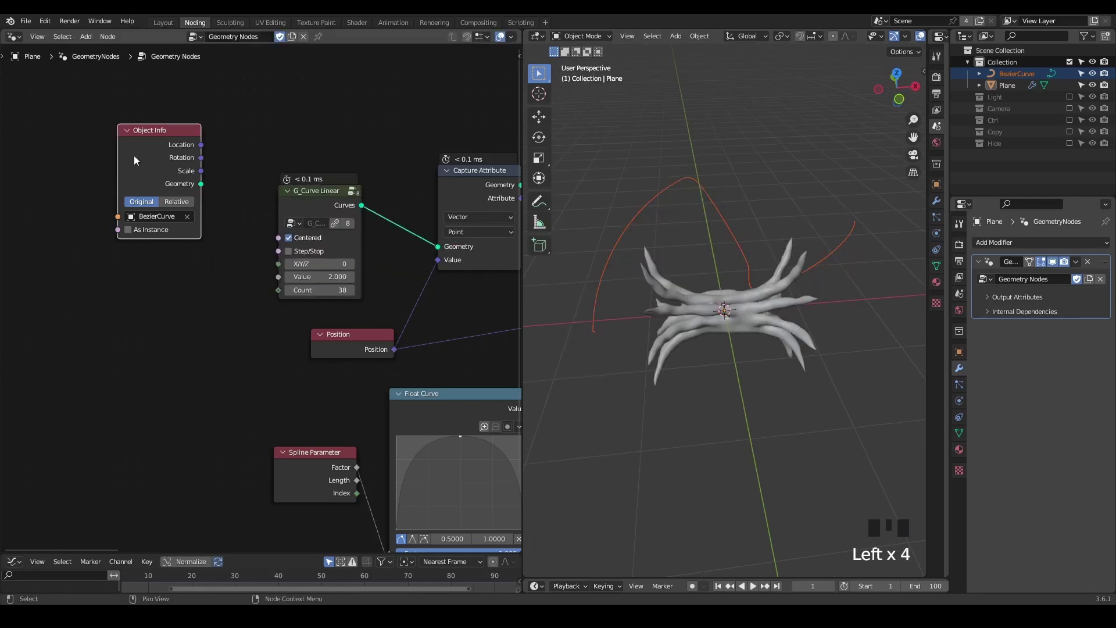
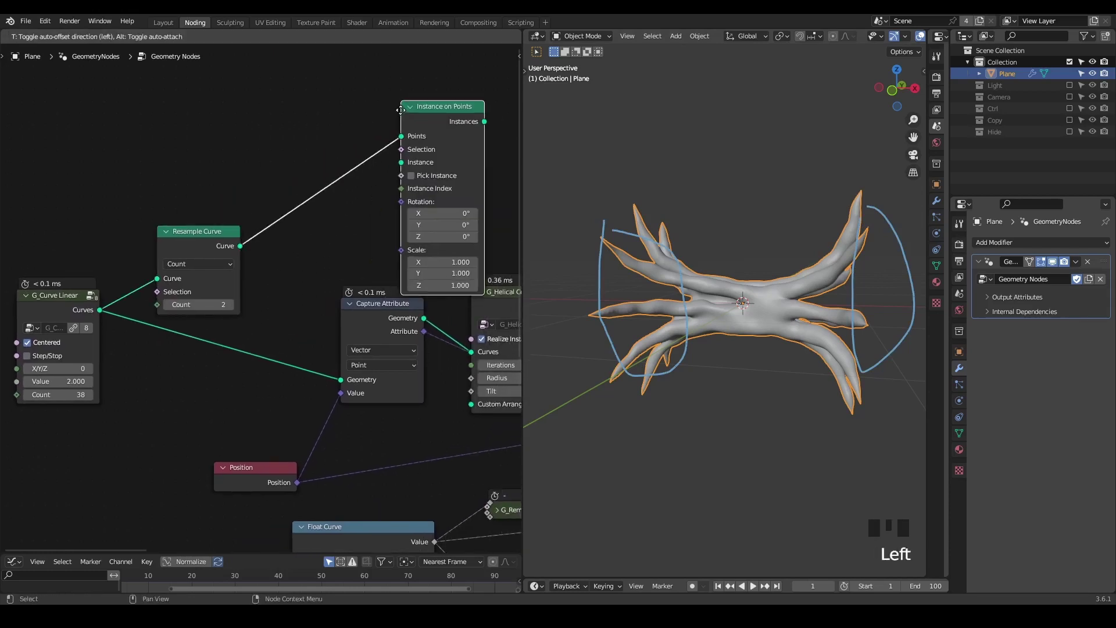
Feed a Count-2 Resample Curve into Instance on Points and add a UV Sphere node.
key("ctrl+shift+alt+q")
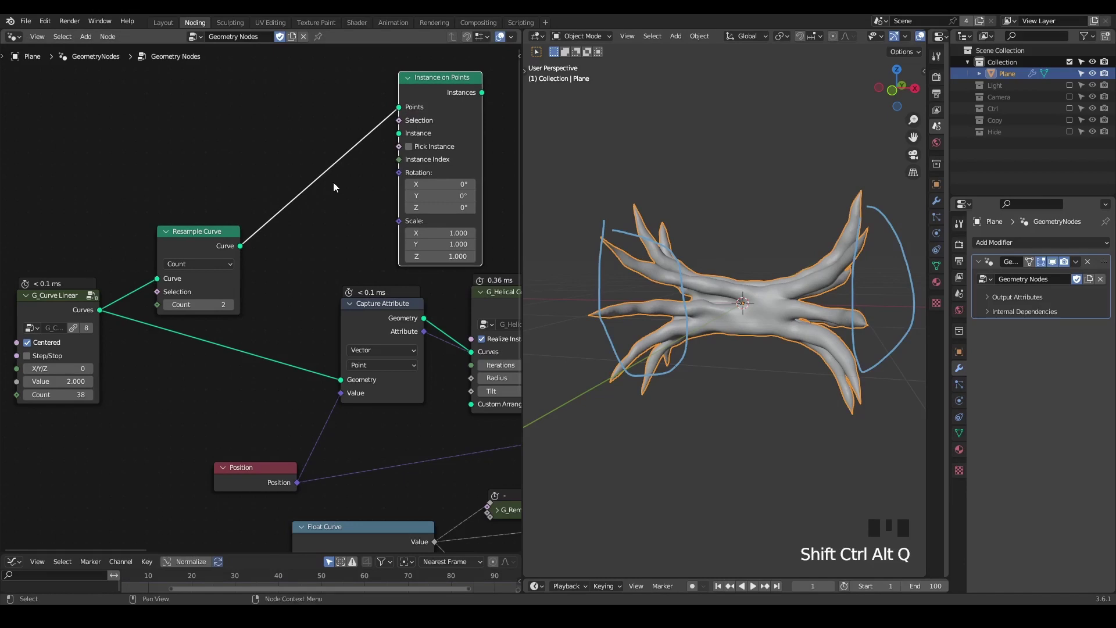
left_click_drag(319, 164, 151, 394)
left_click(151, 394)
left_click(170, 396)
key("ctrl+a")
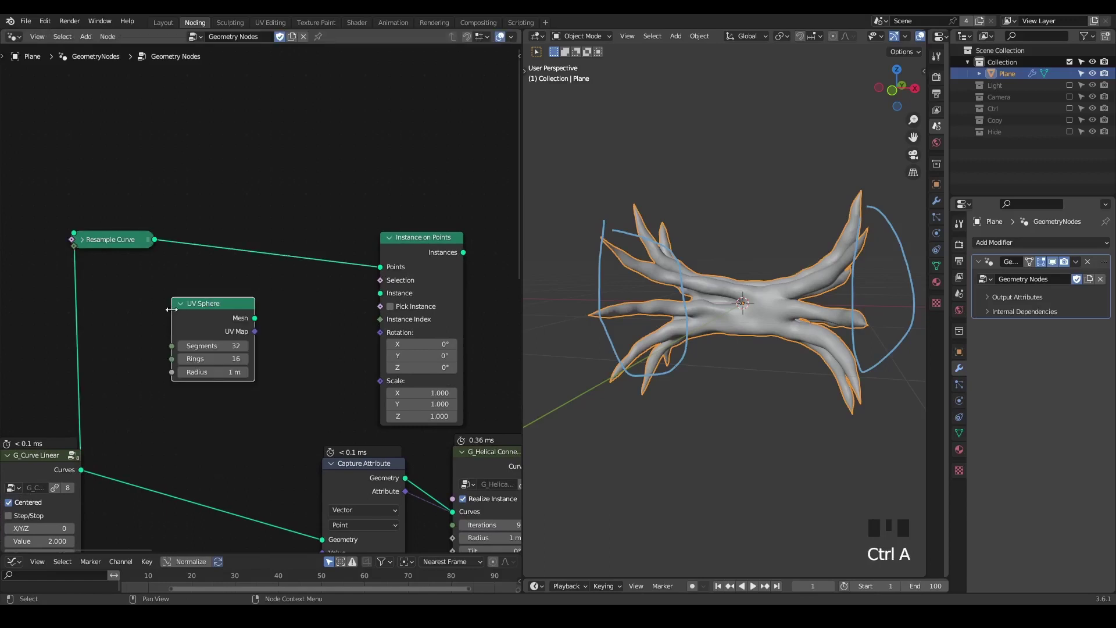
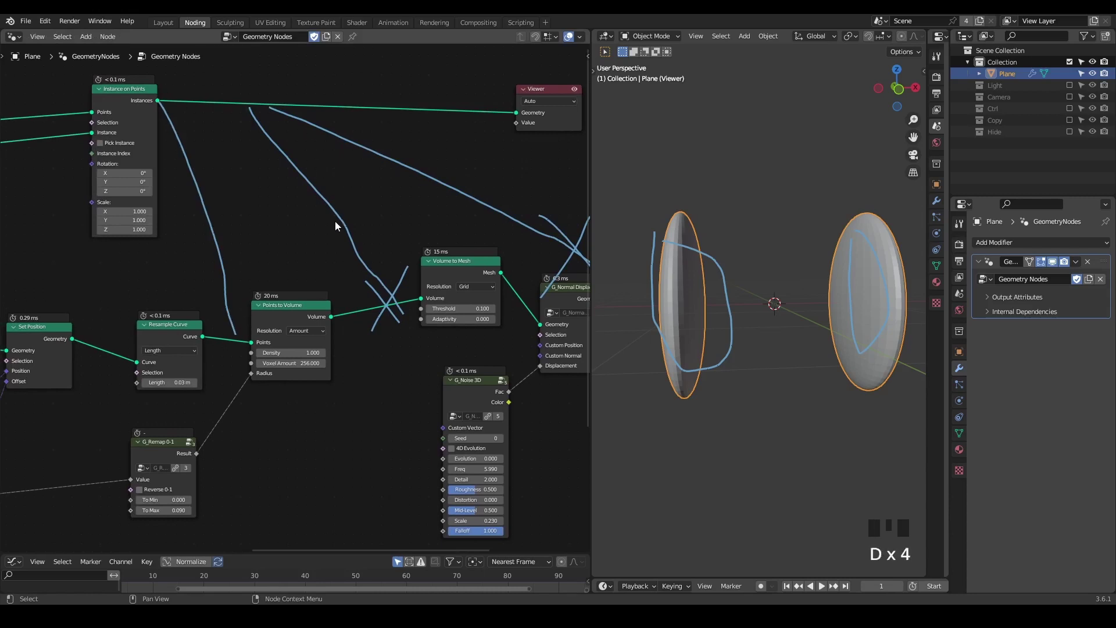
Convert the sphere instances with Mesh to Volume at 64 voxels with Fill Volume.
left_click_drag(296, 264, 210, 227)
key("d")
left_click_drag(128, 79, 469, 276)
key("d")
left_click_drag(306, 153, 296, 117)
left_click_drag(296, 117, 304, 118)
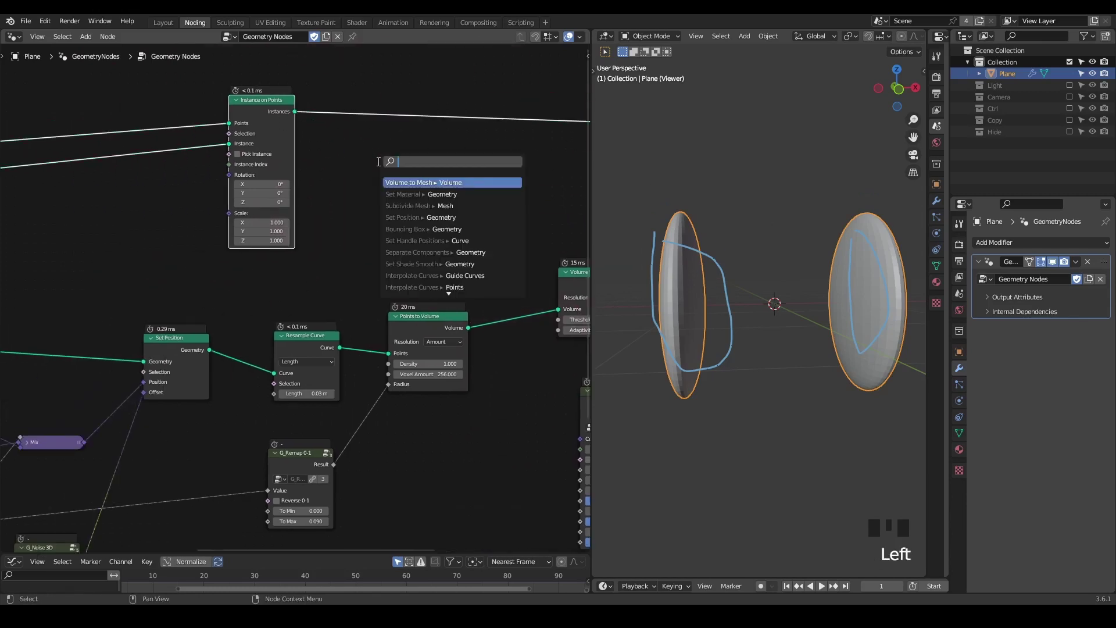
left_click_drag(722, 285, 689, 267)
key("d")
left_click_drag(684, 264, 745, 282)
key("d")
key("d")
left_click_drag(300, 115, 318, 120)
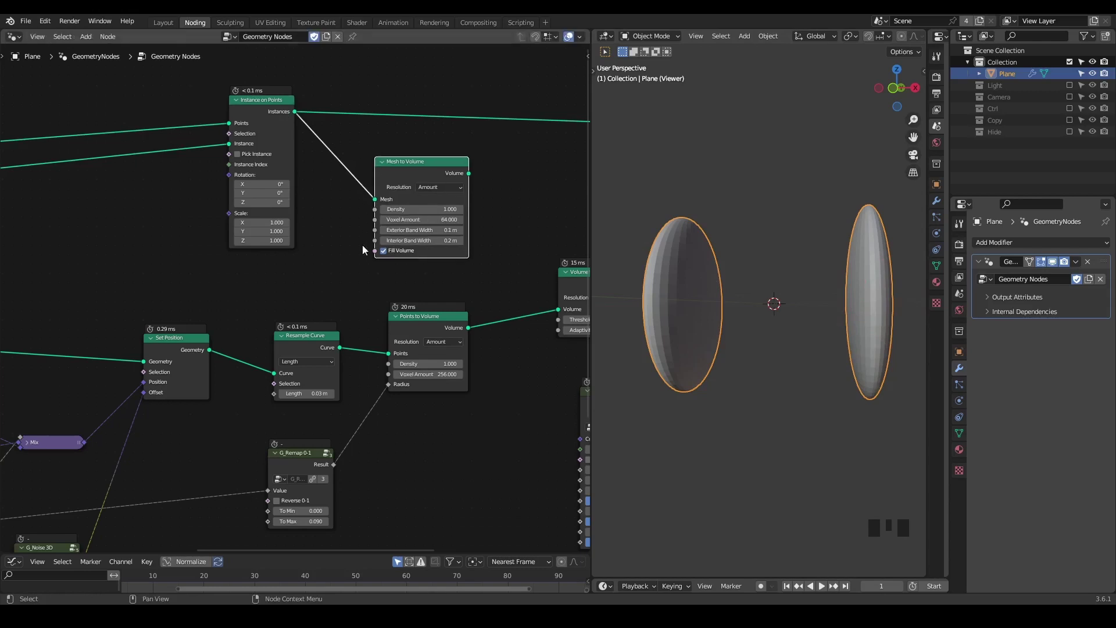
Insert a Join Geometry node between the instances and the Mesh to Volume node.
left_click(434, 330)
left_click(301, 348)
left_click(185, 345)
left_click(283, 327)
left_click(403, 193)
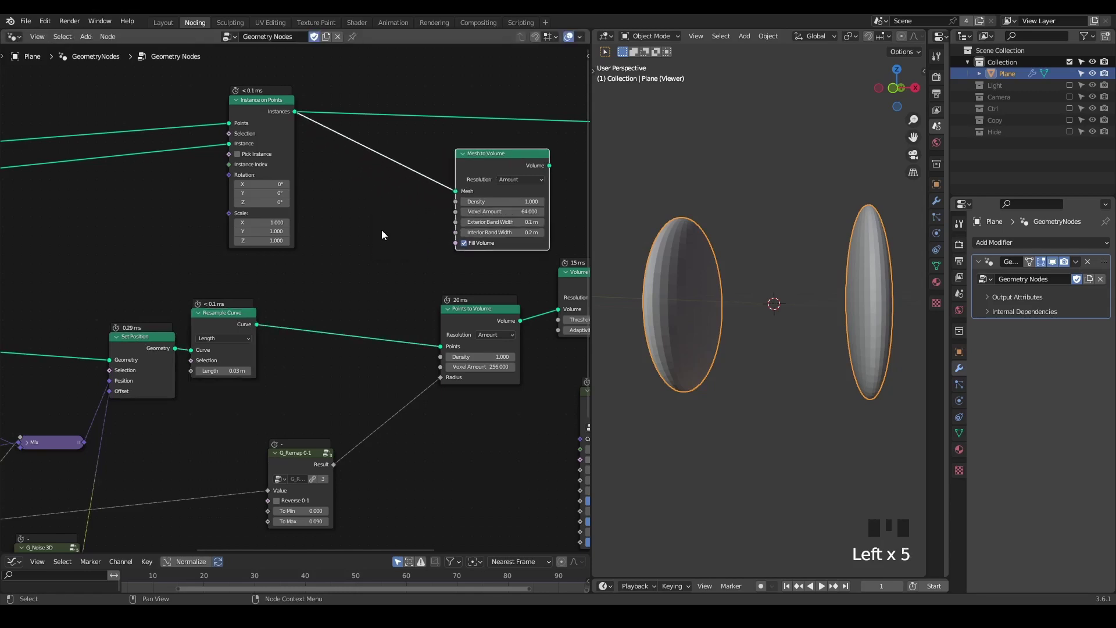
key("ctrl+a")
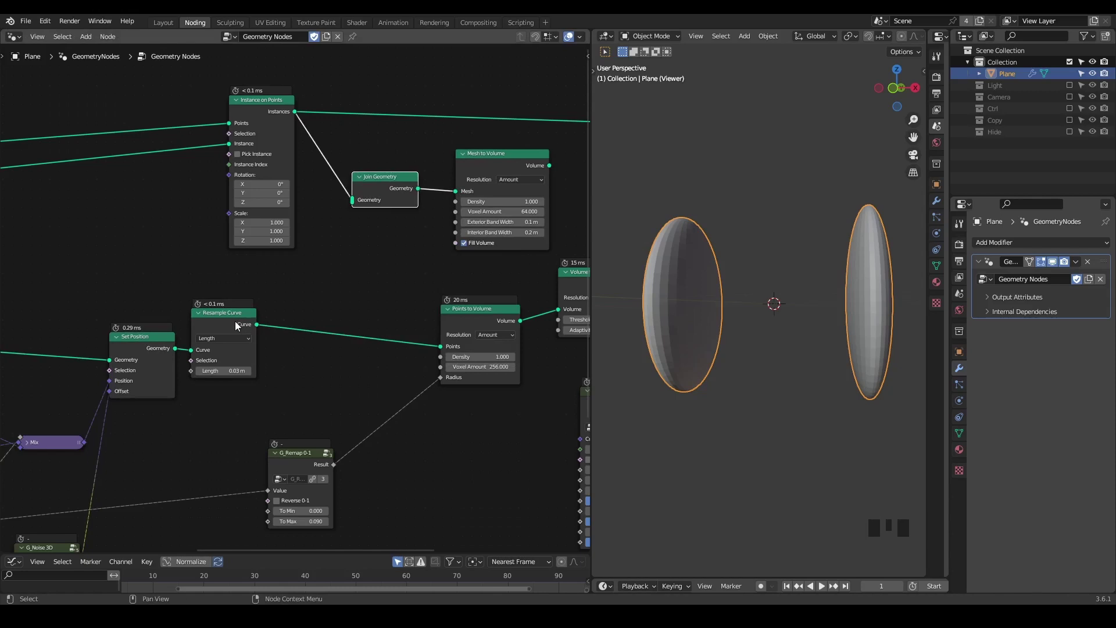
Add a G_Bevel Curve group after Resample Curve with the G_Remap result driving its radius.
left_click(234, 328)
key("ctrl+a")
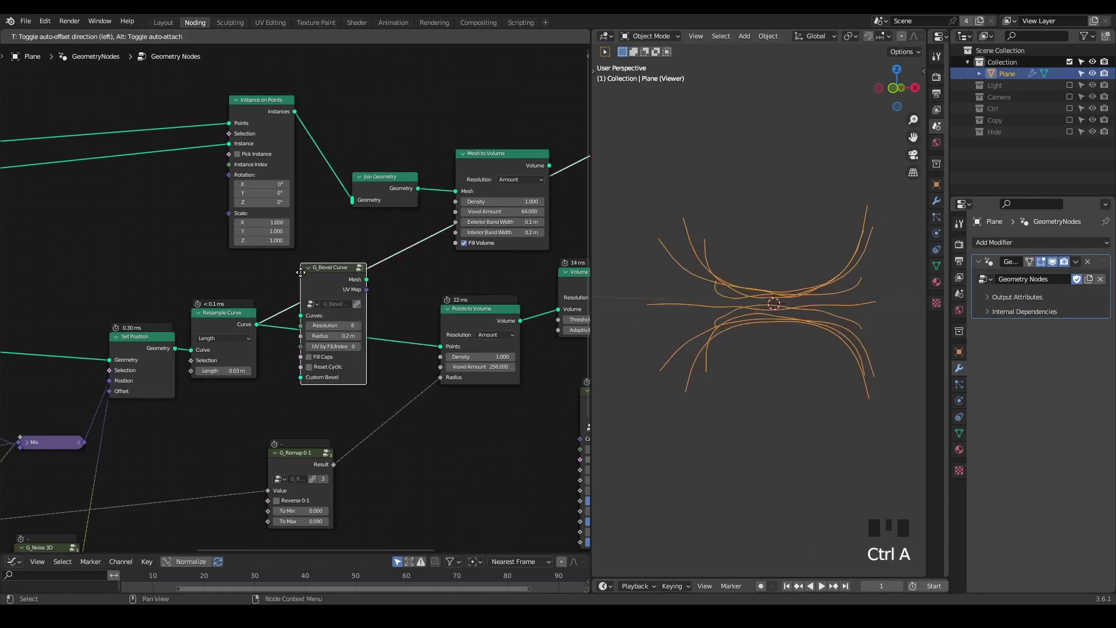
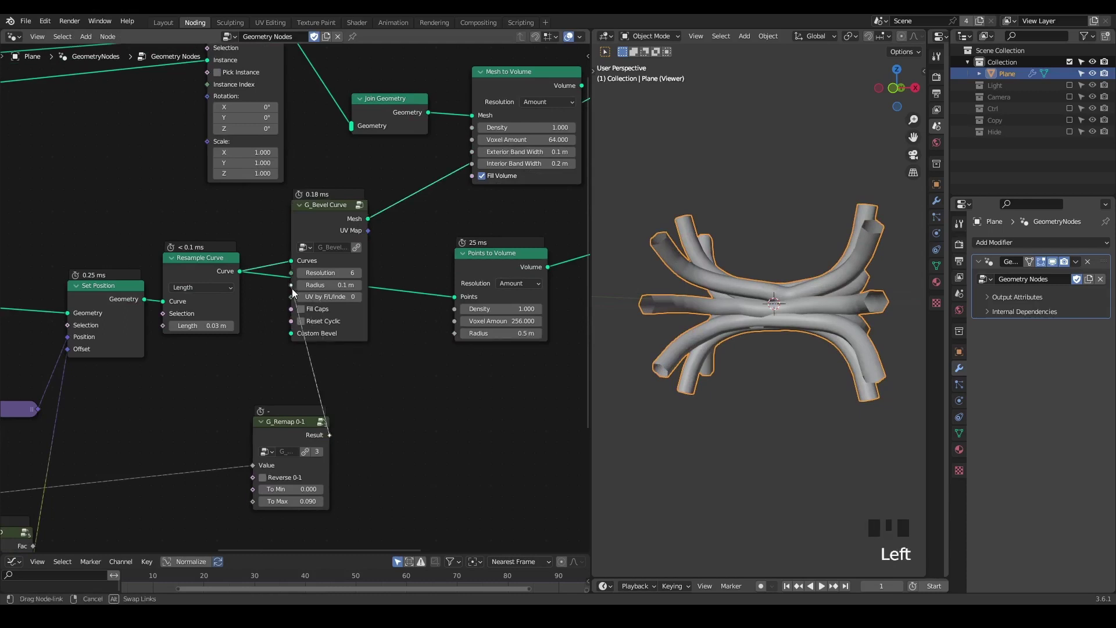
left_click(323, 211)
left_click(293, 439)
Start inserting a Set Curve Radius node ahead of the bevel via the add-node search.
middle_click(245, 334)
scroll("down", 3)
right_click(332, 266)
key("g")
key("ctrl+a")
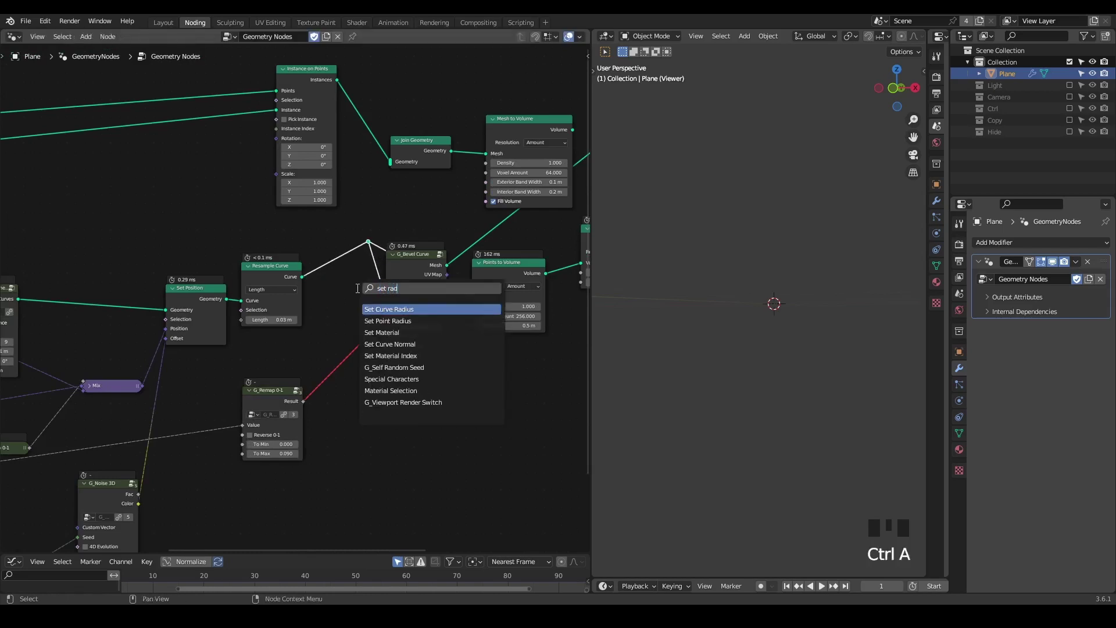
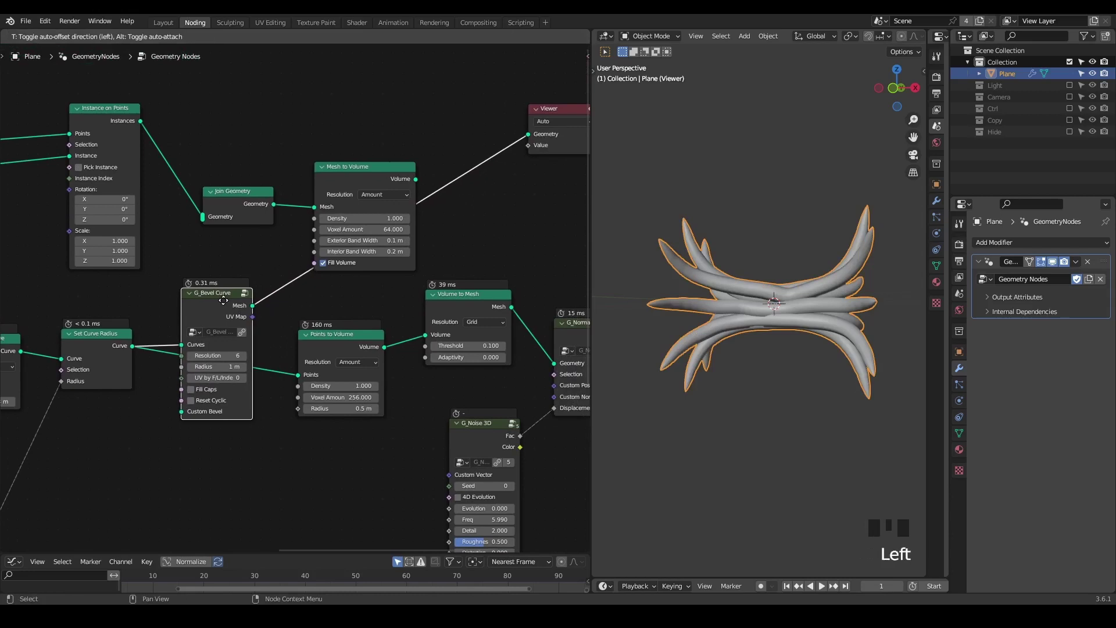
Wire the beveled tube mesh into Join Geometry and reconnect Mesh to Volume directly into Volume to Mesh, dropping Points to Volume.
left_click_drag(248, 315, 252, 284)
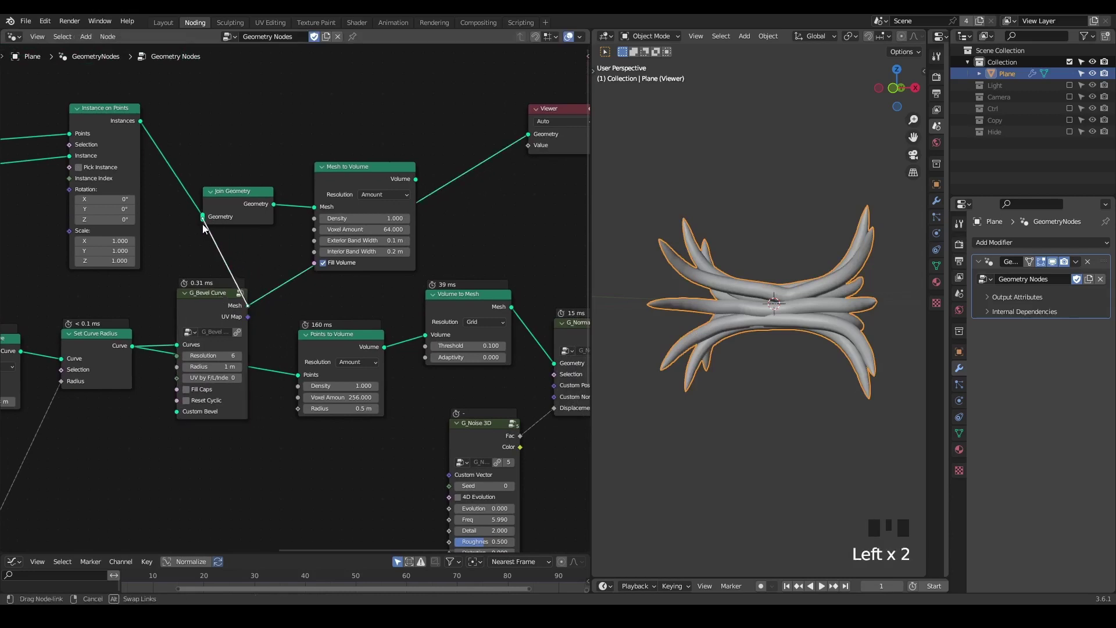
left_click(345, 353)
key("ctrl+x")
left_click(379, 186)
left_click_drag(404, 181, 411, 197)
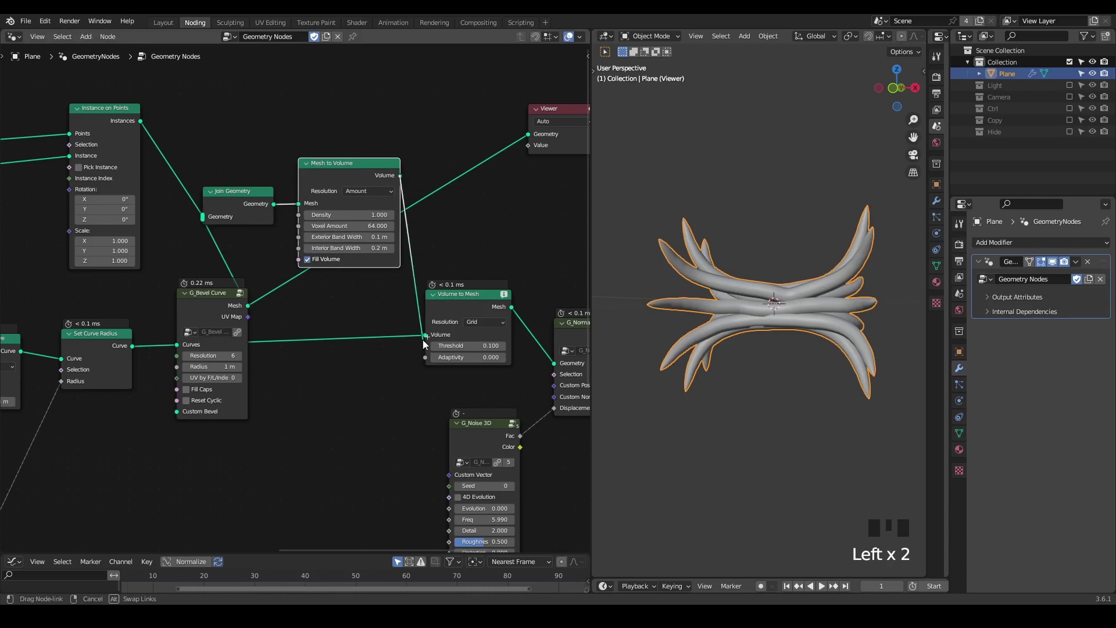
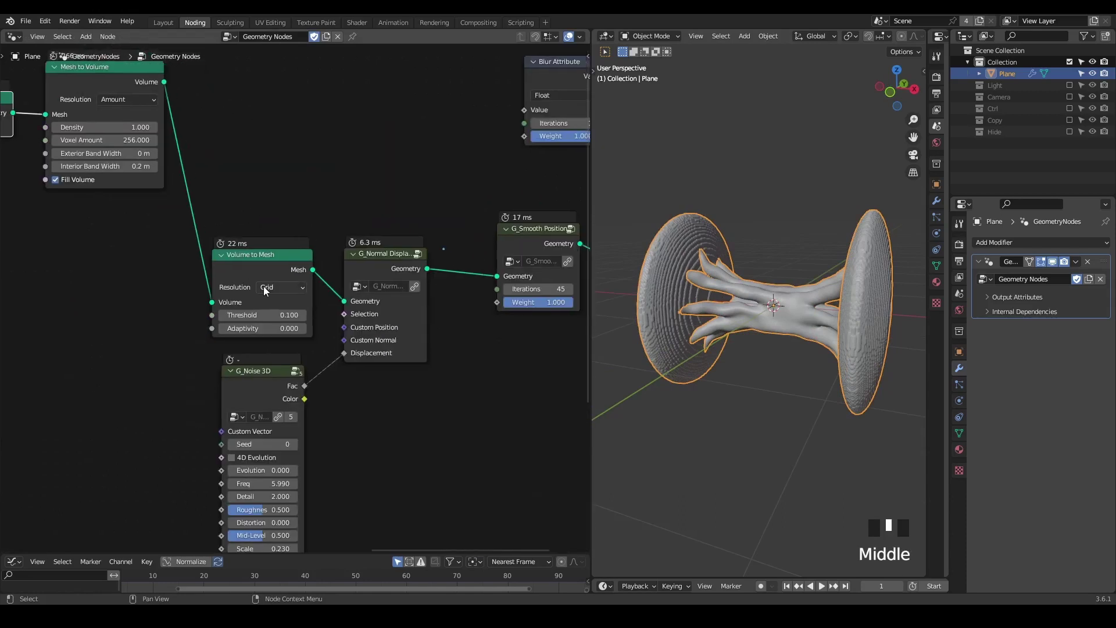
Box-select the downstream nodes and move them aside to make room.
left_click_drag(325, 295, 527, 64)
left_click(527, 64)
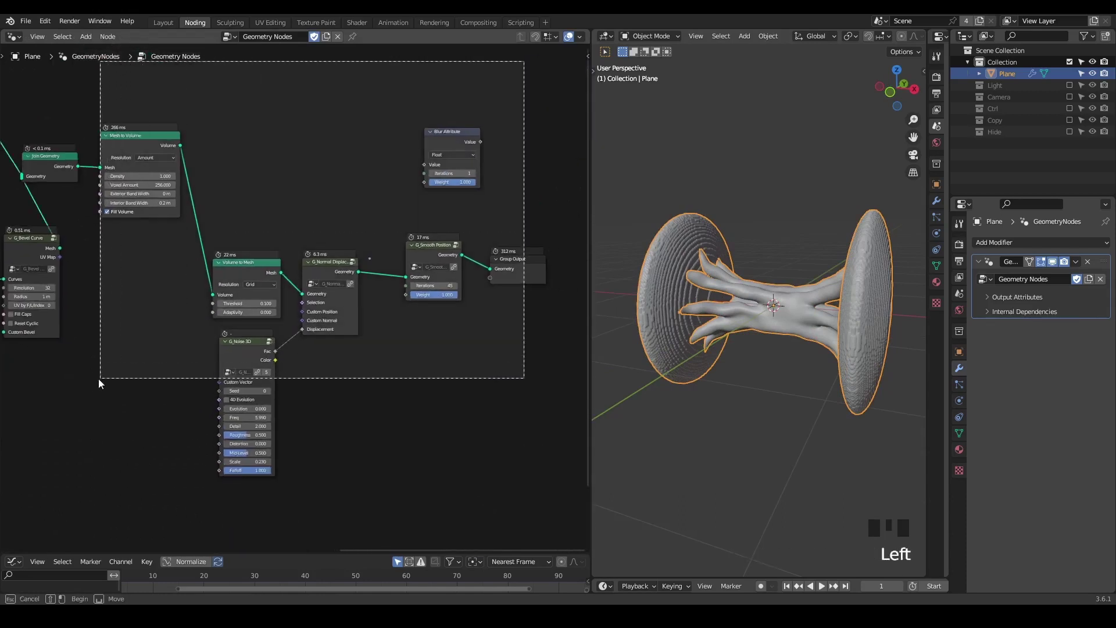
key("g")
left_click(214, 321)
middle_click(208, 324)
scroll("up", 3)
Insert a Realize Instances node between Instance on Points and Join Geometry and inspect the fused mesh.
left_click_drag(300, 324, 324, 289)
key("ctrl+a")
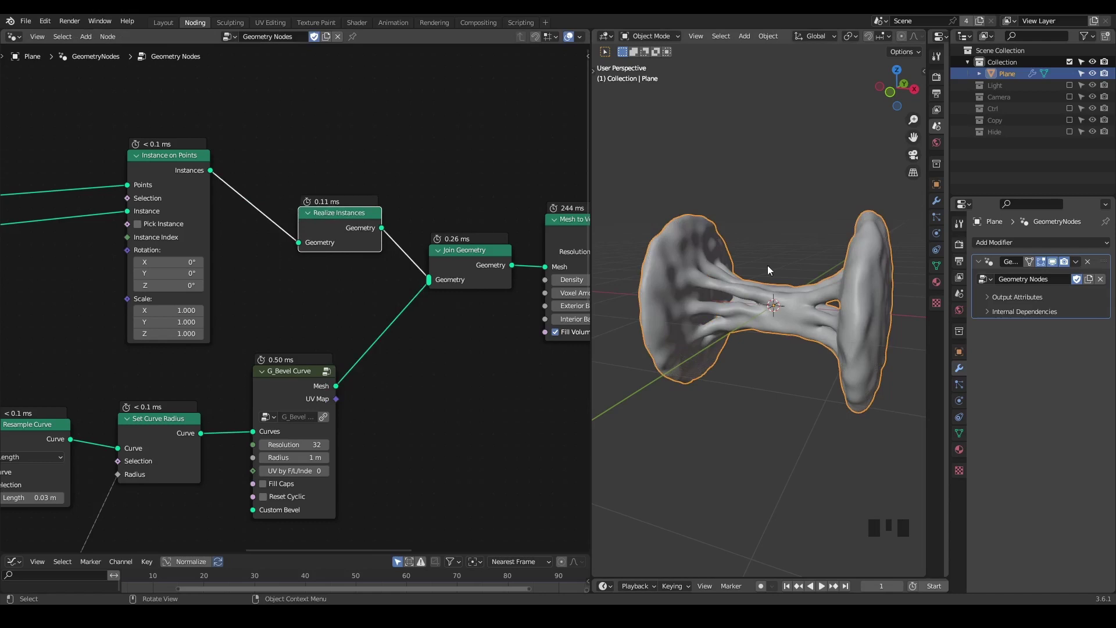
left_click_drag(752, 317, 769, 312)
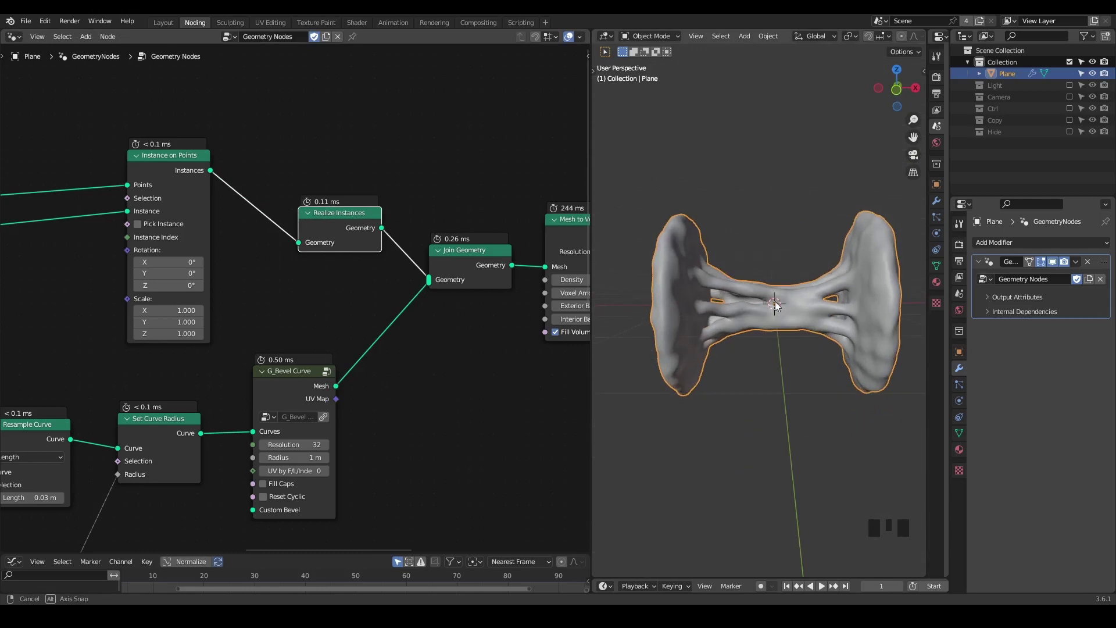
key("ctrl+shift+alt+q")
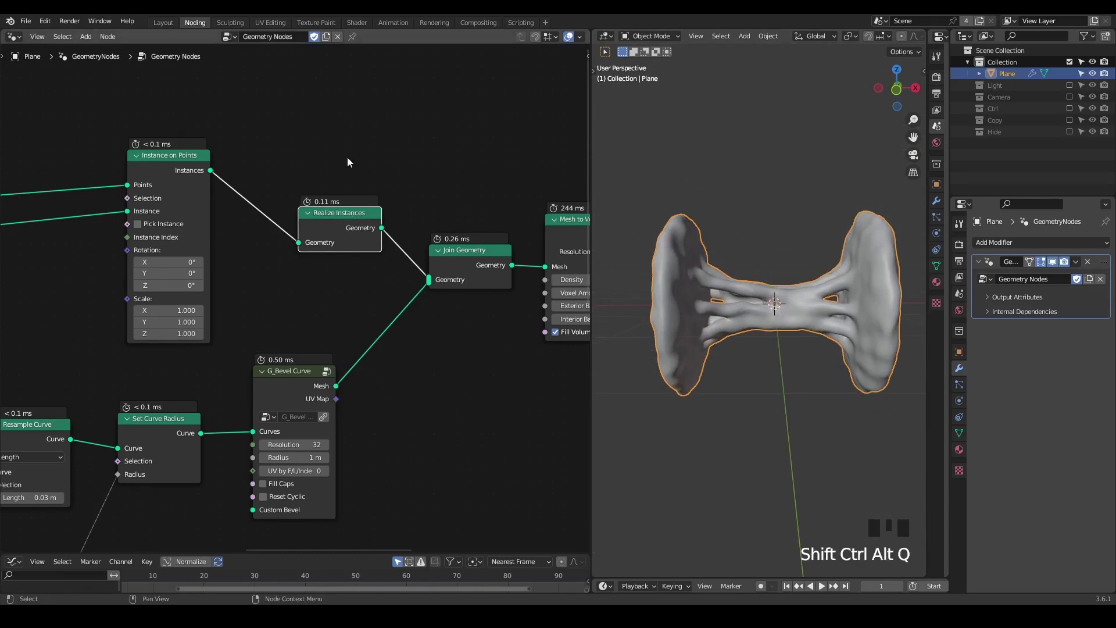
Set the G_Curve Linear Value to 2.000 so the fused tendril mesh stretches further between its ends.
left_click_drag(33, 275, 337, 124)
left_click(337, 124)
left_click(356, 124)
left_click_drag(204, 218, 768, 304)
scroll("up", 3)
left_click_drag(784, 304, 743, 285)
scroll("up", 3)
left_click_drag(746, 285, 397, 243)
scroll("up", 3)
left_click(292, 201)
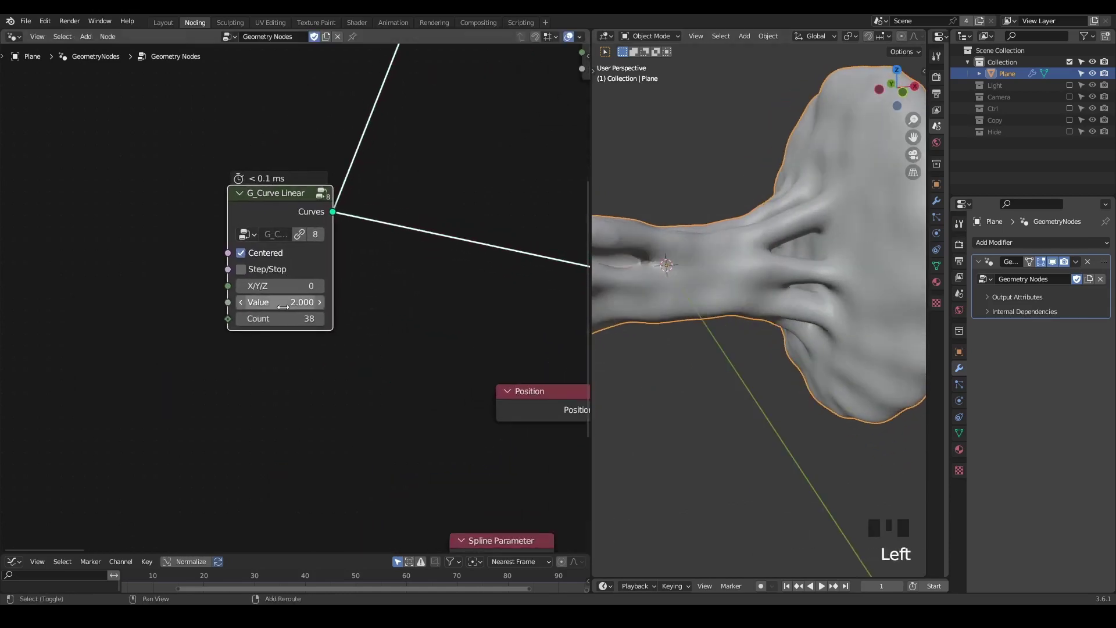
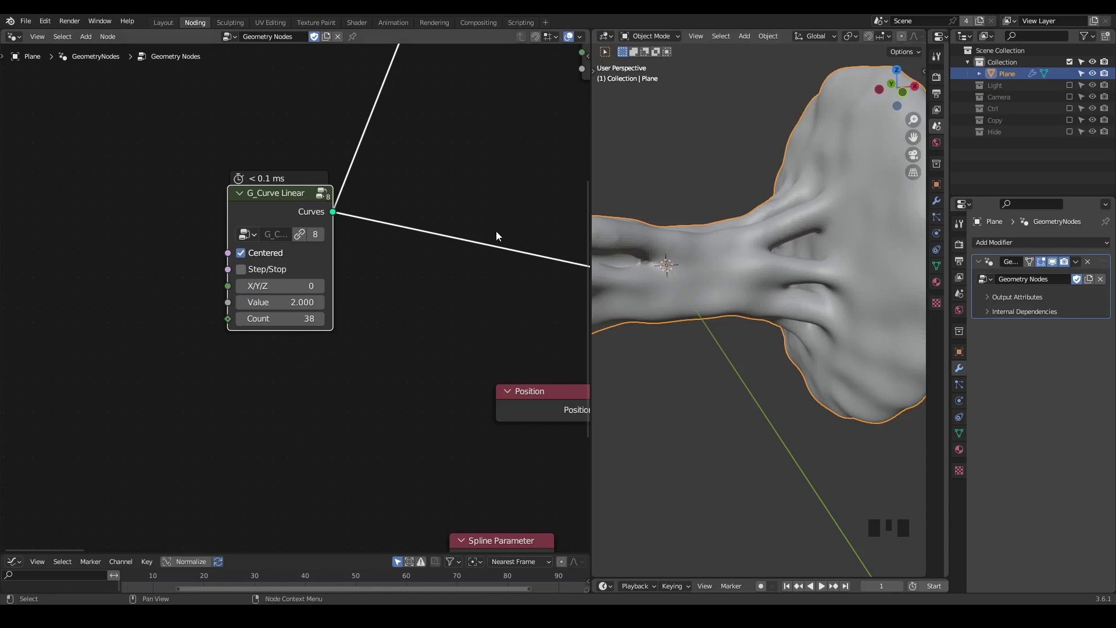
Bring the whole node tree back into view and select the Instance on Points node.
left_click_drag(477, 198, 296, 292)
scroll("up", 3)
left_click(220, 178)
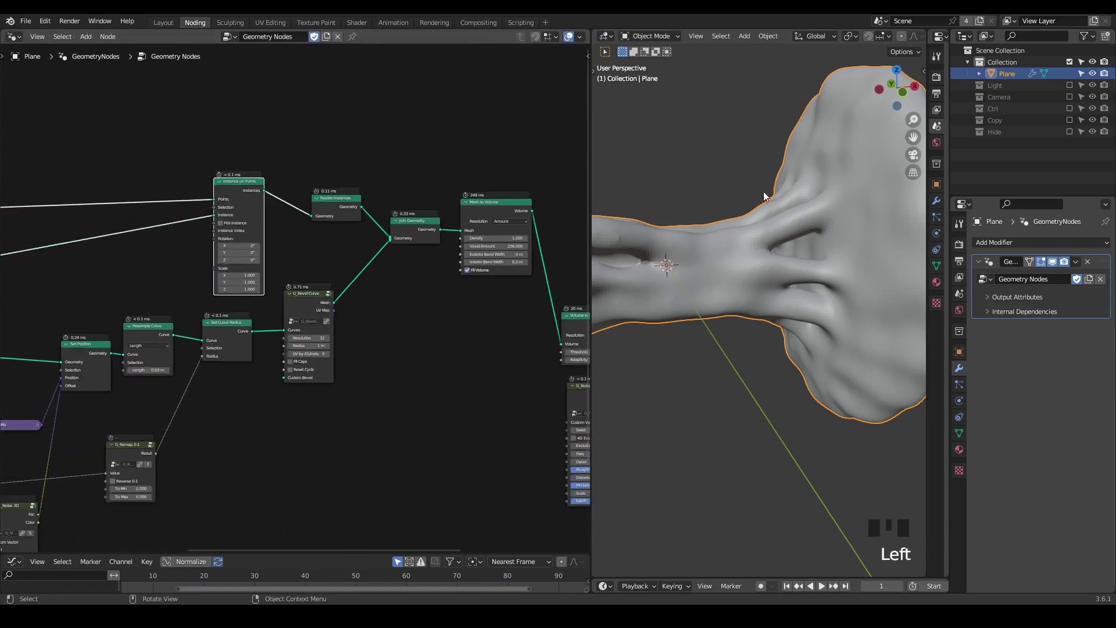
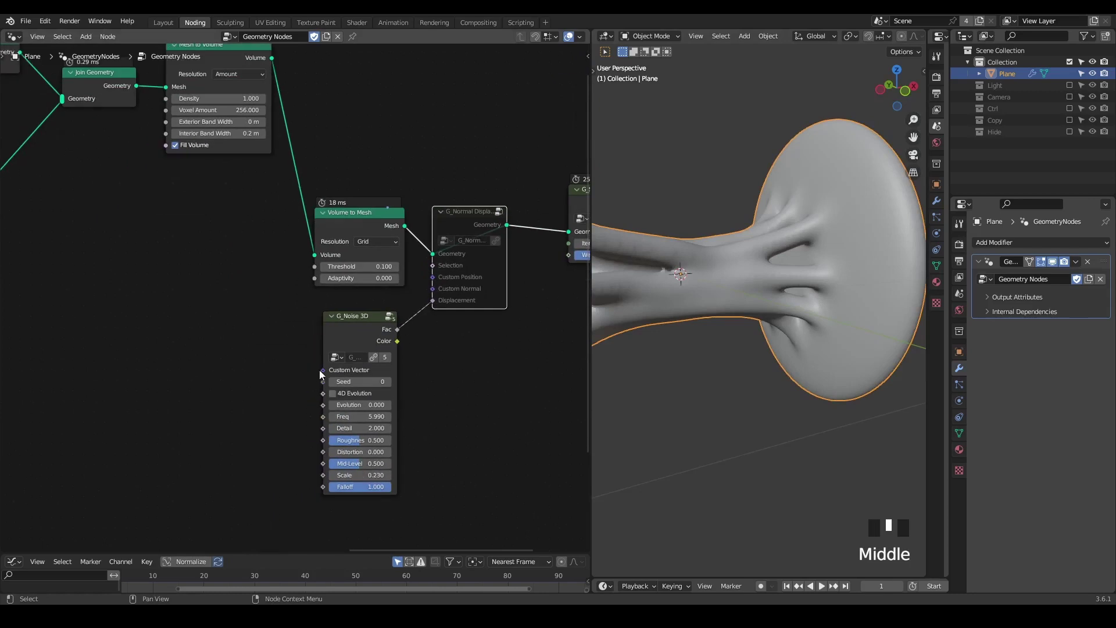
Connect a Position node into the Custom Vector socket of G_Noise 3D.
left_click_drag(324, 373, 261, 363)
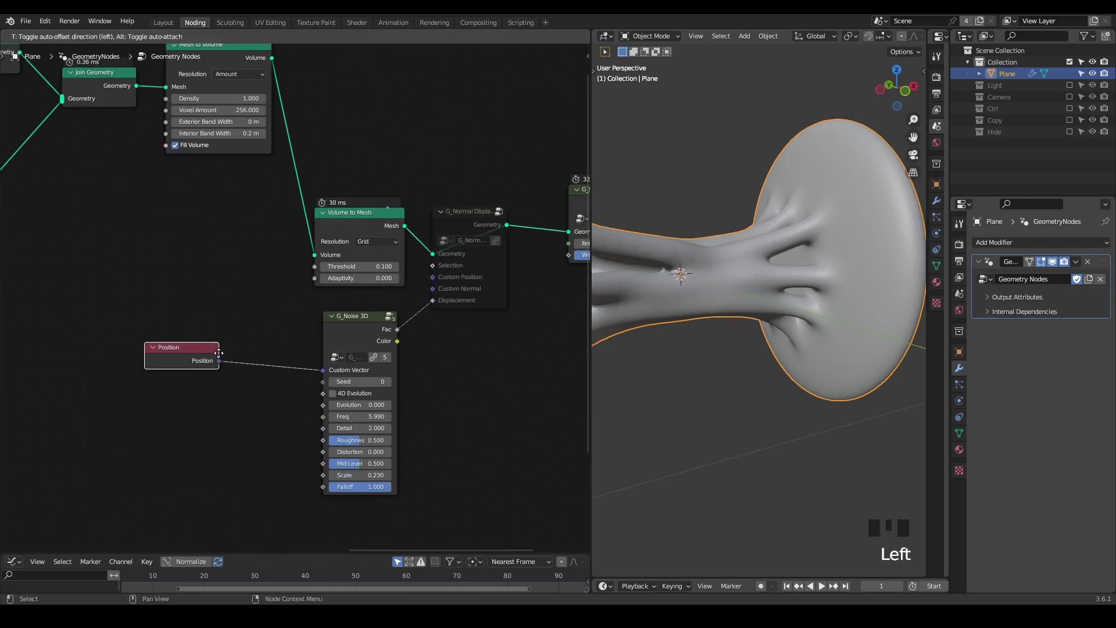
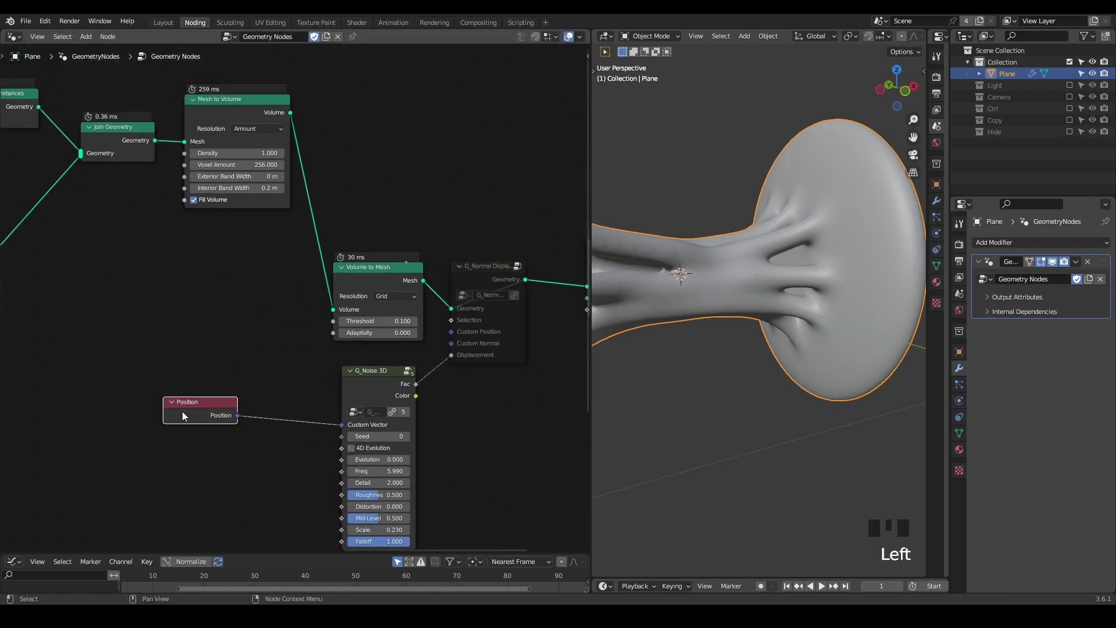
key("x")
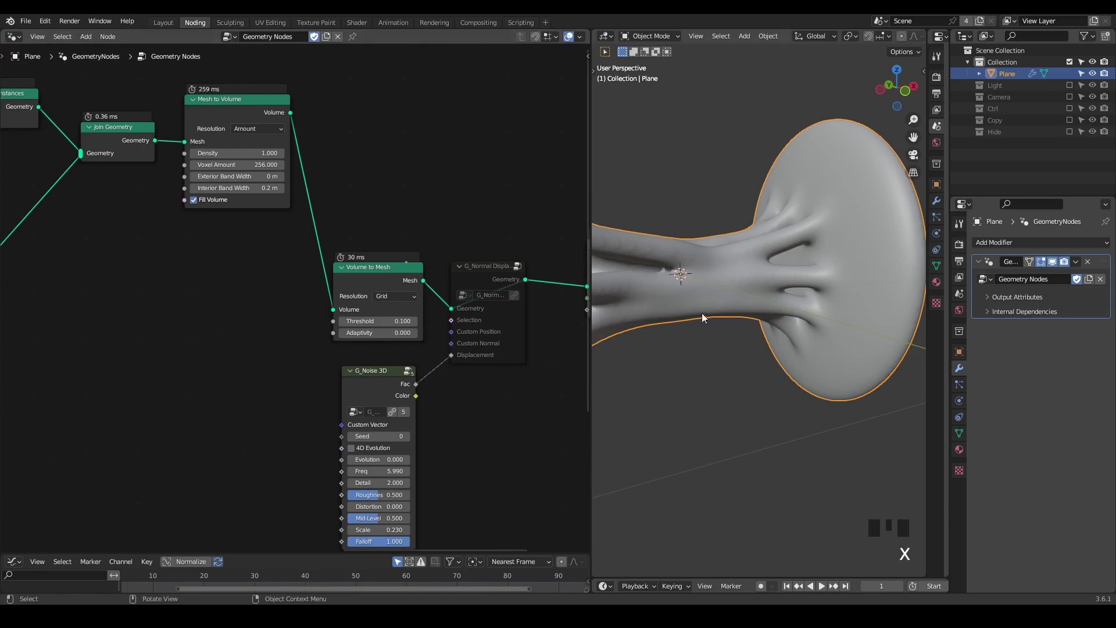
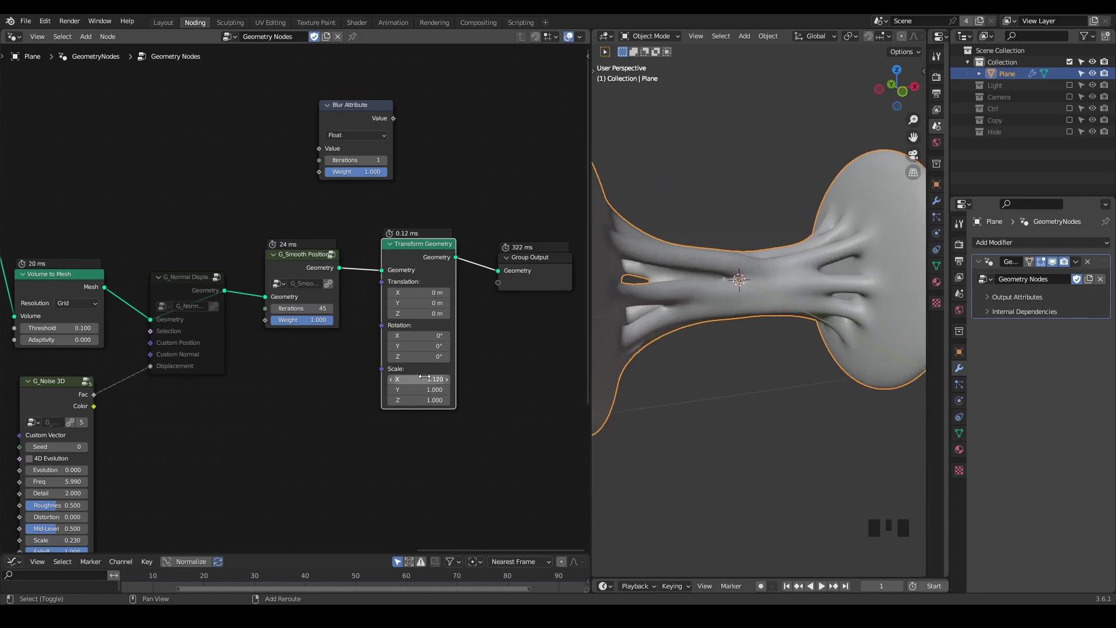
Drag the Transform Geometry Scale X field to about 1.120 to stretch the tendril mesh lengthwise.
left_click_drag(769, 304, 739, 300)
scroll("down", 3)
left_click_drag(738, 300, 761, 300)
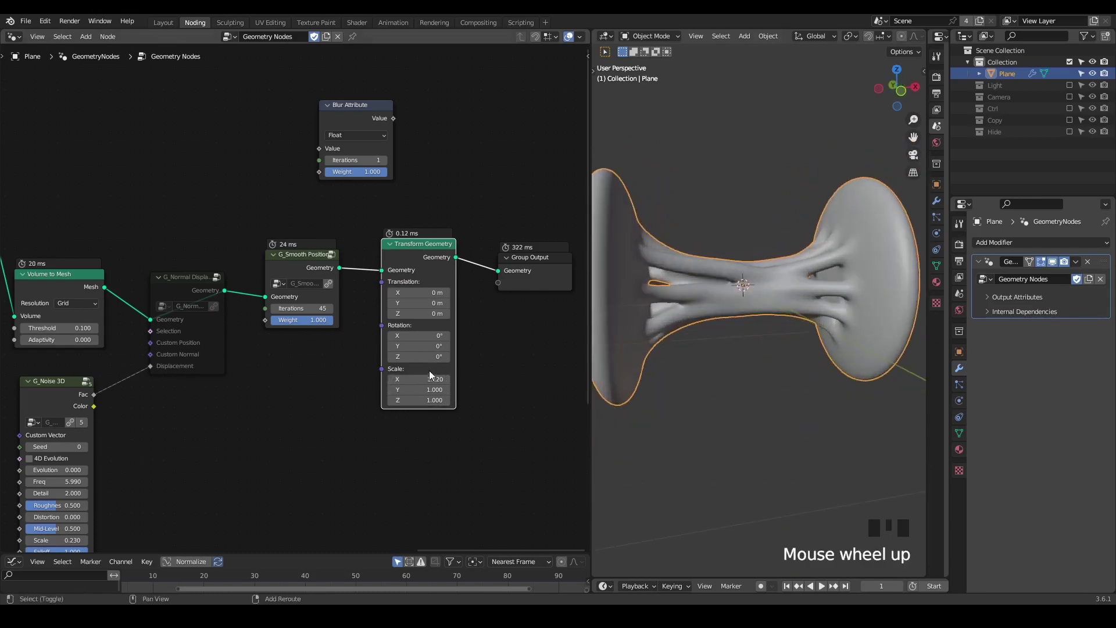
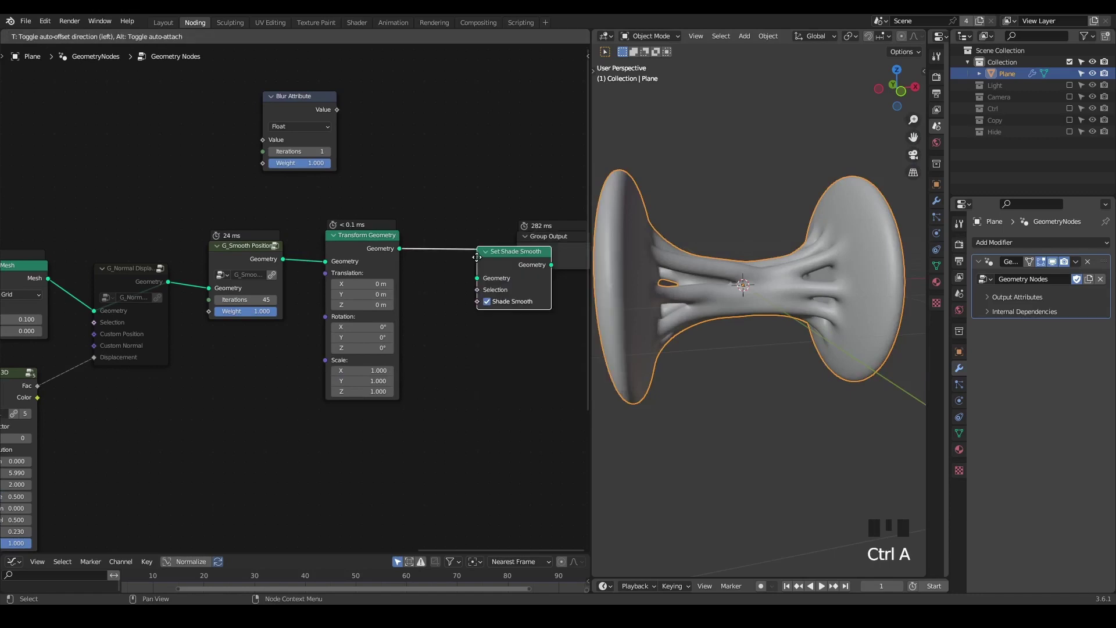
Insert a Set Shade Smooth node just before the Group Output.
left_click_drag(423, 243, 340, 94)
left_click(340, 94)
key("x")
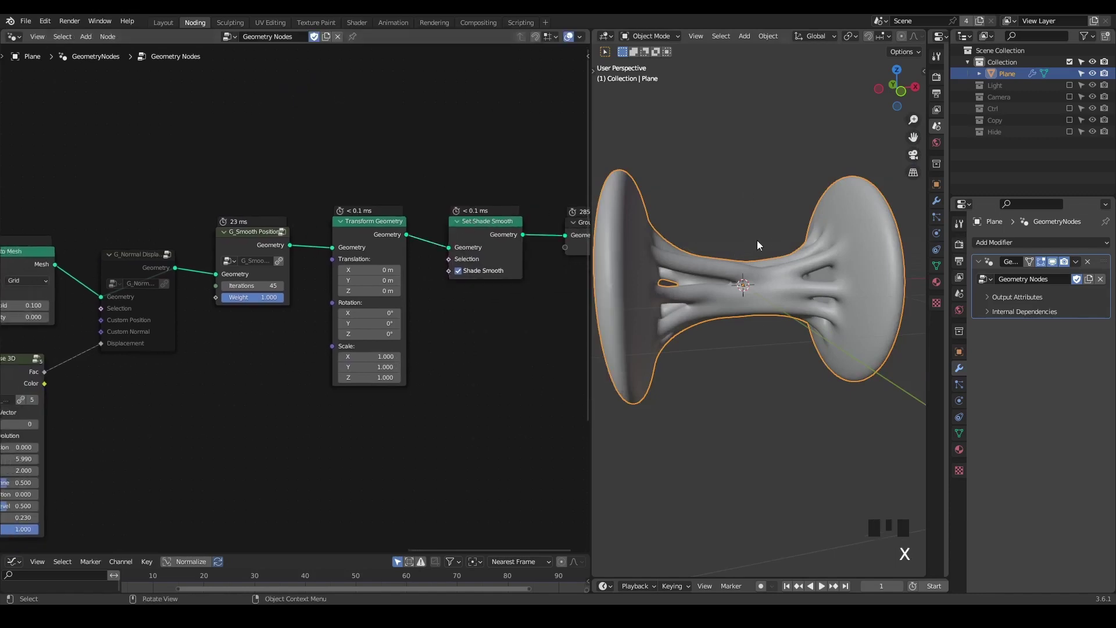
Orbit and zoom the viewport to inspect the whole smooth-shaded tentacle mesh.
left_click_drag(796, 244, 796, 258)
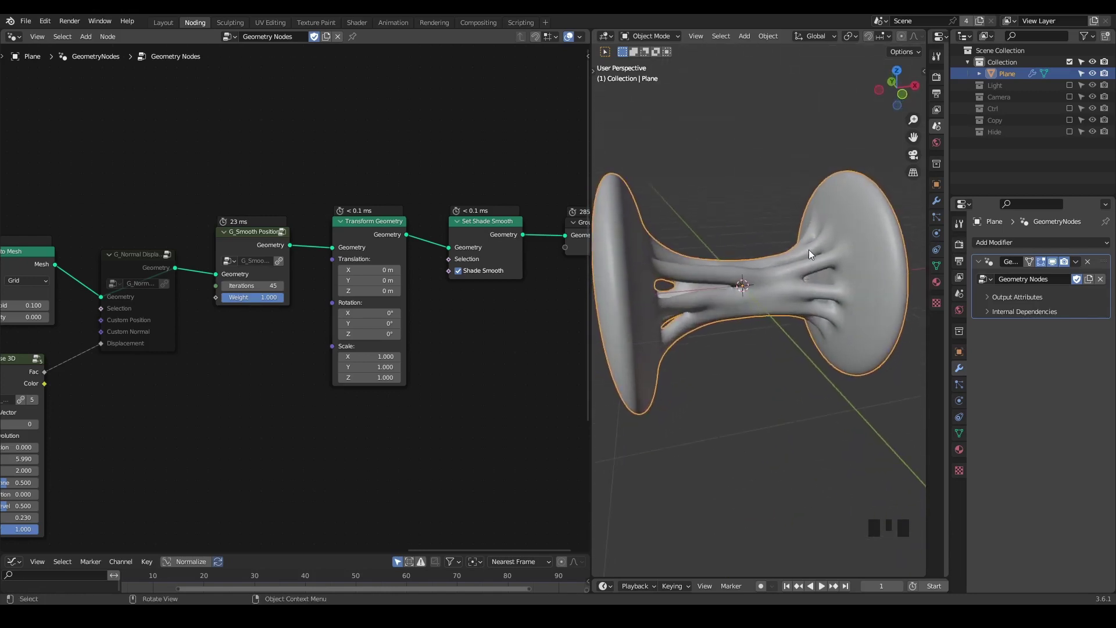
middle_click(61, 285)
scroll("down", 3)
left_click_drag(716, 254, 689, 243)
scroll("down", 3)
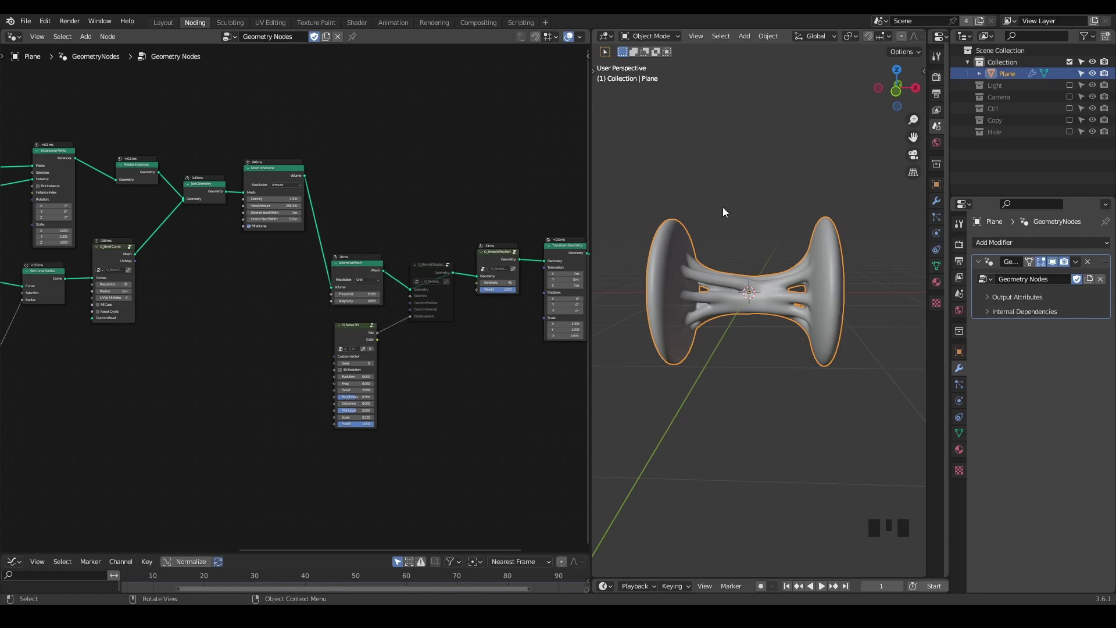
key("ctrl+shift+alt+q")
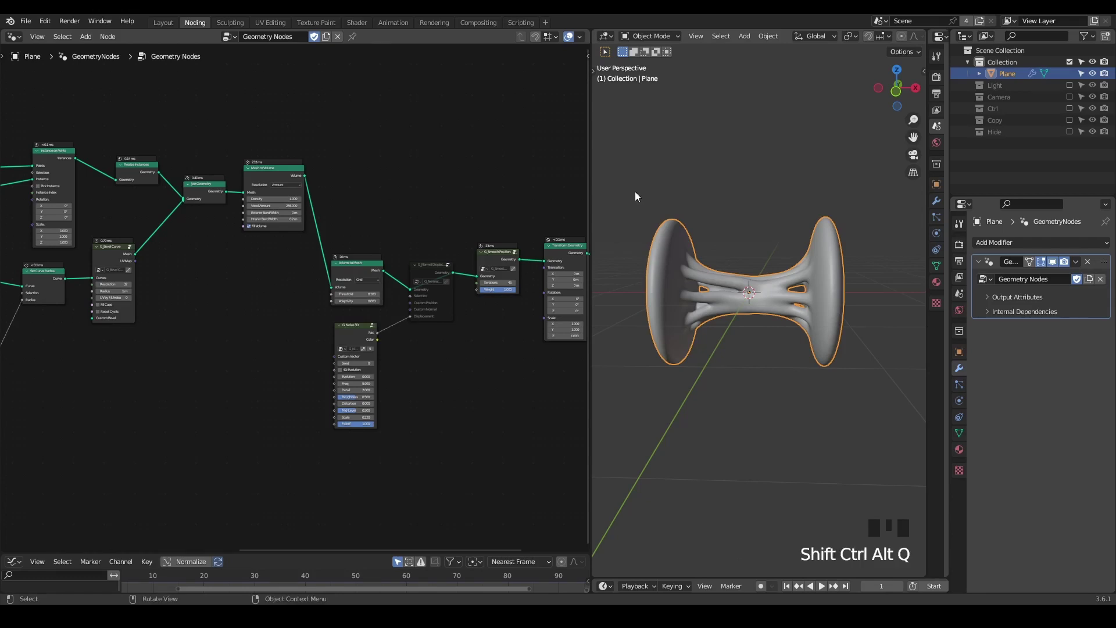
Add a UV sphere, fatten its middle face band into an equator ring, and move it to the Hide collection.
key("shift+a")
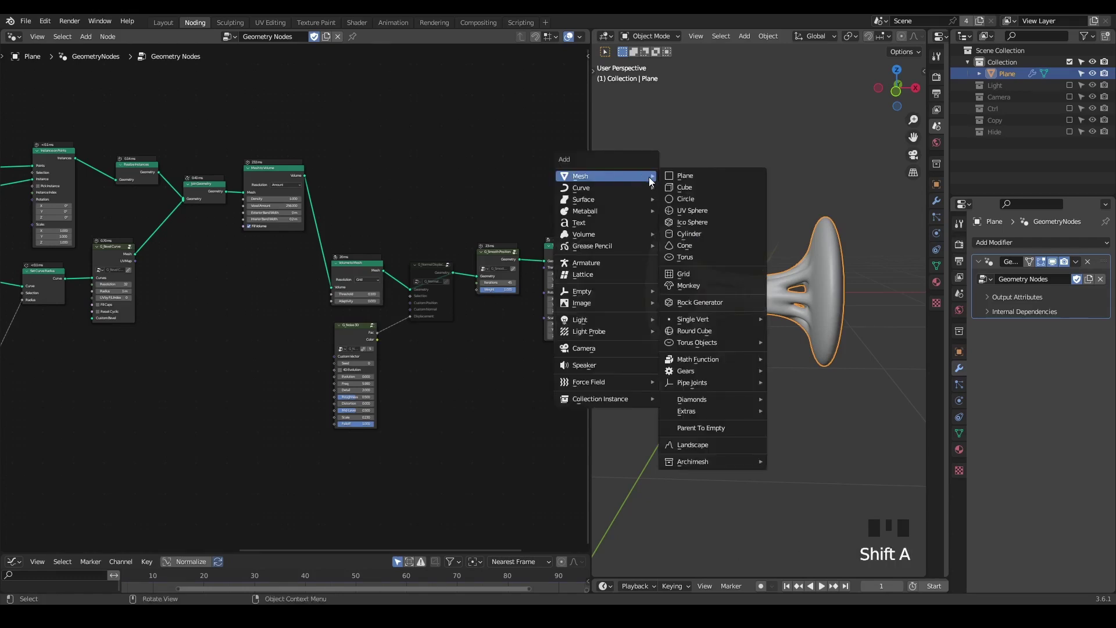
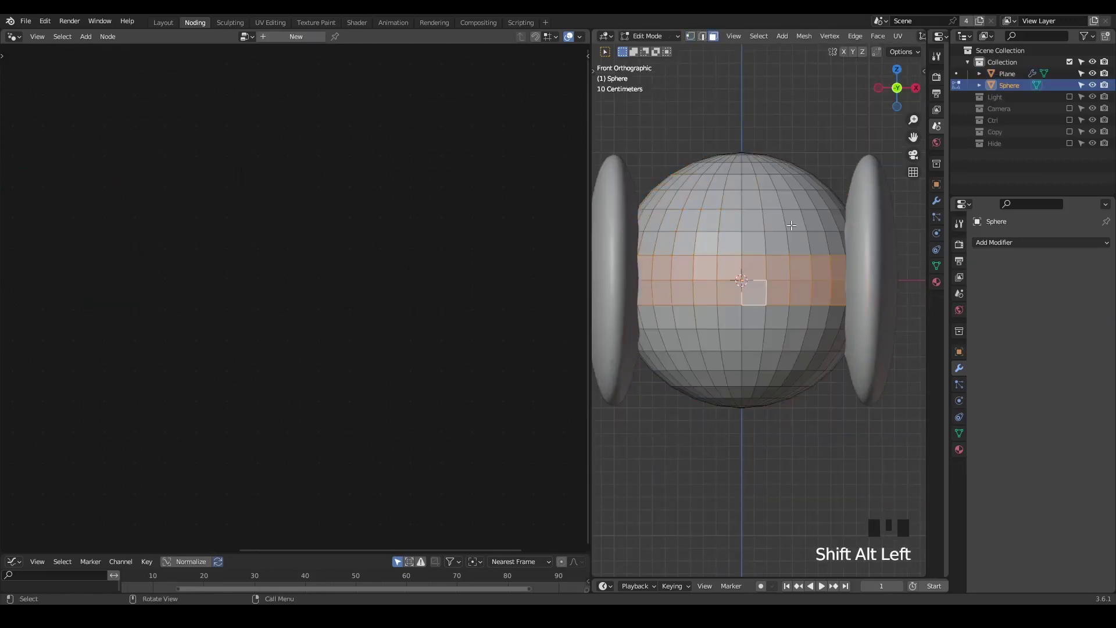
key("alt+e")
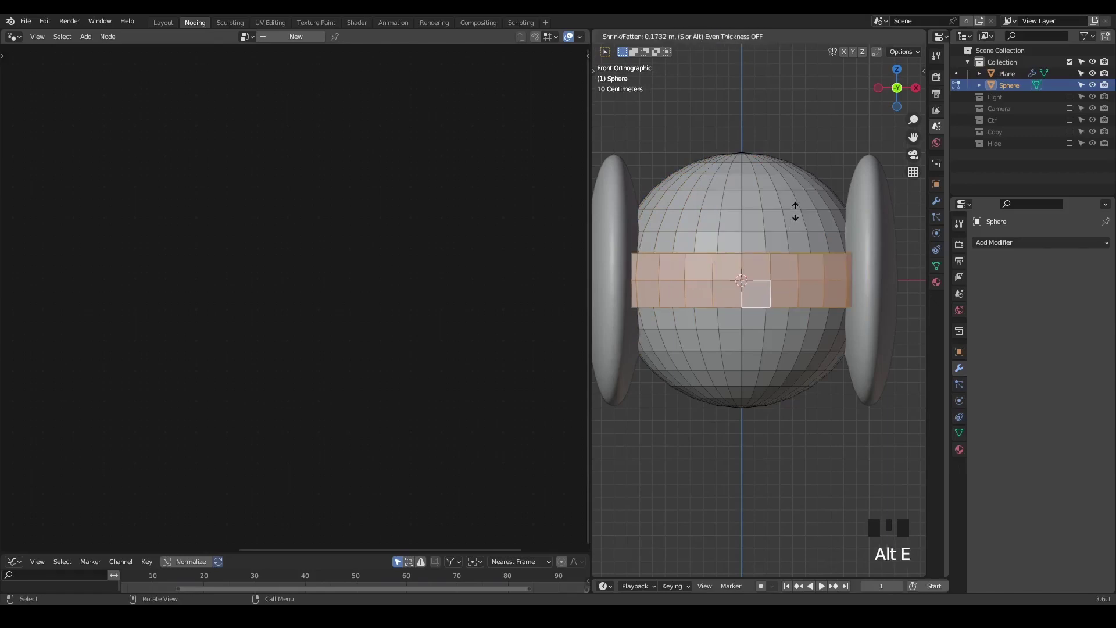
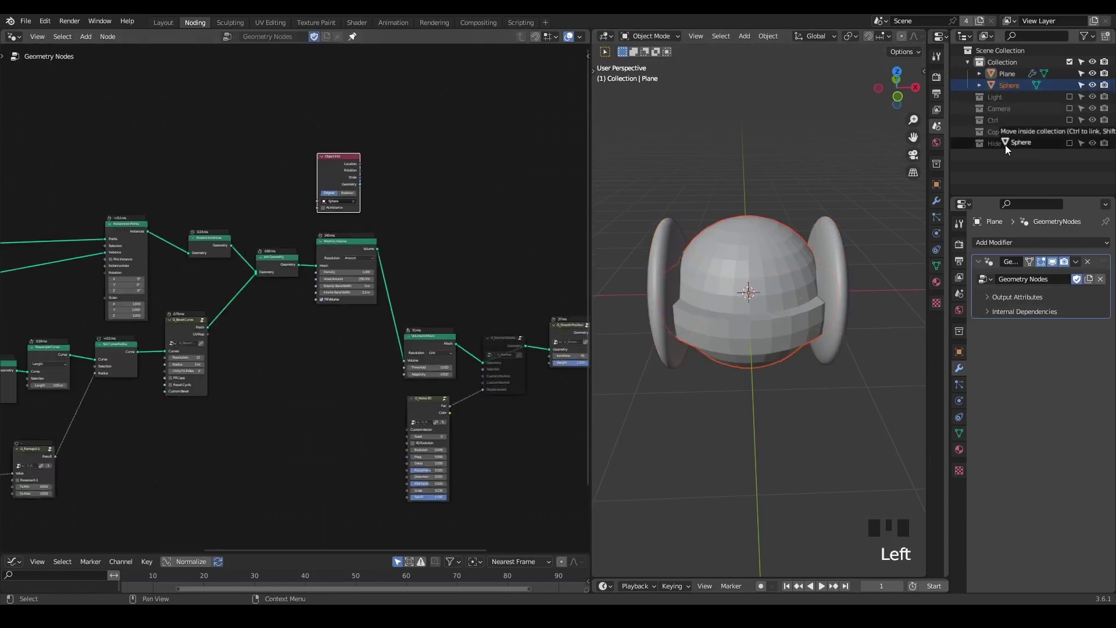
left_click(349, 183)
Drag the Sphere object into the node tree as an Object Info node and position it.
scroll("up", 3)
middle_click(208, 139)
scroll("up", 3)
left_click(179, 162)
left_click_drag(223, 208, 196, 211)
left_click(195, 211)
right_click(182, 161)
key("g")
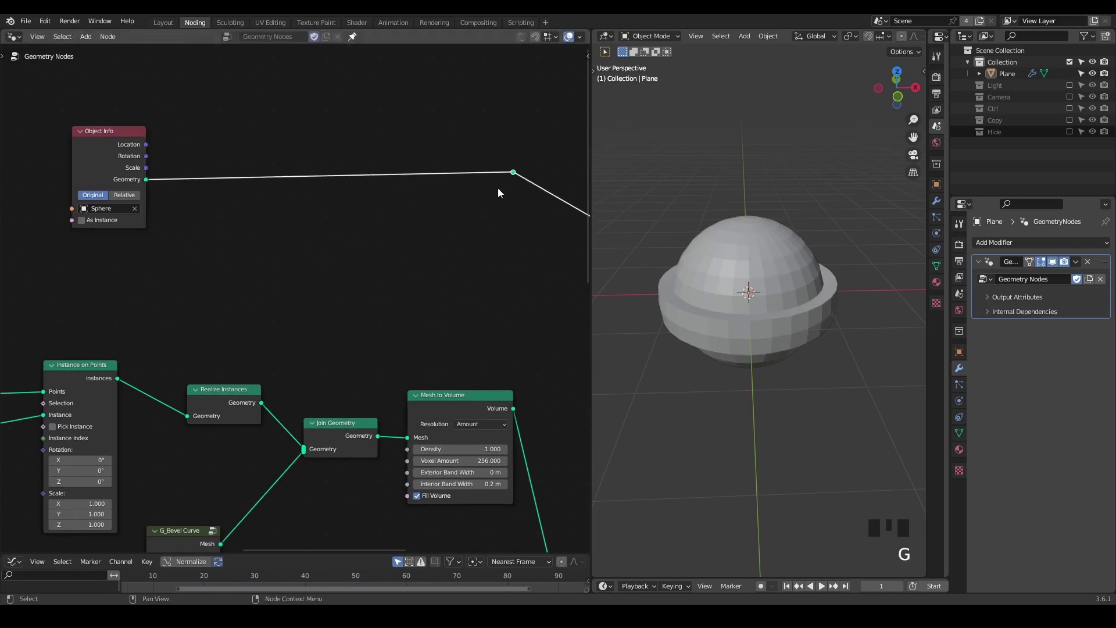
left_click(107, 160)
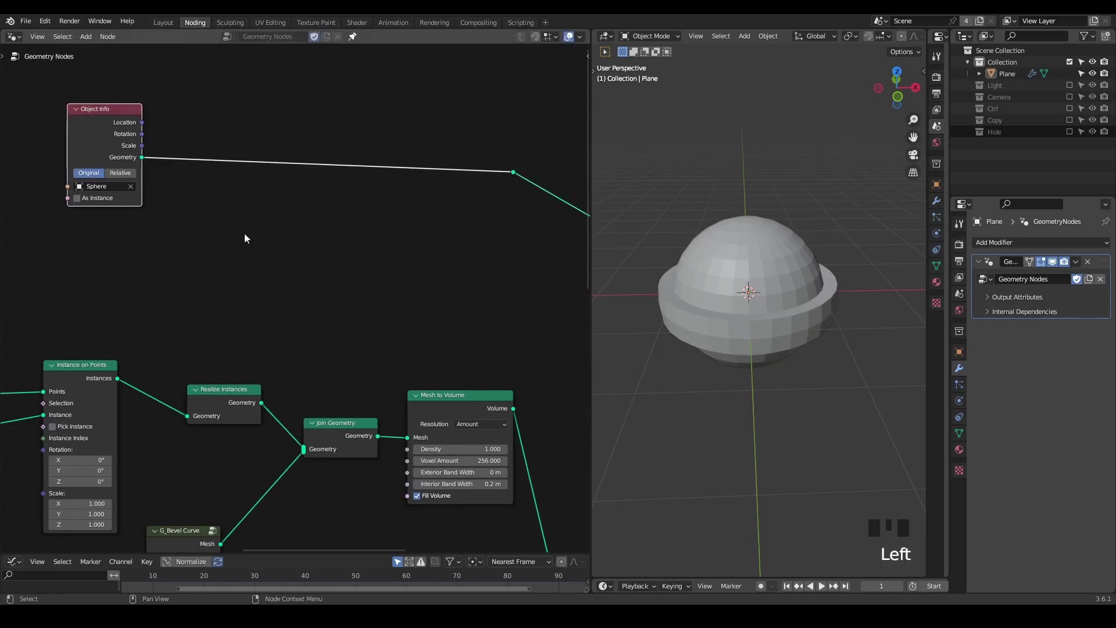
Route the sphere geometry toward the output and add a Mesh Boolean node set to Difference.
left_click_drag(730, 304, 398, 323)
left_click_drag(393, 320, 278, 215)
key("ctrl+a")
key("o")
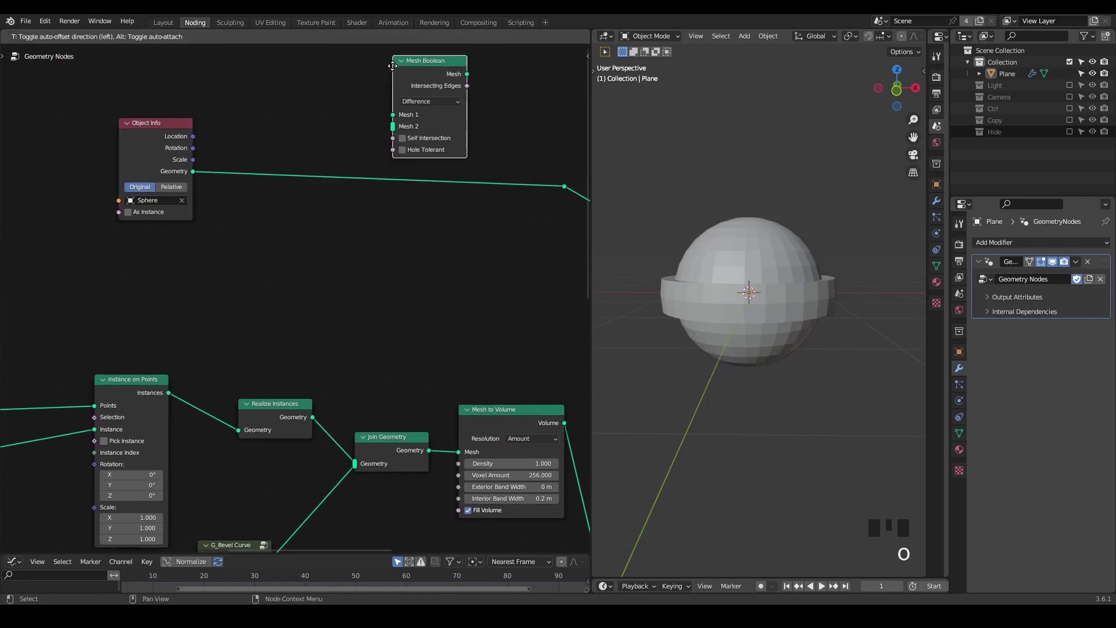
left_click_drag(376, 199, 172, 210)
left_click(172, 210)
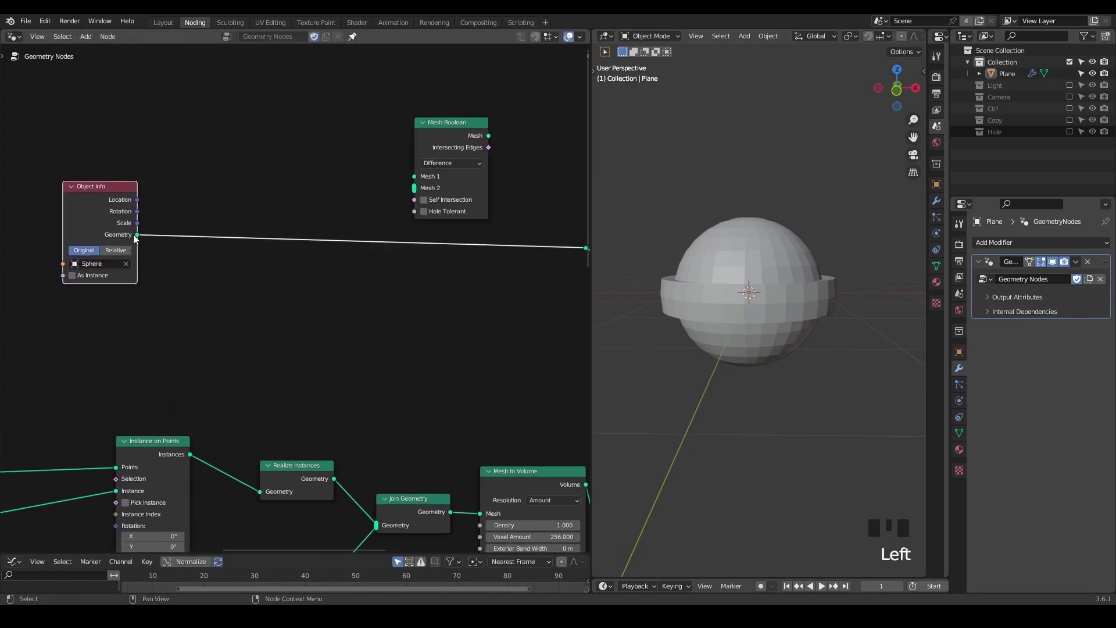
Add a UV Sphere with G_Normal Displacement driven by G_Noise 3D Fac to form a crumpled blob.
key("ctrl+a")
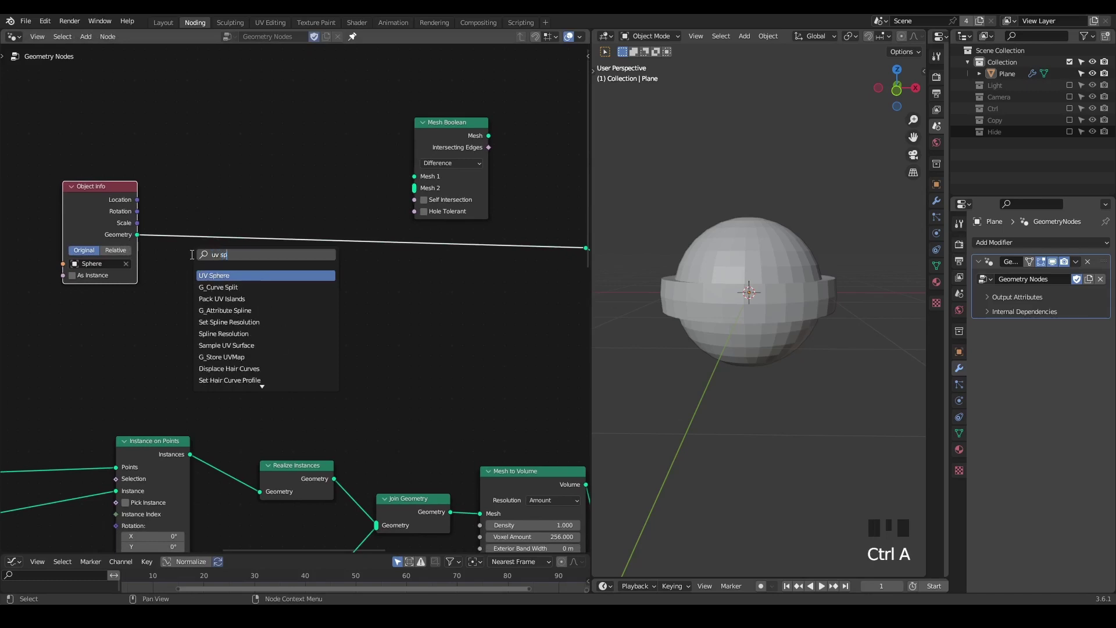
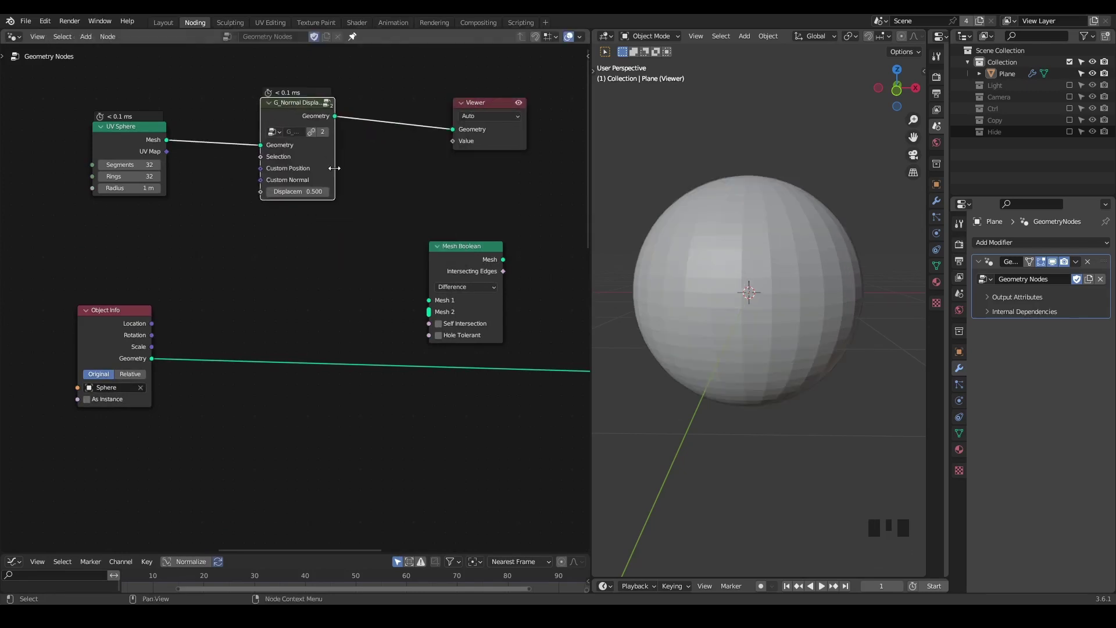
key("ctrl+a")
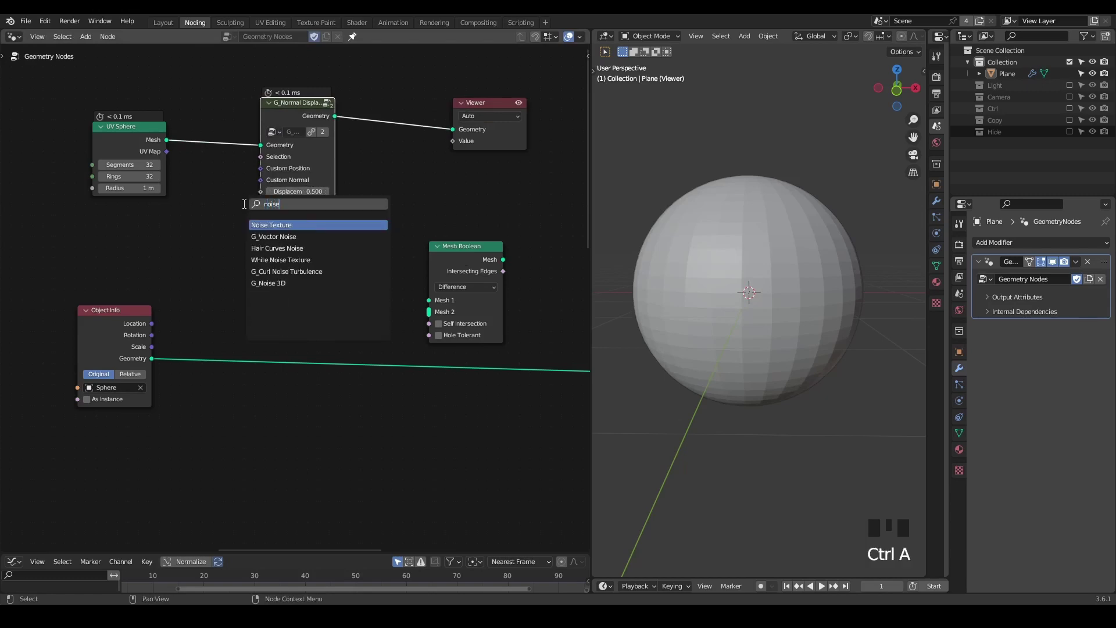
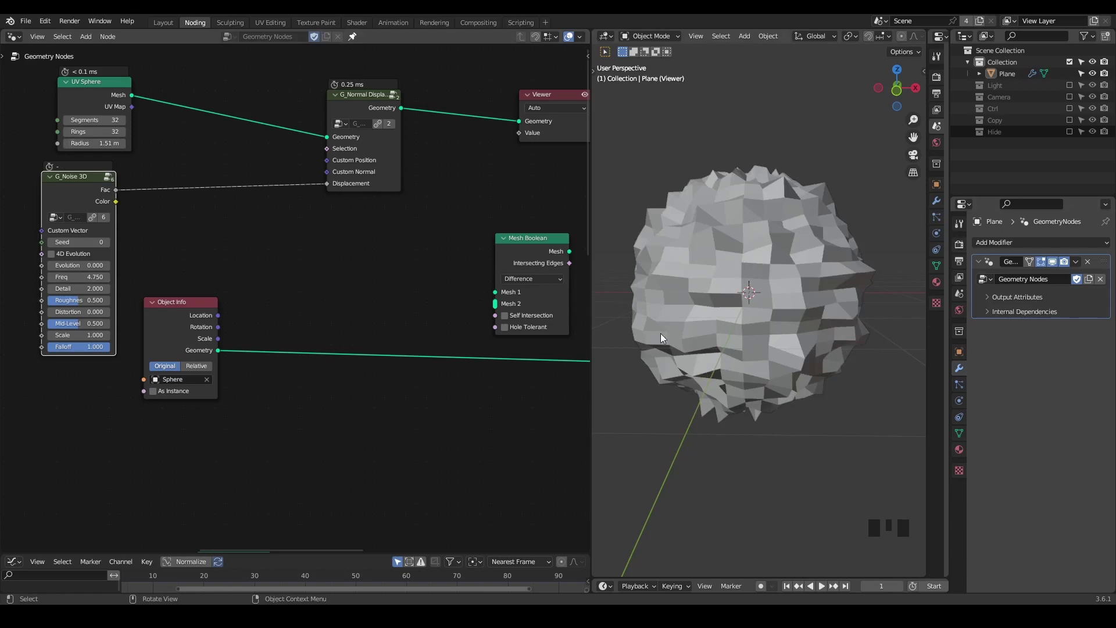
left_click_drag(491, 348, 157, 361)
left_click(157, 361)
left_click(289, 102)
left_click_drag(271, 143, 287, 155)
Feed the Sphere and the displaced blob into the Mesh Boolean inputs and preview the result.
left_click(476, 247)
middle_click(477, 277)
left_click(349, 97)
middle_click(248, 259)
left_click(431, 244)
Add the Transform Geometry cutter chain into a Mesh Boolean Difference and duplicate that boolean.
key("ctrl+a")
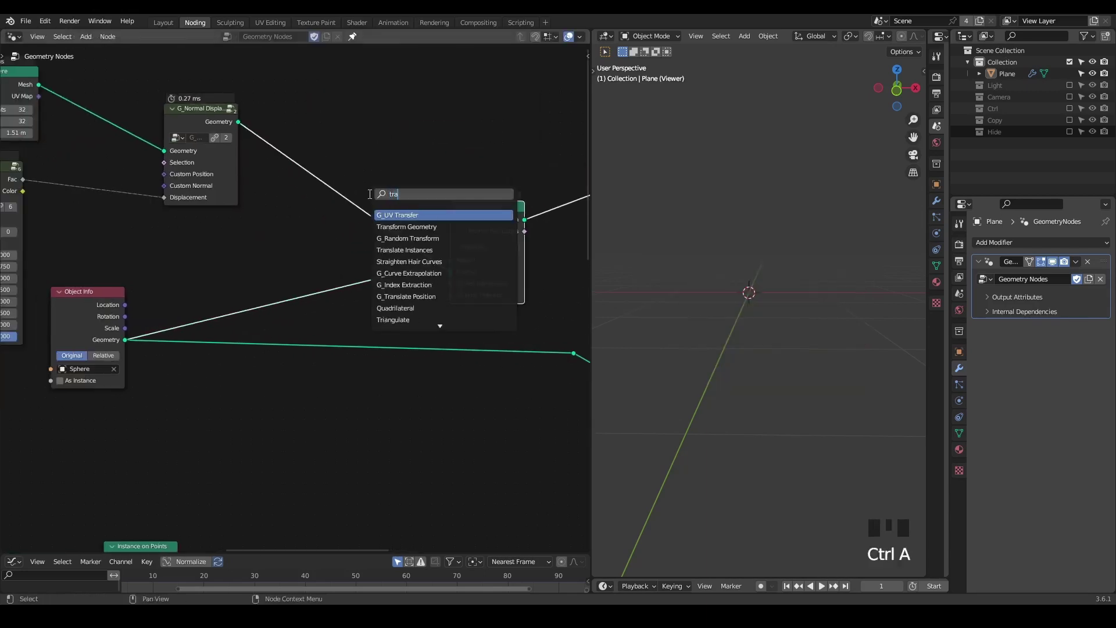
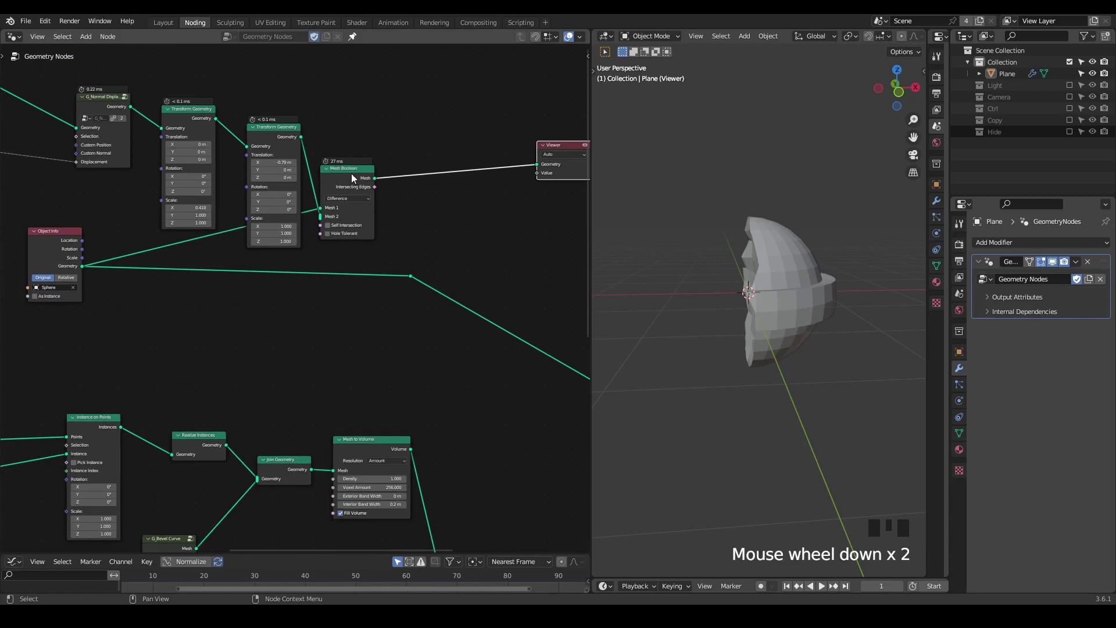
scroll("up", 3)
left_click(359, 157)
key("shift+d")
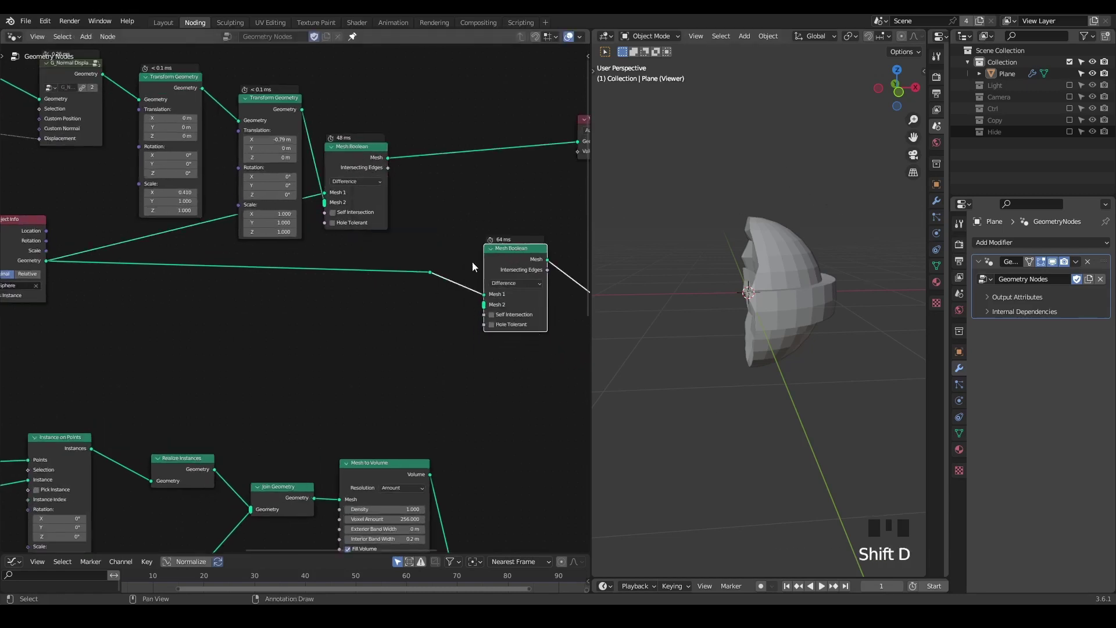
Wire the sphere geometry and the cutter shape into the second Mesh Boolean Difference.
left_click(388, 167)
left_click_drag(482, 289, 424, 255)
left_click(424, 255)
left_click_drag(706, 269, 469, 243)
key("ctrl+a")
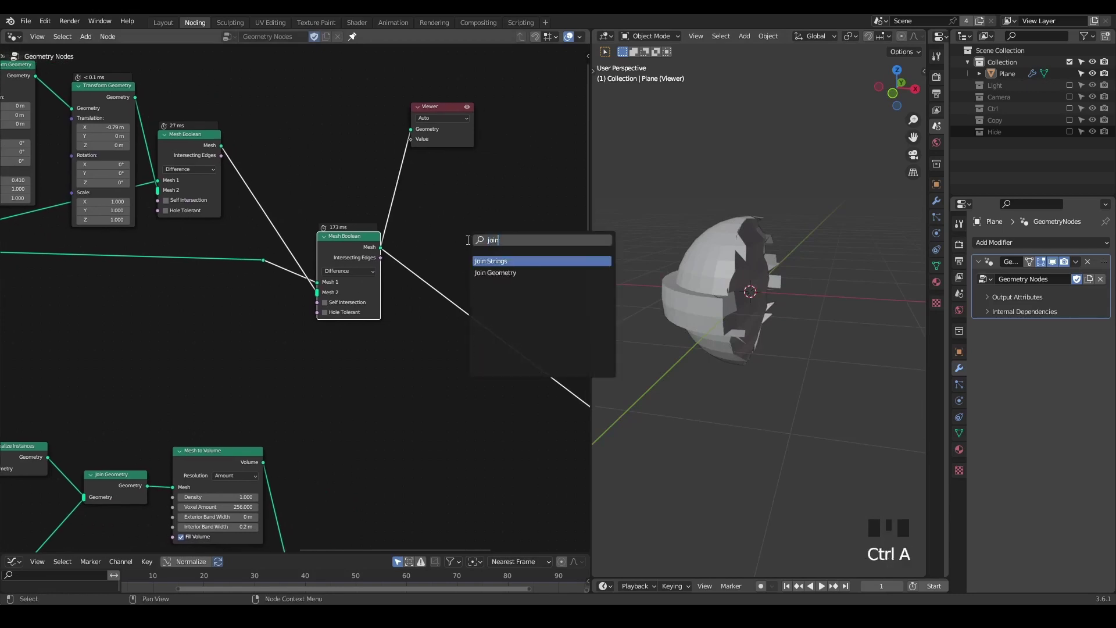
Add a Join Geometry node and connect both Mesh Boolean results into it.
key("g")
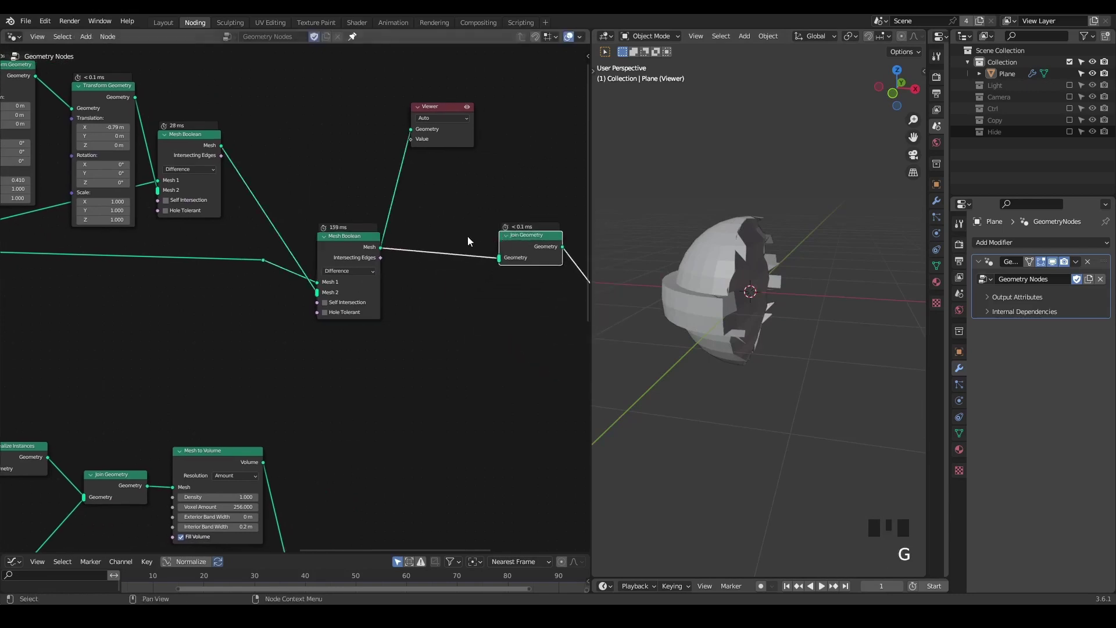
left_click_drag(188, 149, 429, 117)
left_click(429, 116)
left_click_drag(506, 330, 384, 230)
Insert a Transform Geometry node on the first boolean's output and adjust its settings.
key("ctrl+x")
left_click_drag(674, 239, 699, 301)
scroll("up", 3)
scroll("up", 3)
left_click_drag(758, 353, 698, 367)
key("d")
left_click(689, 351)
key("d")
Finish tweaking the transform fields and wire the Join Geometry result to the Group Output.
right_click(752, 318)
key("d")
left_click_drag(745, 363, 745, 343)
scroll("down", 3)
left_click_drag(749, 346, 757, 364)
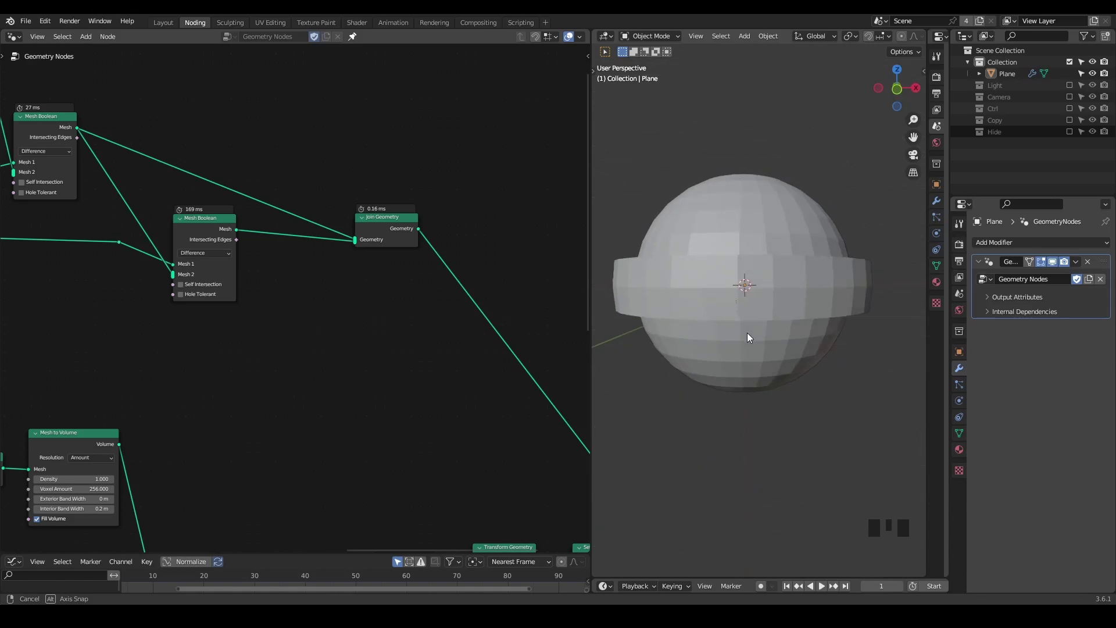
left_click_drag(256, 259, 427, 155)
key("ctrl+shift+alt+q")
Route each boolean piece through its own Transform Geometry node before the join, collapsing the second boolean.
key("ctrl+a")
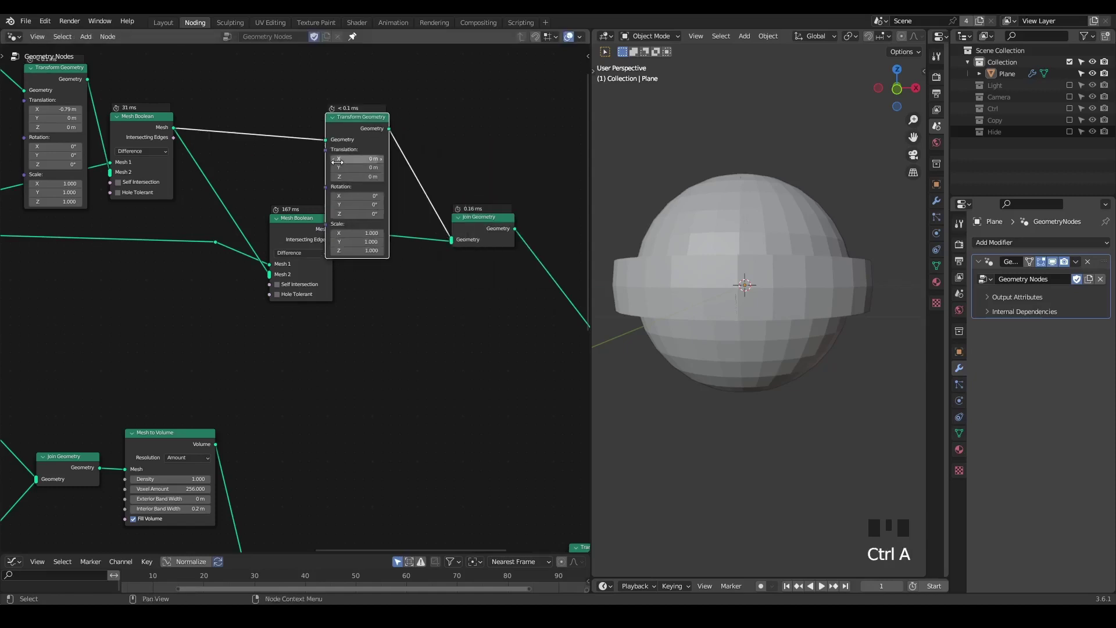
left_click_drag(353, 139, 364, 120)
left_click(286, 232)
left_click_drag(226, 227, 217, 251)
key("ctrl+x")
left_click(404, 84)
key("shift+d")
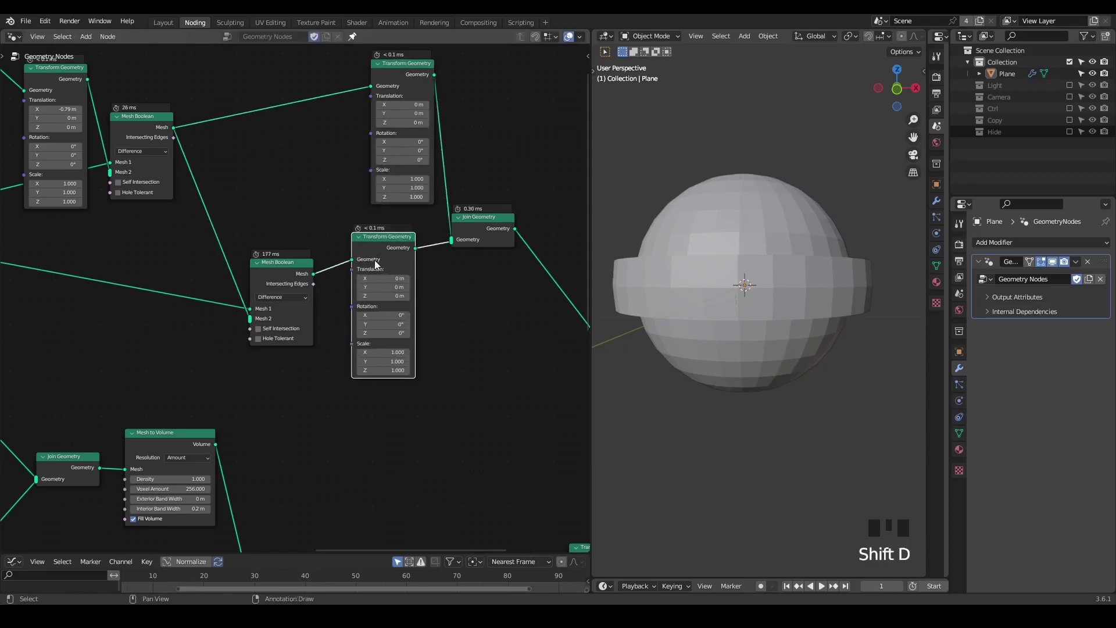
left_click(258, 270)
left_click(286, 270)
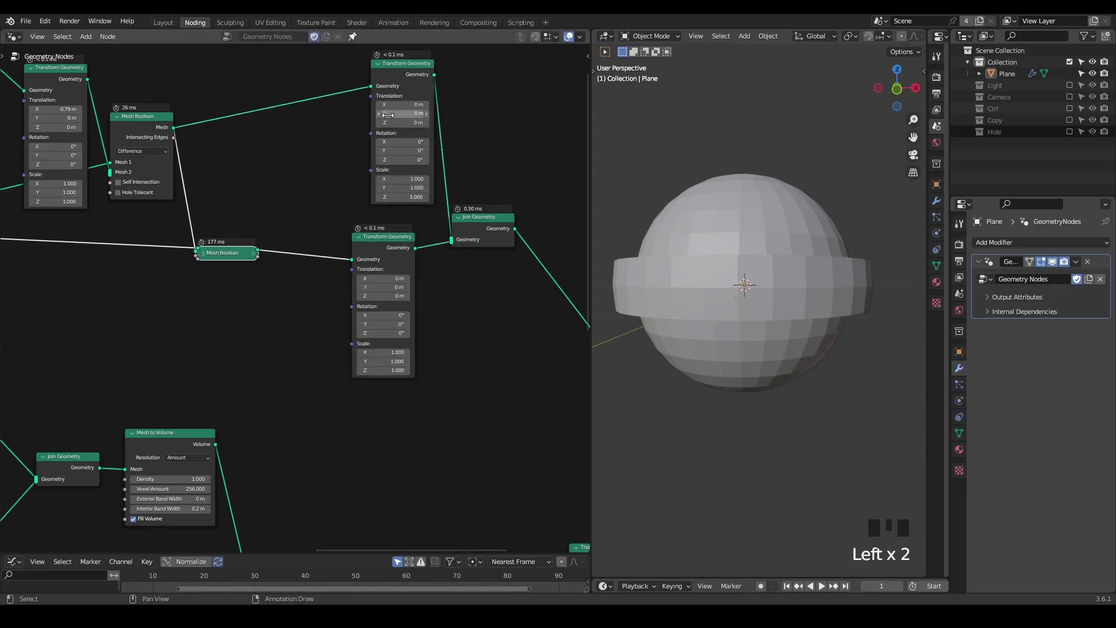
left_click(382, 246)
Add Combine XYZ nodes feeding the Transform Geometry Translation inputs.
middle_click(294, 321)
key("ctrl+a")
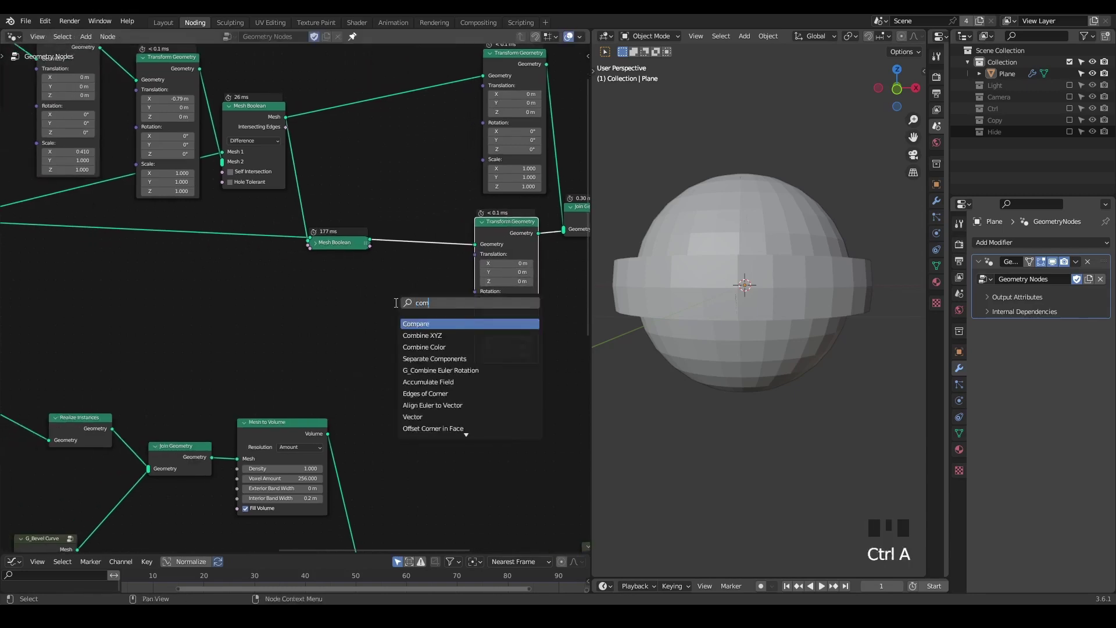
key("shift+d")
left_click_drag(394, 171, 261, 317)
middle_click(262, 316)
key("ctrl+a")
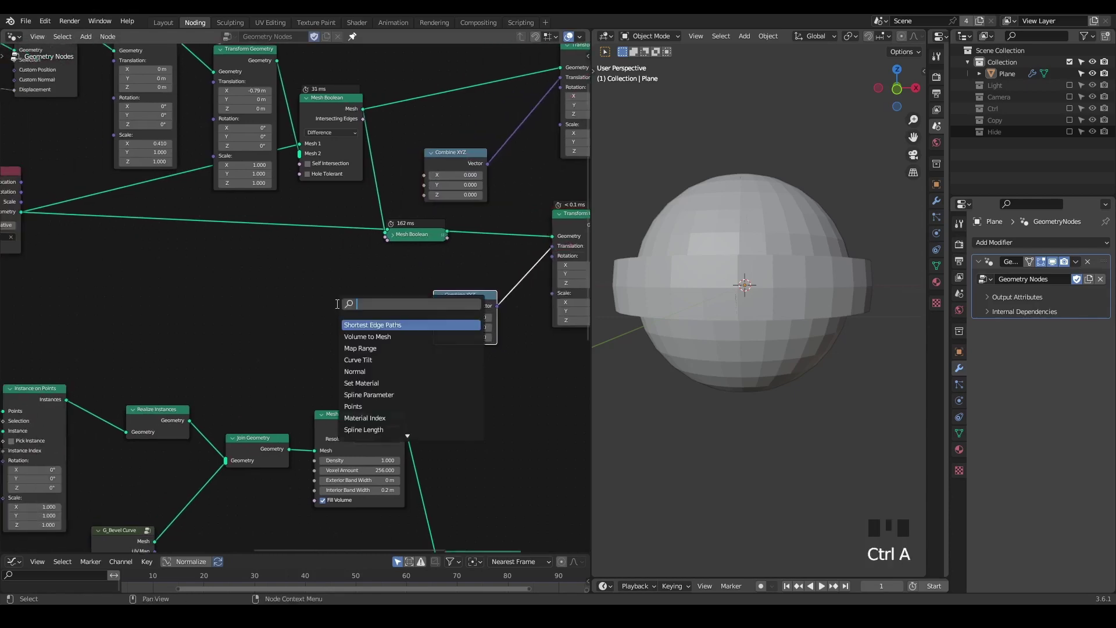
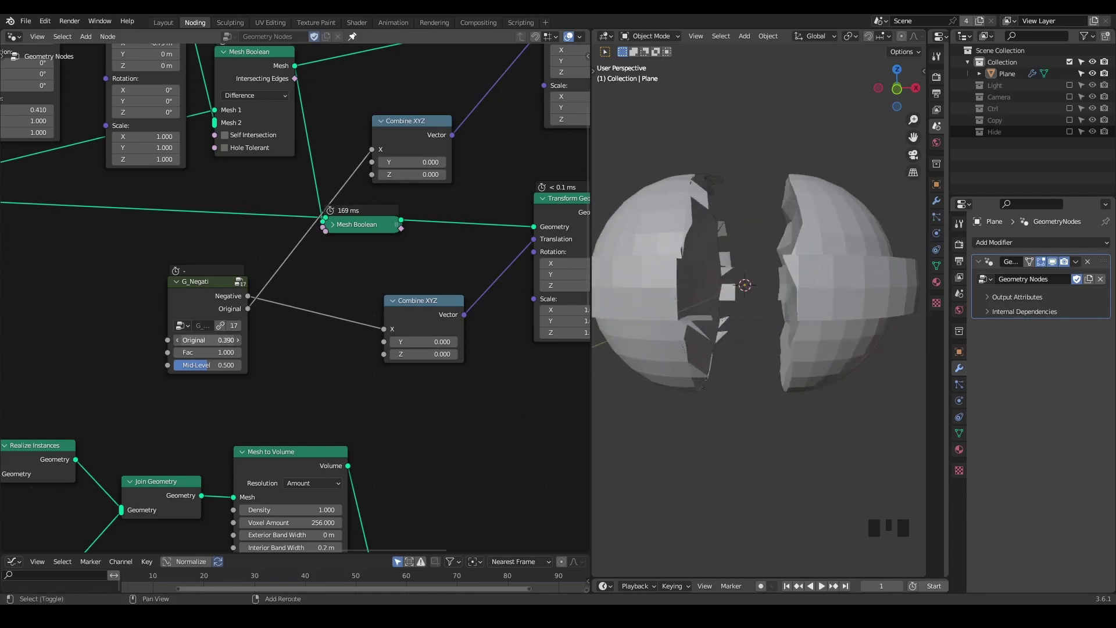
Drive the Combine XYZ X values from a G_Negative group set to 0.39, mirroring the offset.
left_click_drag(695, 254, 708, 274)
scroll("down", 3)
left_click_drag(245, 175, 317, 319)
left_click(316, 319)
left_click(344, 218)
left_click(368, 219)
scroll("down", 3)
left_click(361, 313)
Select the sphere-building group of nodes to rearrange the tree.
middle_click(305, 313)
scroll("down", 3)
scroll("down", 3)
left_click_drag(350, 151, 406, 129)
left_click(406, 129)
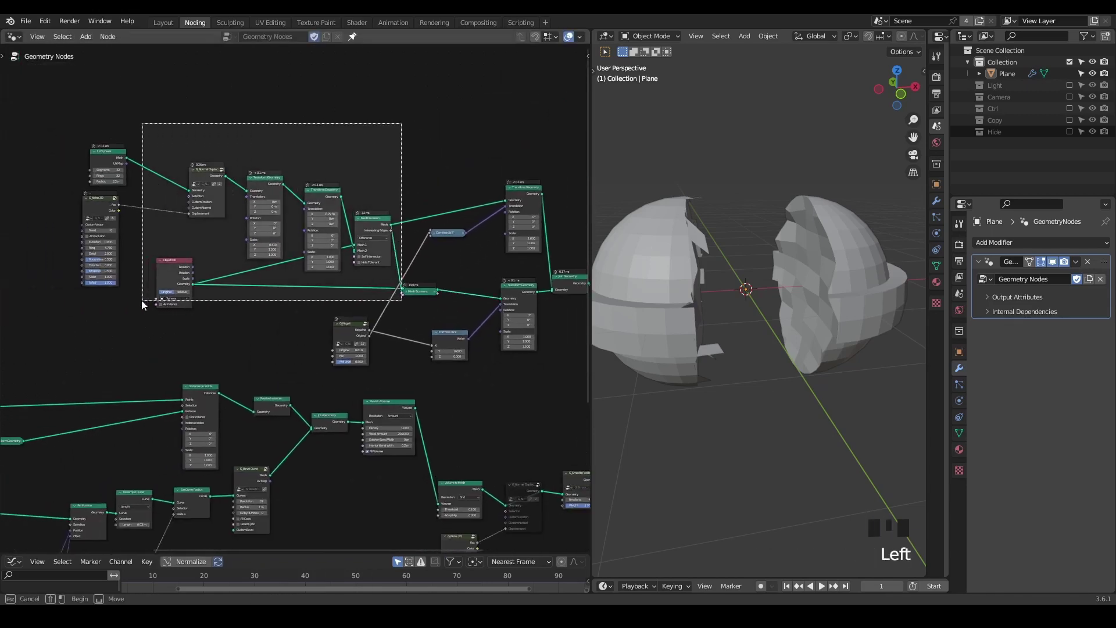
Move the selected nodes aside and drop a new Join Geometry before the Set Shade Smooth and Group Output.
key("g")
left_click(334, 206)
scroll("up", 3)
left_click_drag(381, 291, 195, 260)
left_click(196, 260)
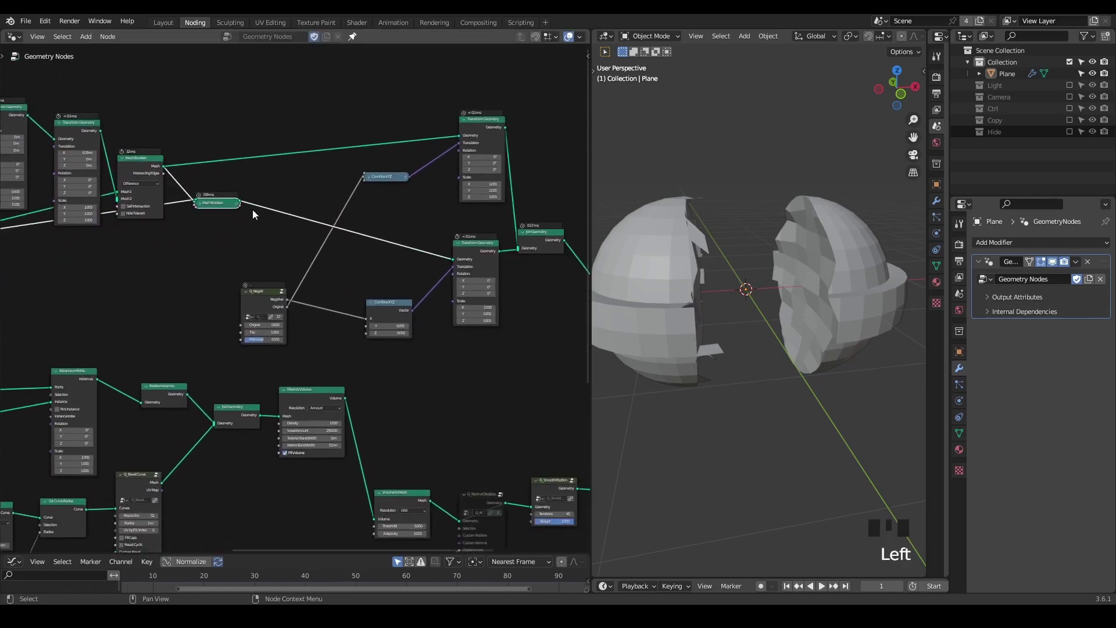
key("ctrl+a")
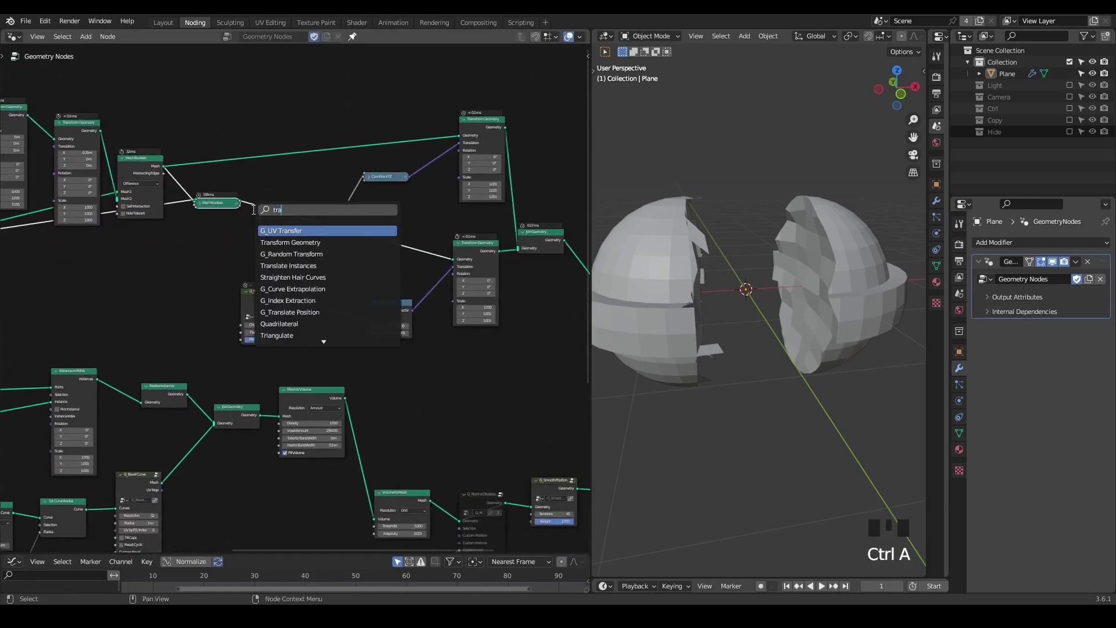
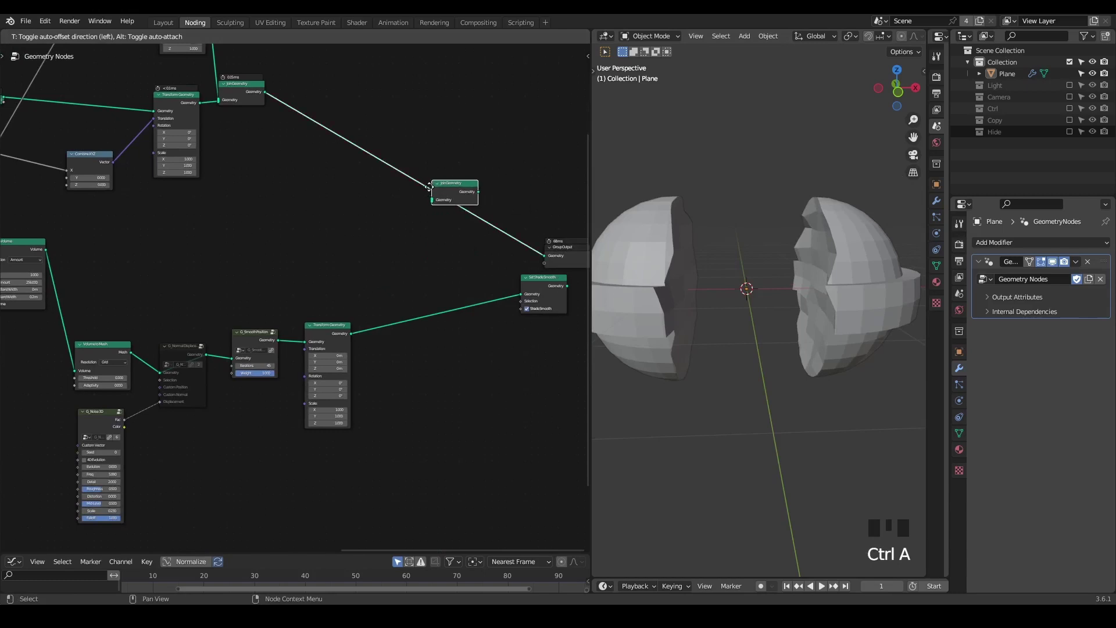
Connect the tentacle branch into the final Join Geometry and place Set Shade Smooth after it.
left_click_drag(331, 333, 545, 288)
left_click(545, 288)
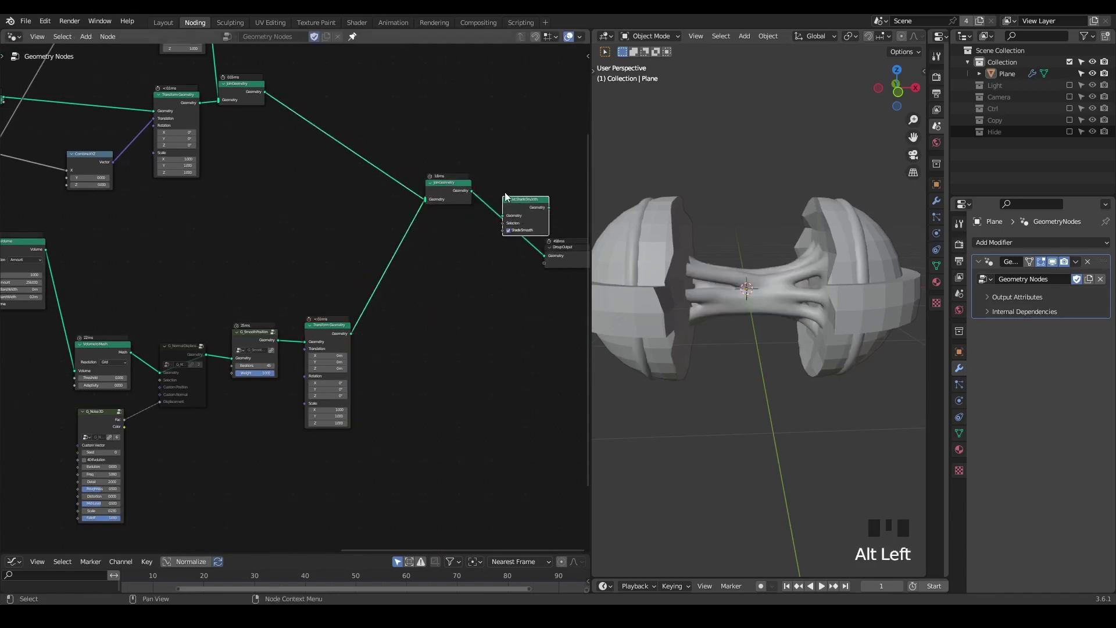
left_click(521, 215)
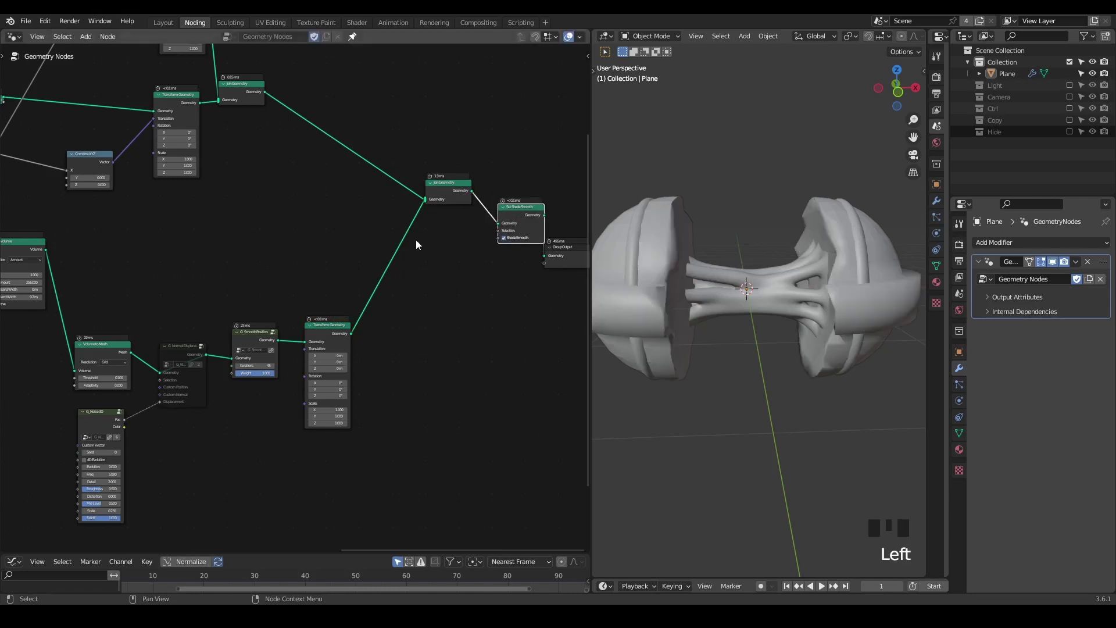
Wire a shared Value of 2.000 into G_Negative Original and G_Curve Linear Value.
left_click_drag(764, 300, 765, 299)
middle_click(255, 266)
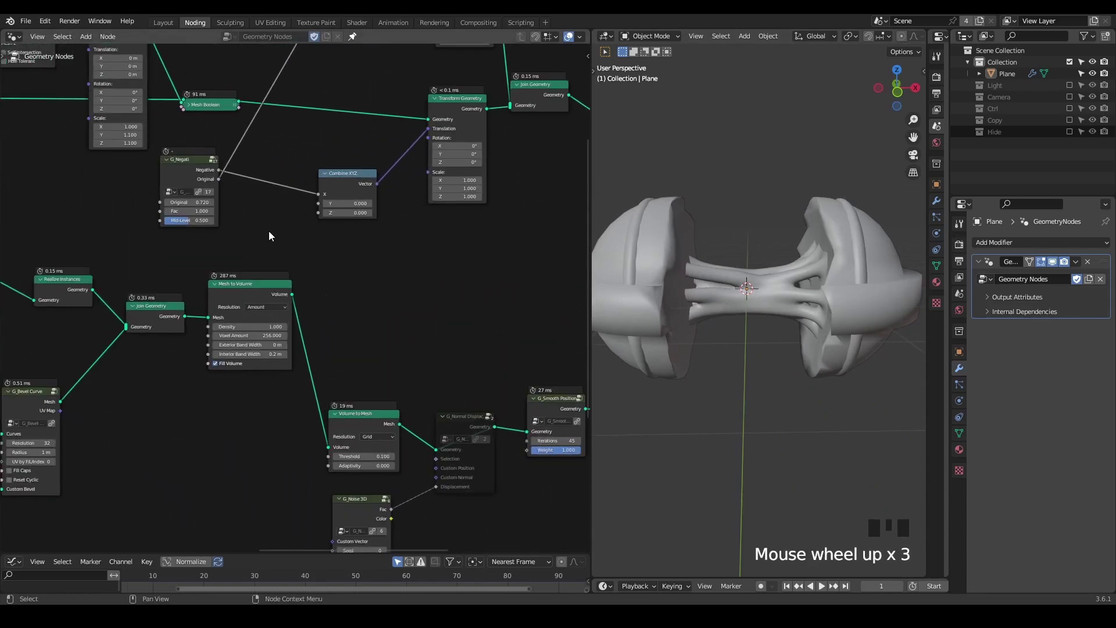
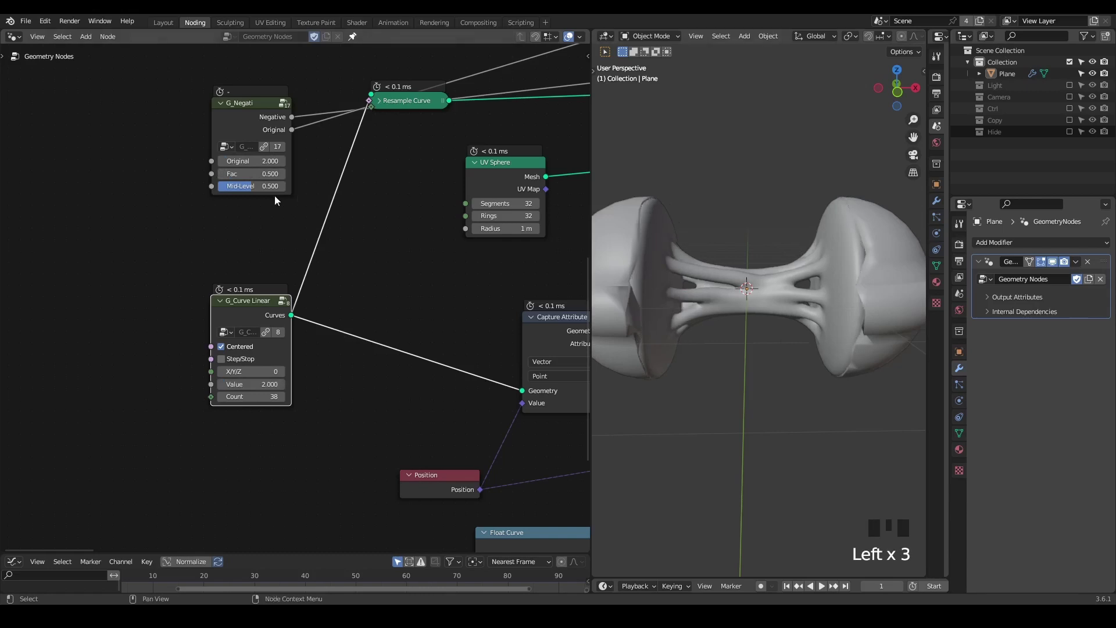
left_click(212, 166)
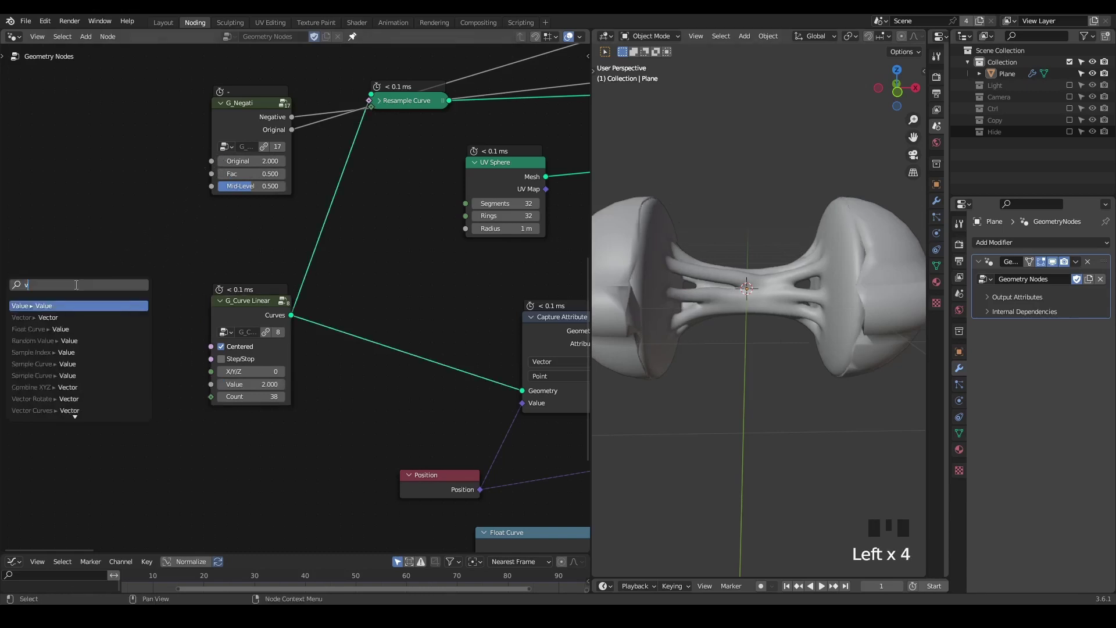